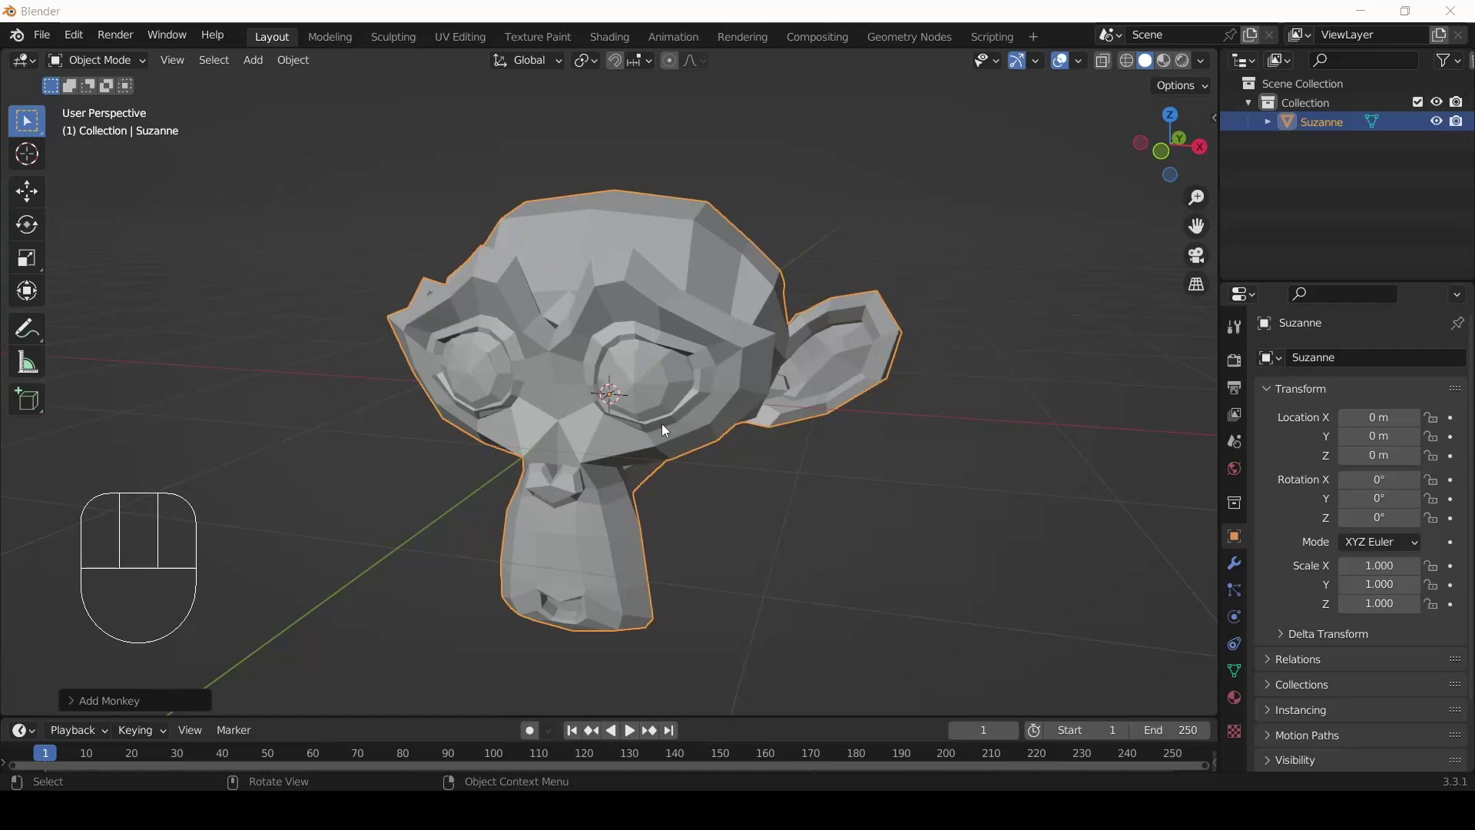
- Orbit and zoom around the default Suzanne monkey head to inspect the scene
scroll("down", 3)
left_click_drag(695, 410, 720, 420)
scroll("up", 3)
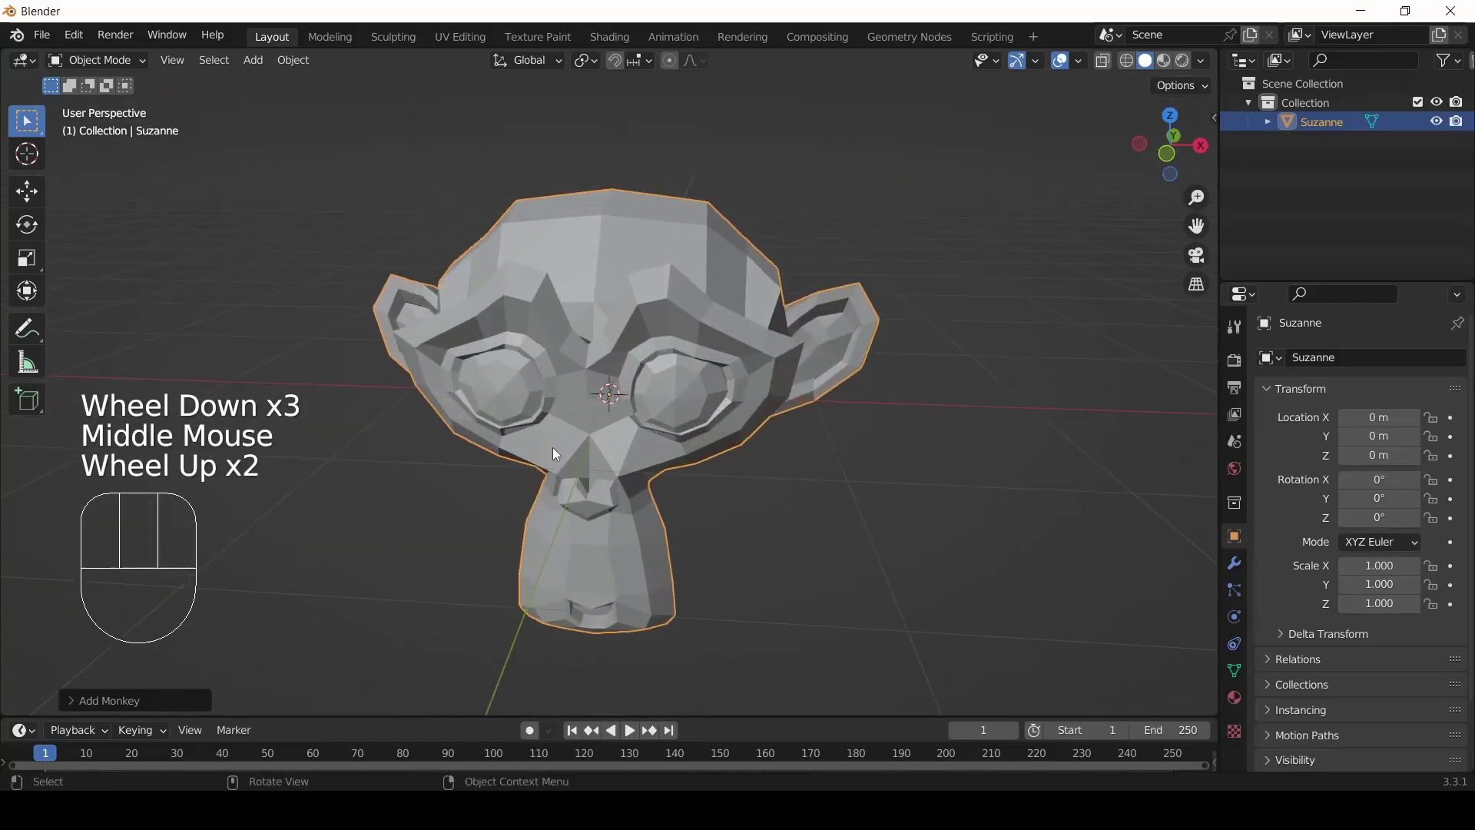
left_click_drag(489, 485, 562, 453)
scroll("down", 3)
left_click_drag(695, 405, 591, 438)
scroll("up", 3)
scroll("down", 3)
scroll("down", 3)
left_click_drag(521, 449, 587, 458)
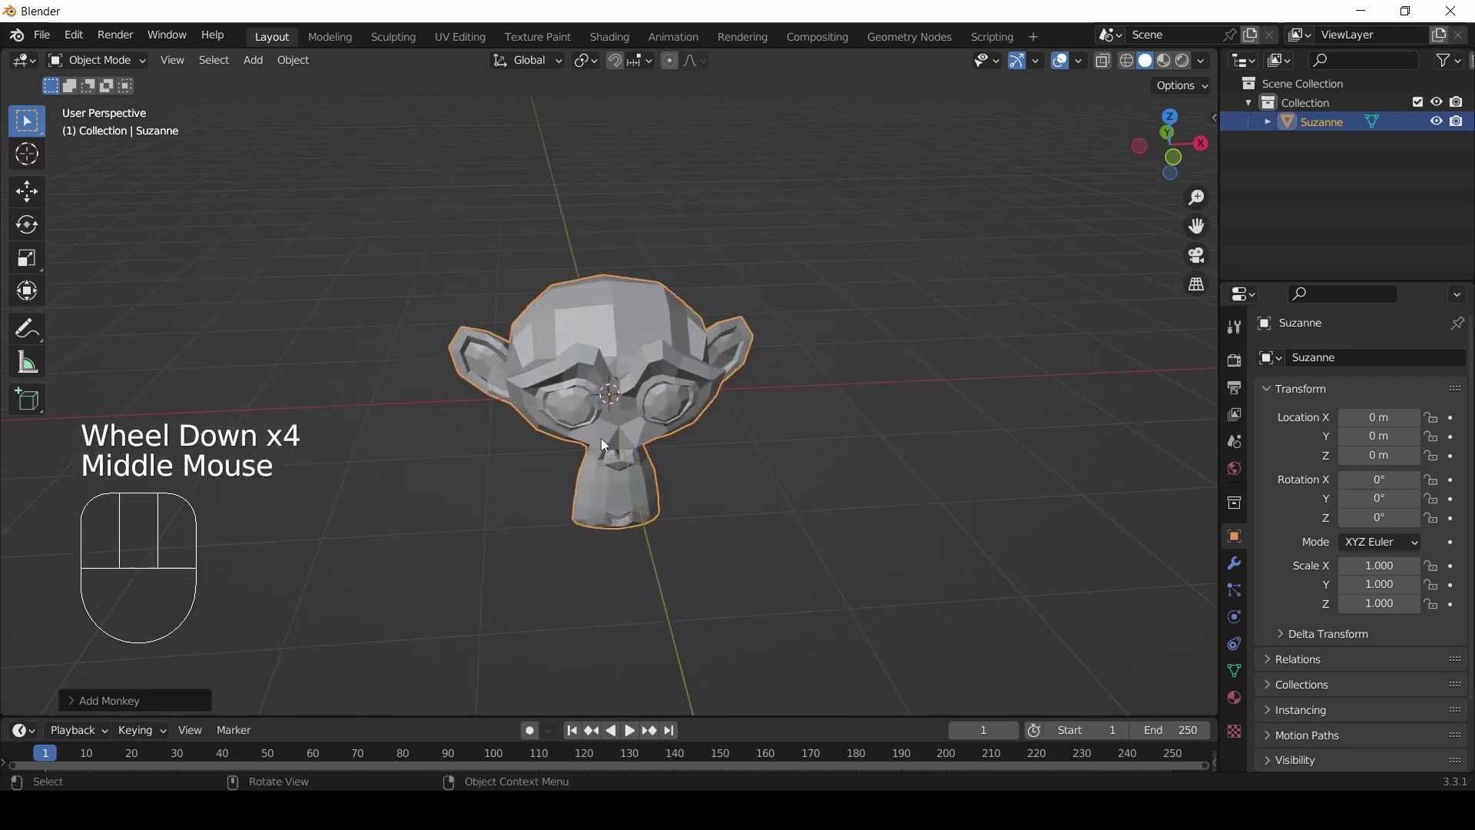
scroll("up", 3)
left_click_drag(636, 458, 597, 428)
scroll("down", 3)
left_click_drag(593, 448, 593, 512)
scroll("up", 3)
left_click_drag(623, 452, 641, 363)
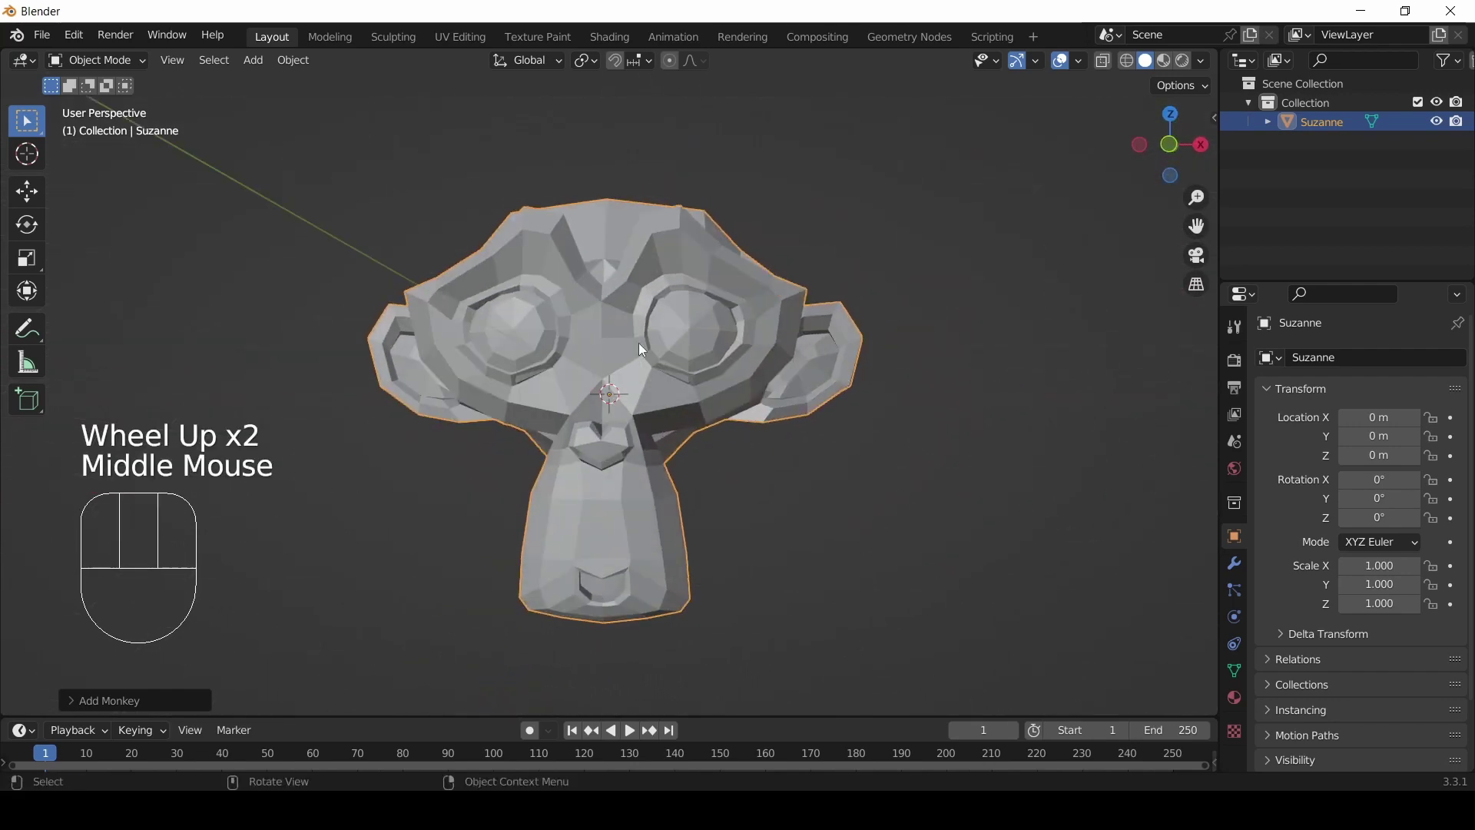
scroll("down", 3)
left_click_drag(597, 369, 546, 437)
scroll("up", 3)
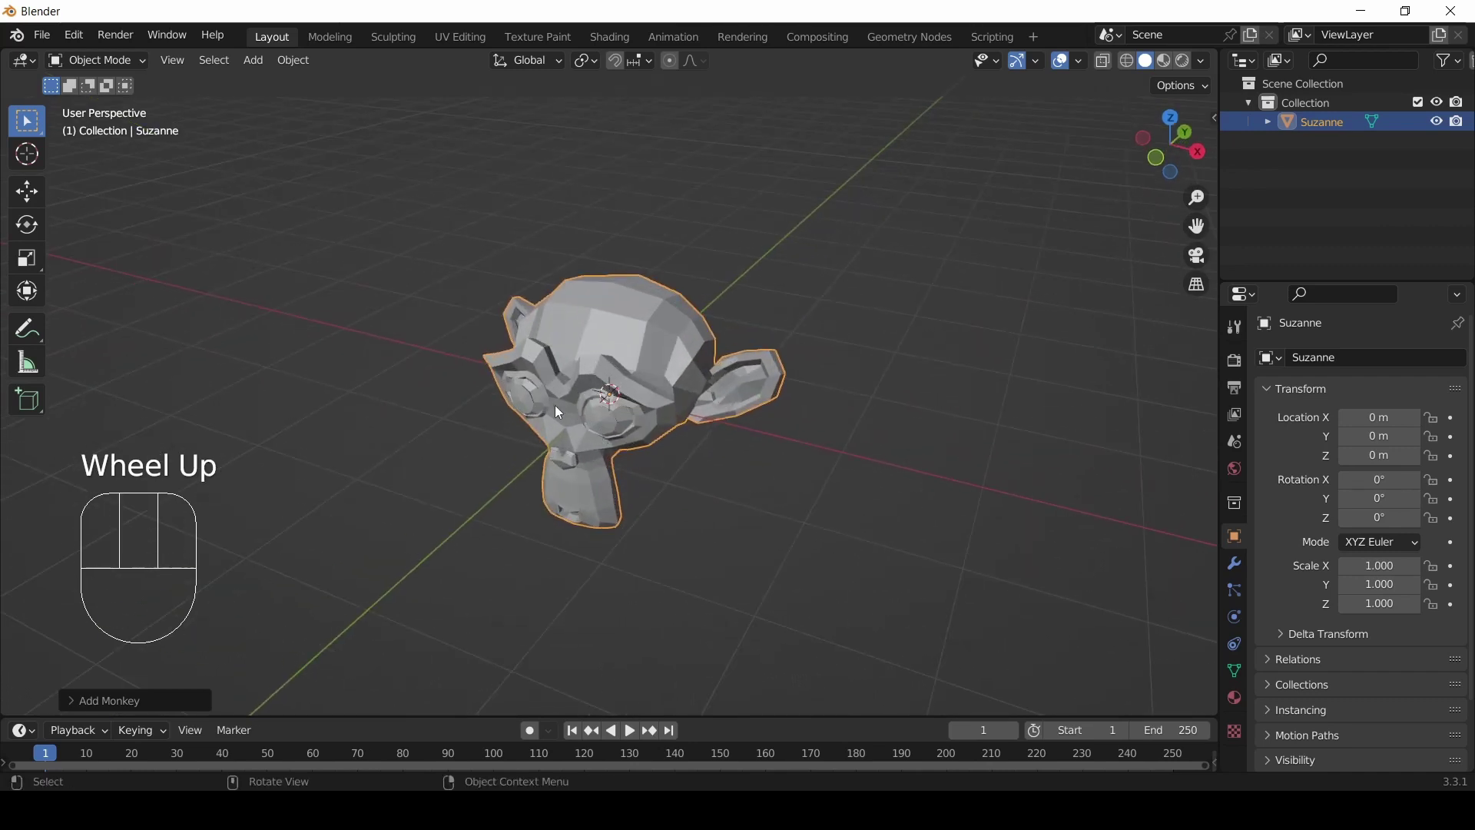
left_click_drag(568, 408, 643, 370)
scroll("up", 3)
left_click_drag(664, 409, 742, 417)
scroll("down", 3)
left_click_drag(730, 393, 644, 373)
scroll("up", 3)
left_click_drag(682, 367, 721, 457)
scroll("down", 3)
left_click_drag(632, 518, 546, 481)
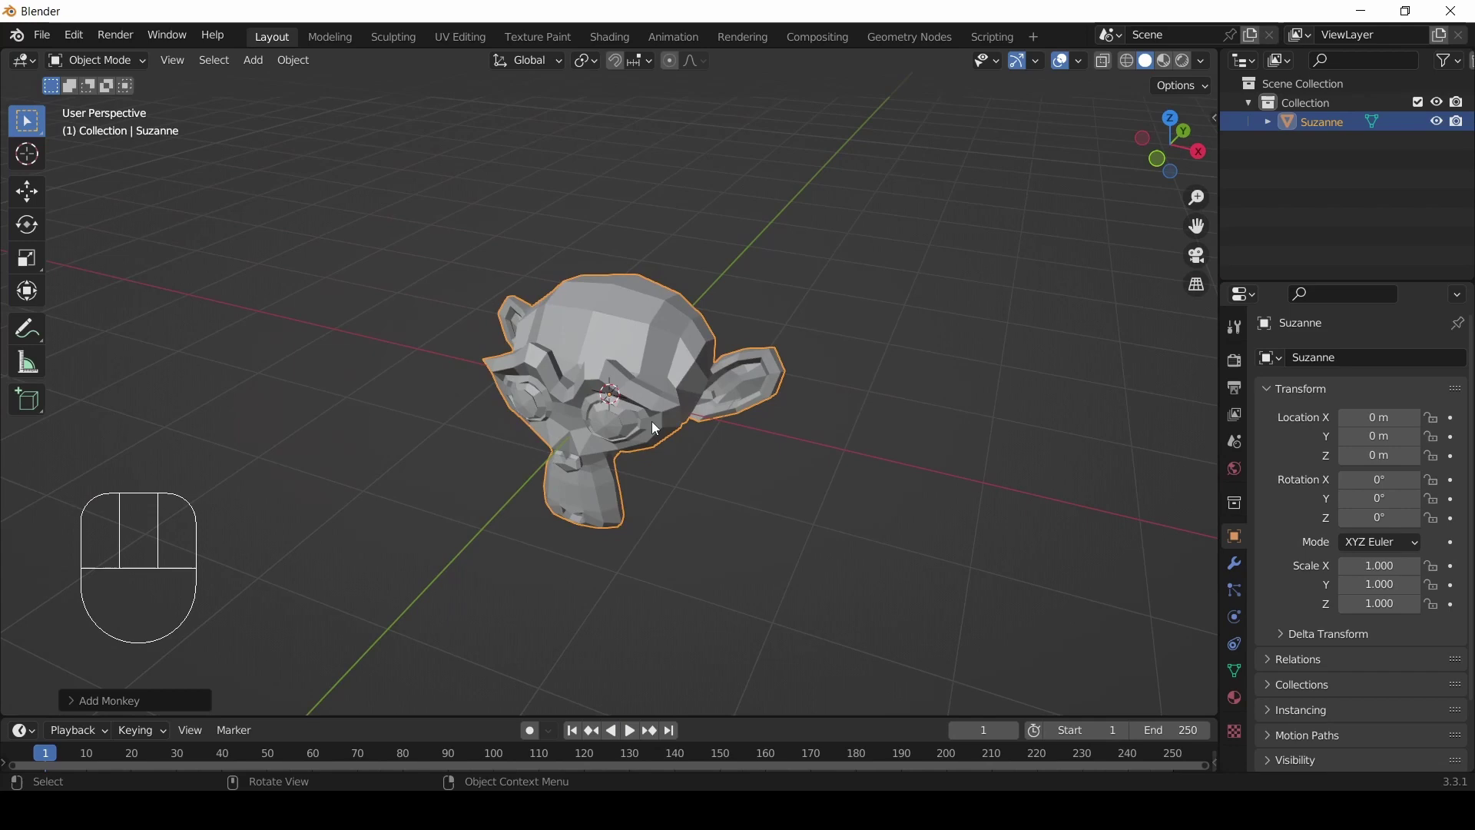
- Delete the Suzanne monkey head, leaving the collection empty
key("a")
key("x")
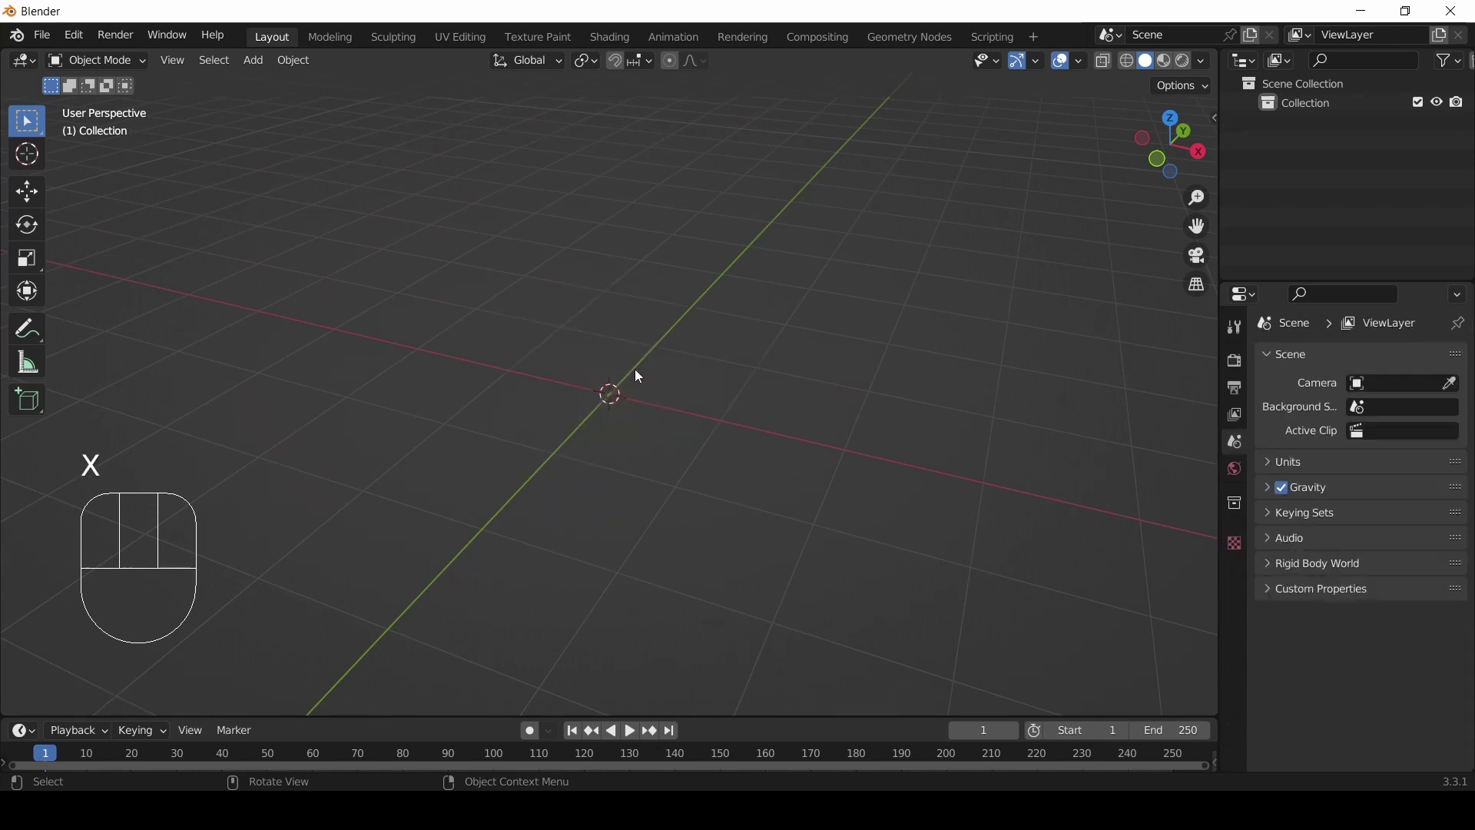
scroll("down", 3)
scroll("up", 3)
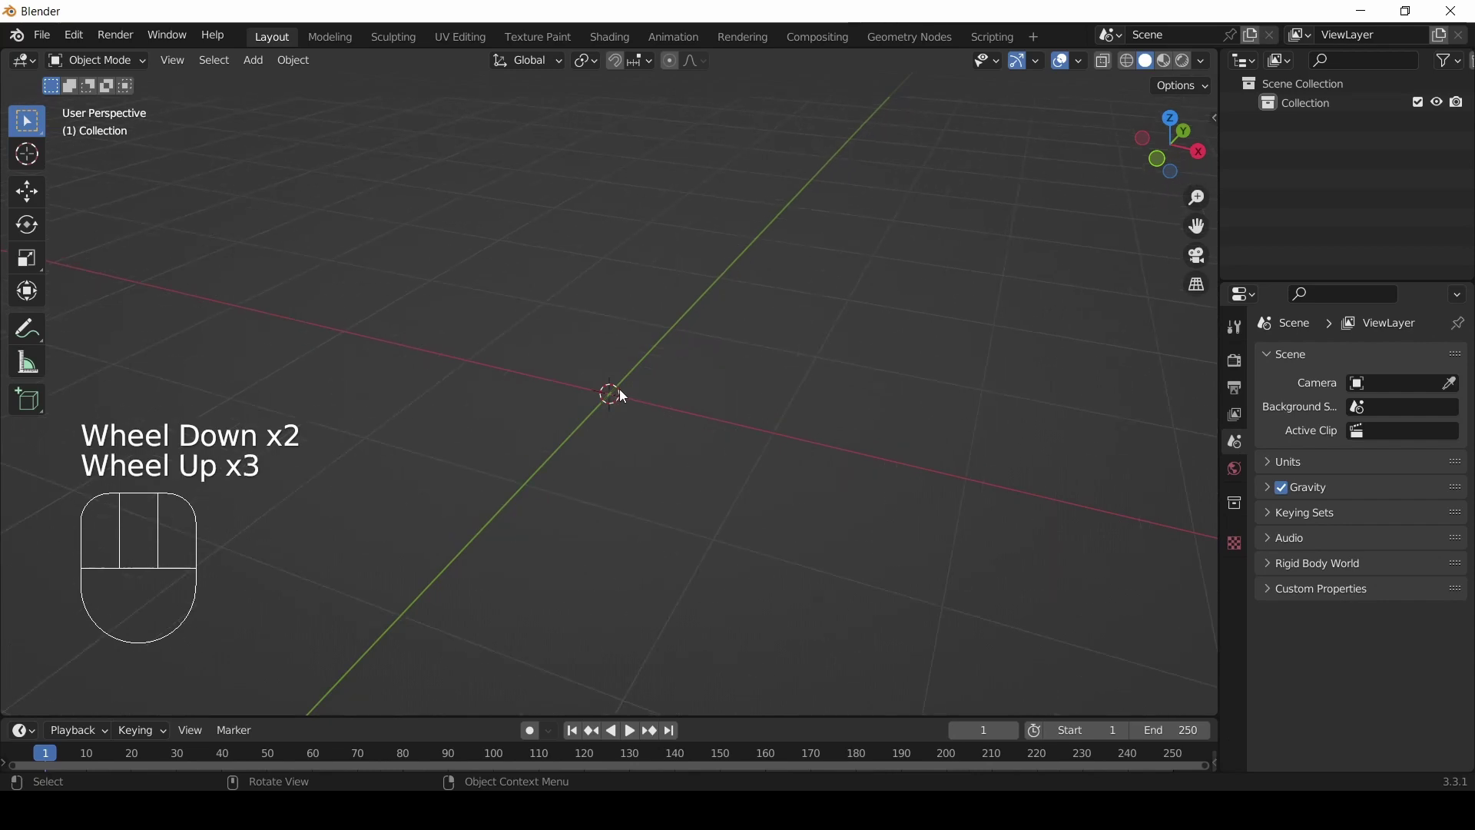
- Add an Ico Sphere mesh at the scene origin with default transforms
key("shift+a")
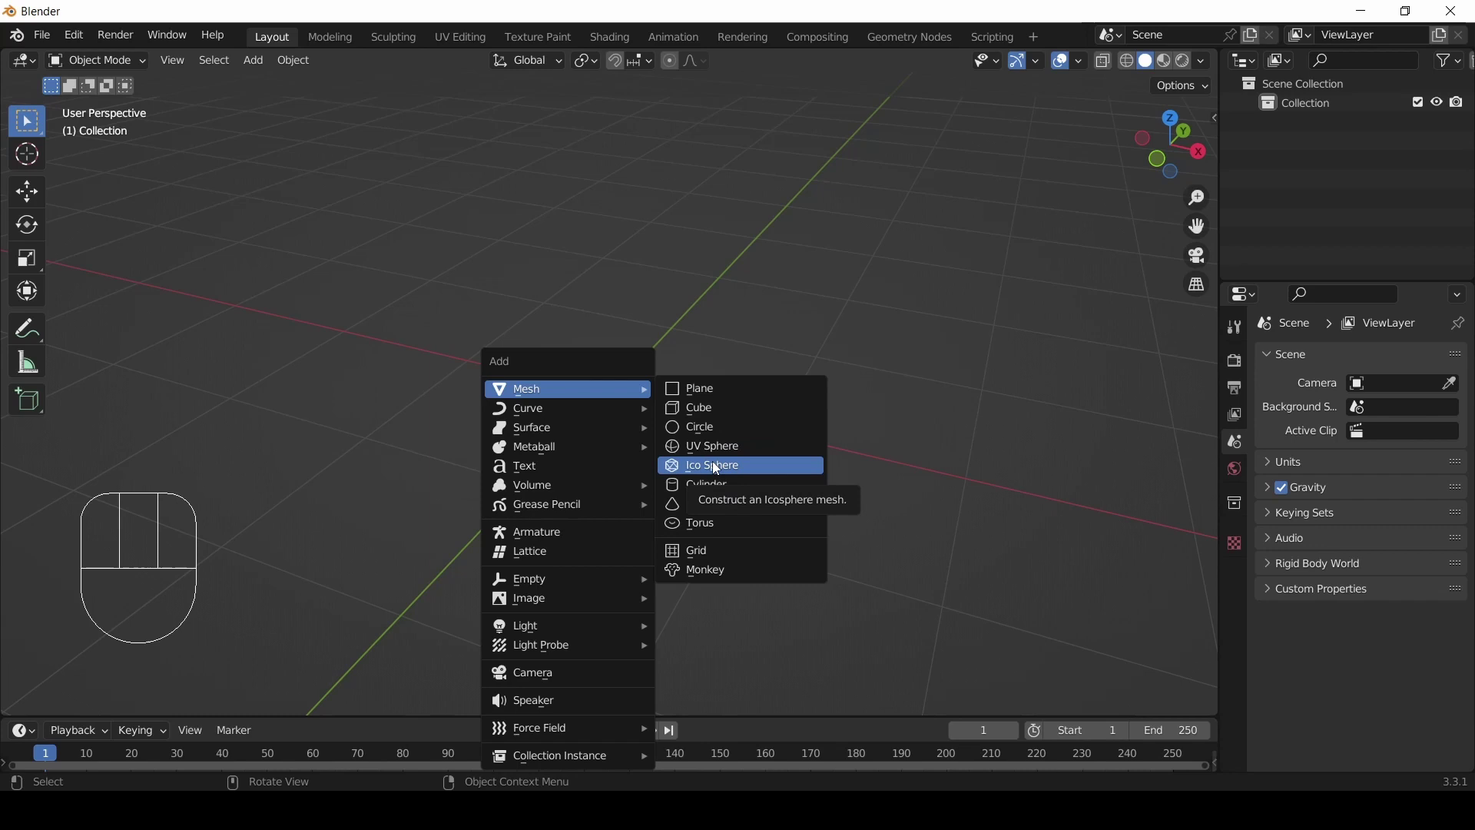
scroll("up", 3)
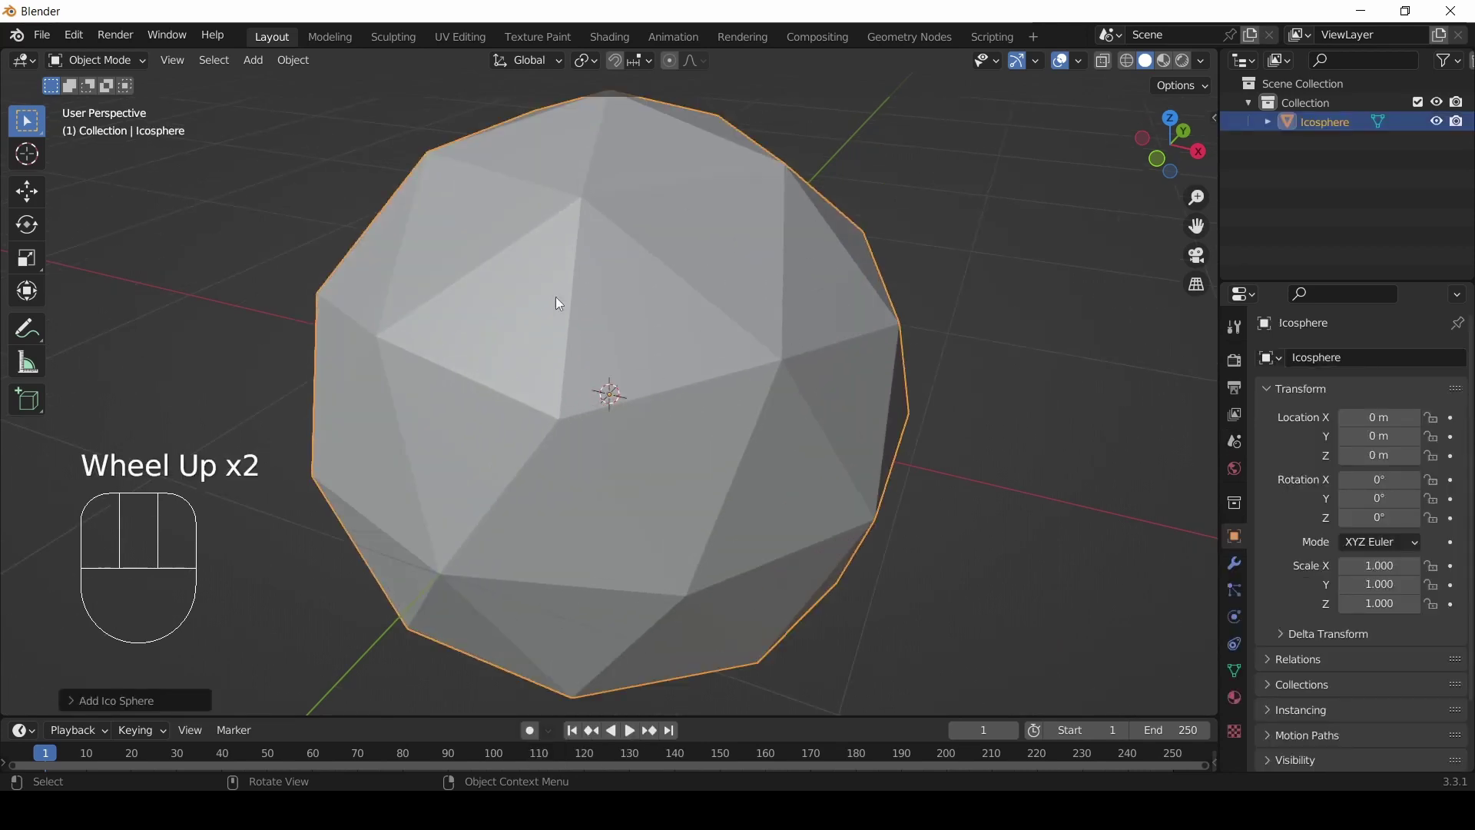
scroll("down", 3)
left_click_drag(556, 445, 560, 426)
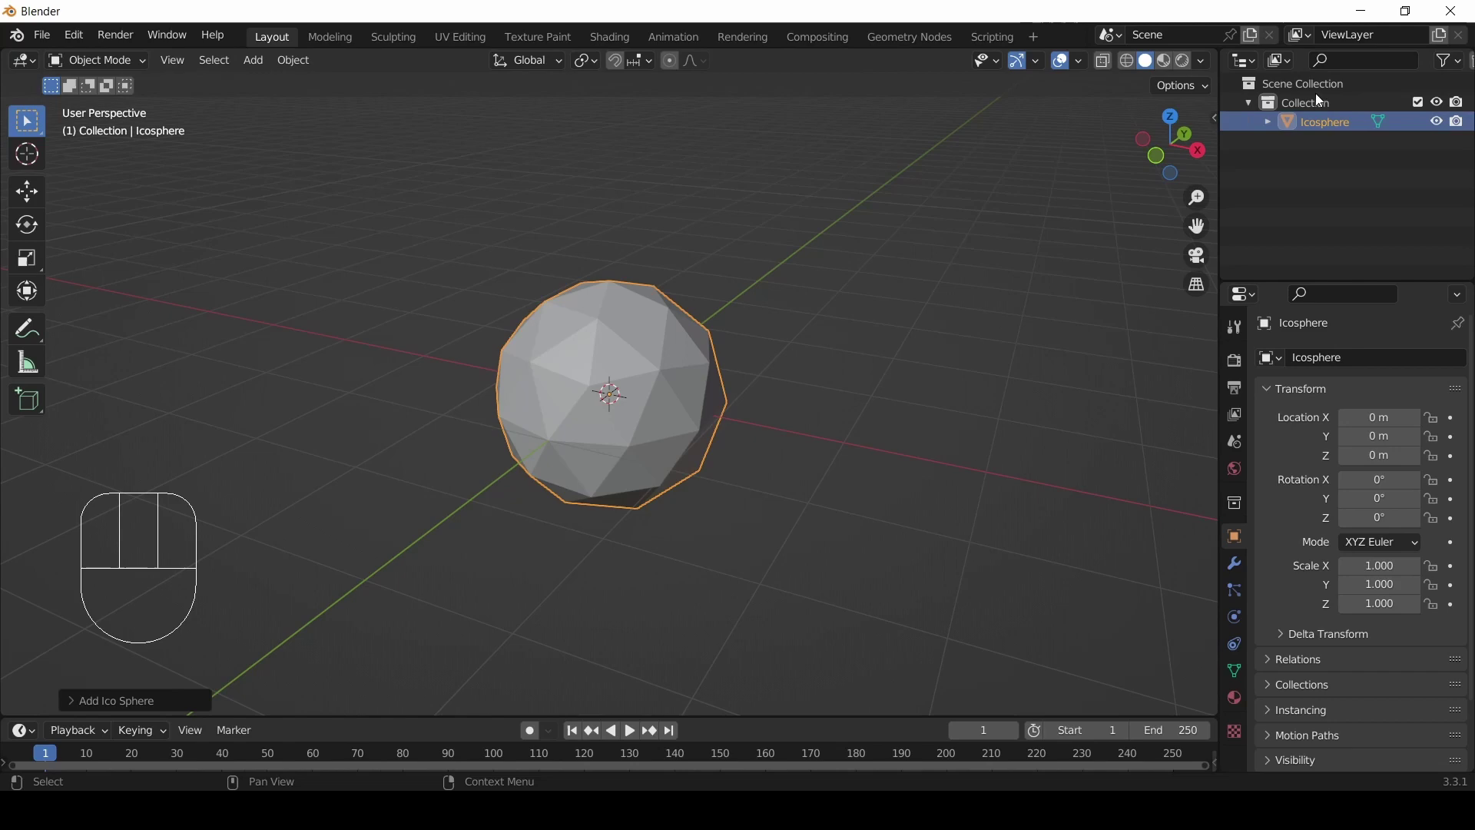
scroll("up", 3)
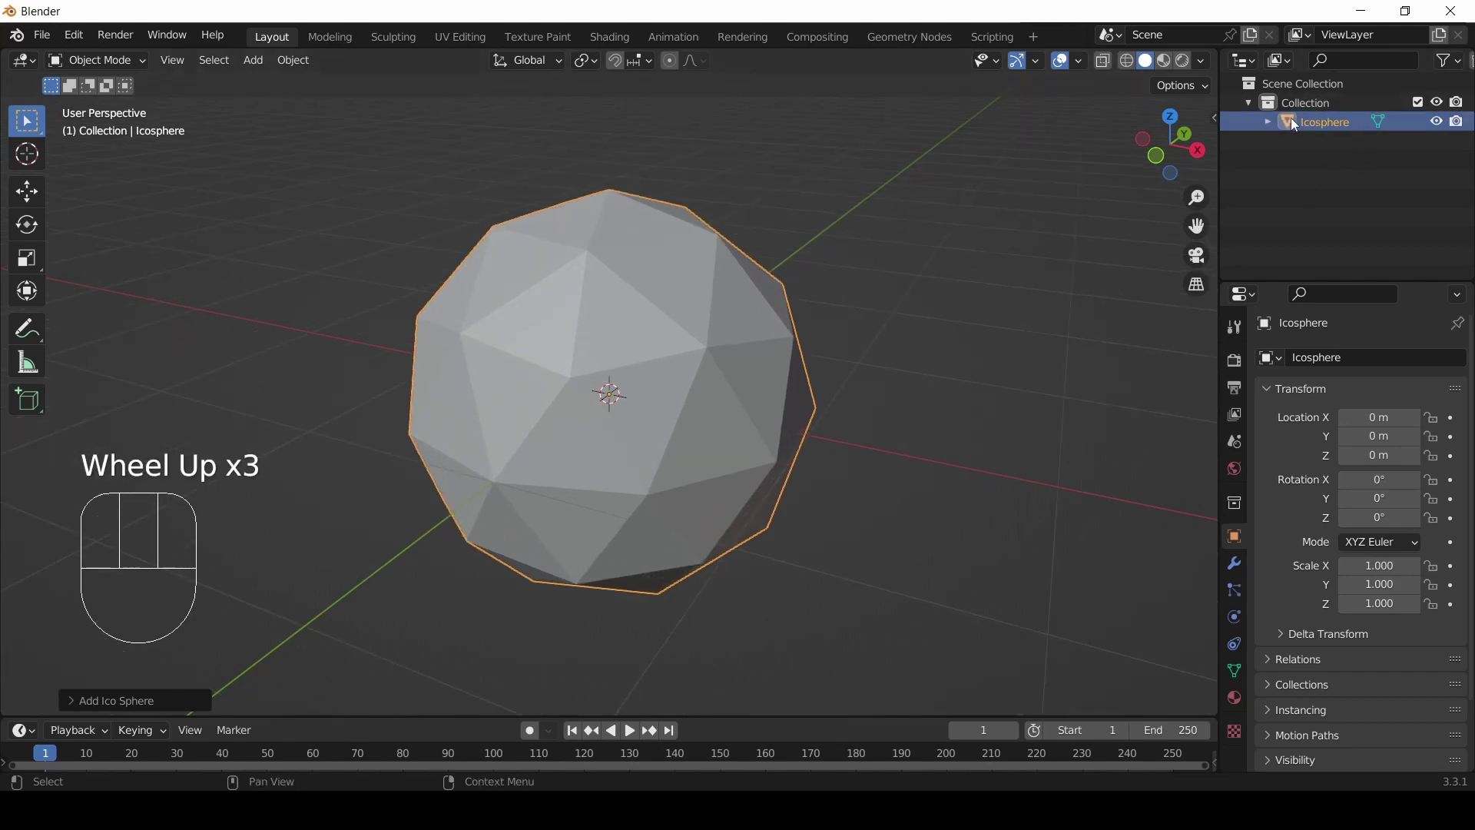
scroll("down", 3)
scroll("up", 3)
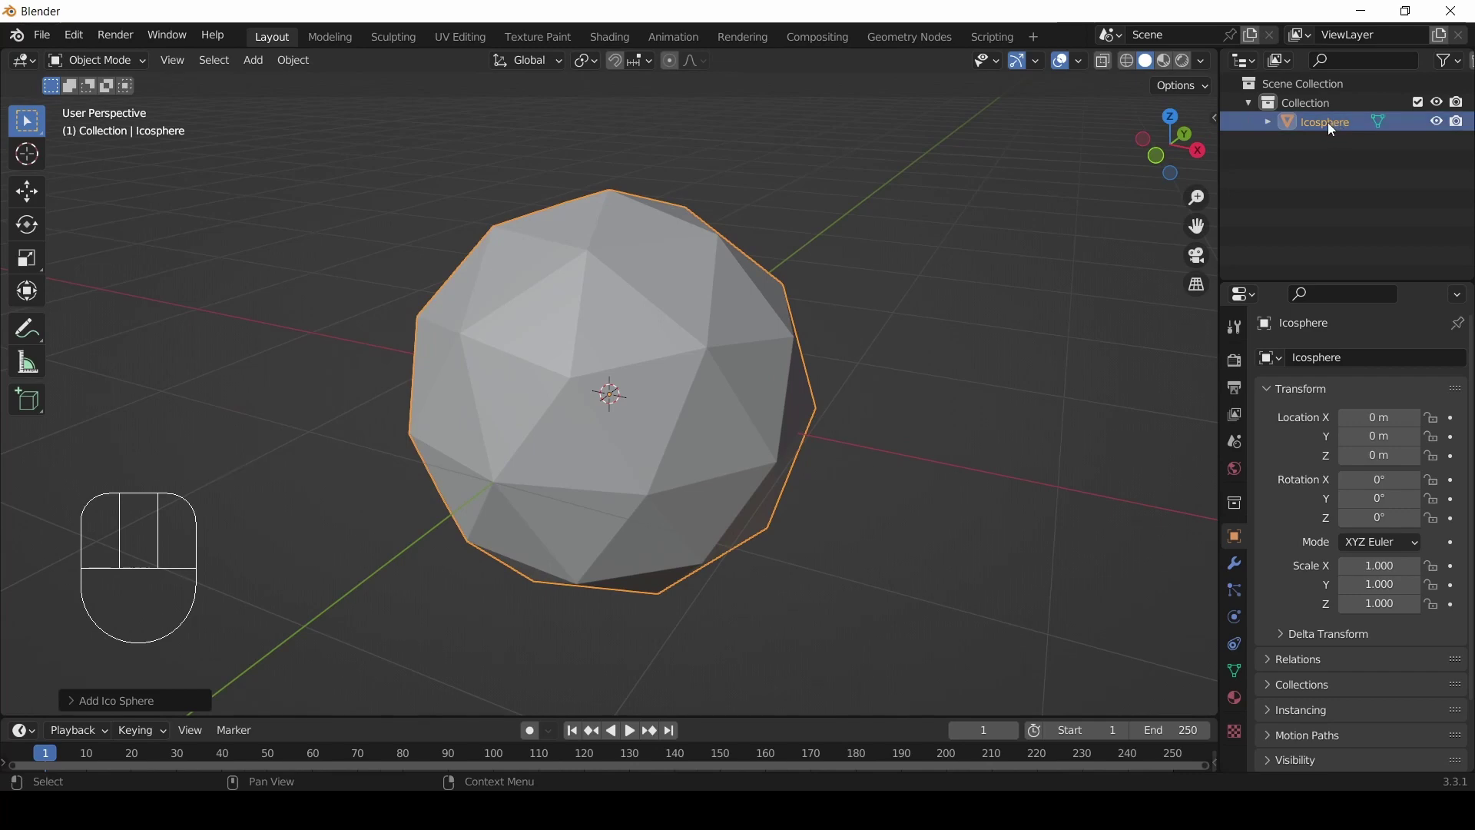
- Rename the Icosphere to 'Snowman Base' in the Outliner
left_click(1331, 128)
left_click_drag(1331, 128, 1401, 142)
key("BackSpace")
key("BackSpace")
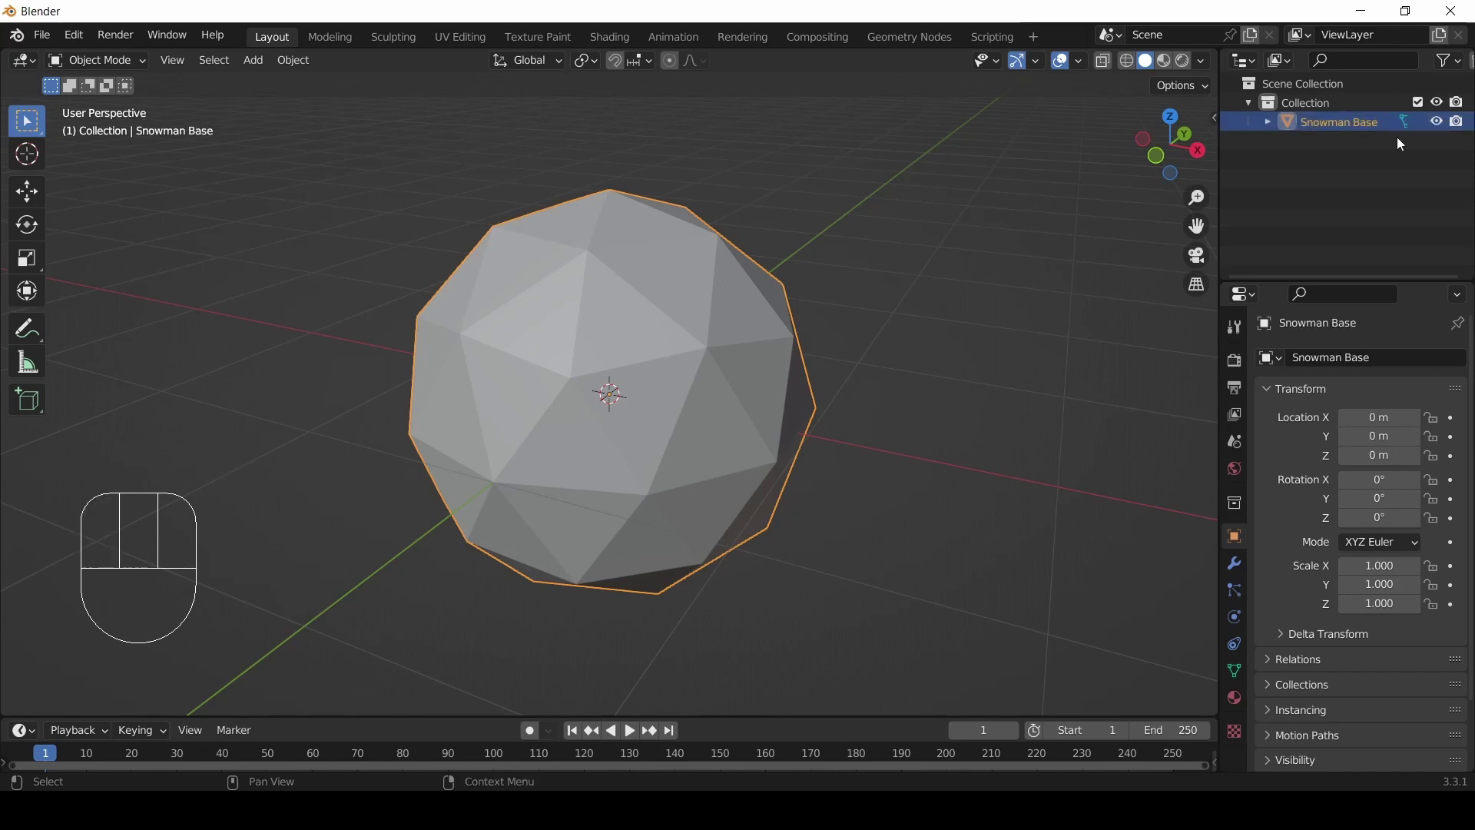
scroll("down", 3)
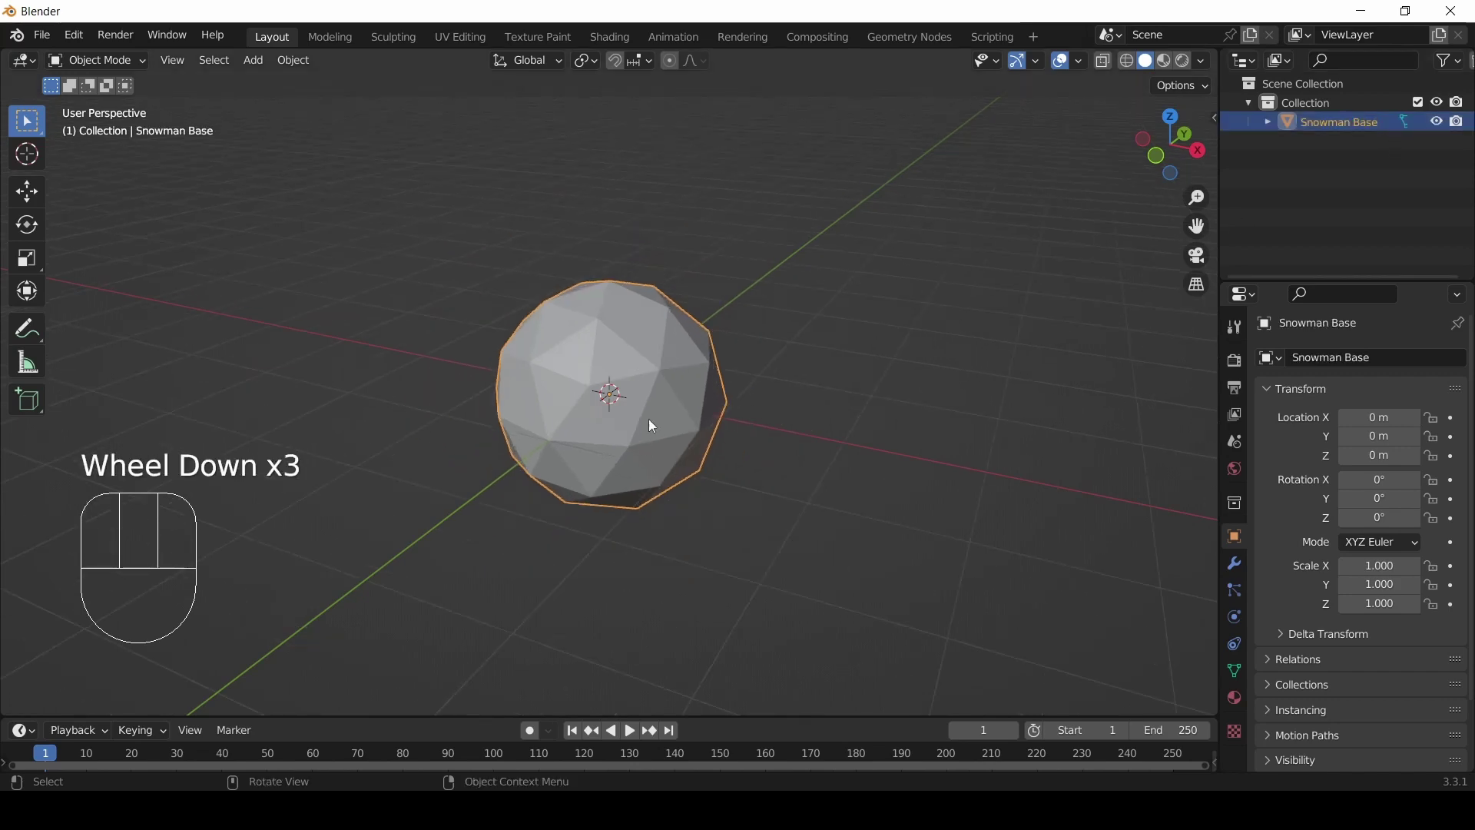
left_click_drag(669, 427, 723, 416)
scroll("up", 3)
scroll("down", 3)
left_click_drag(717, 410, 719, 367)
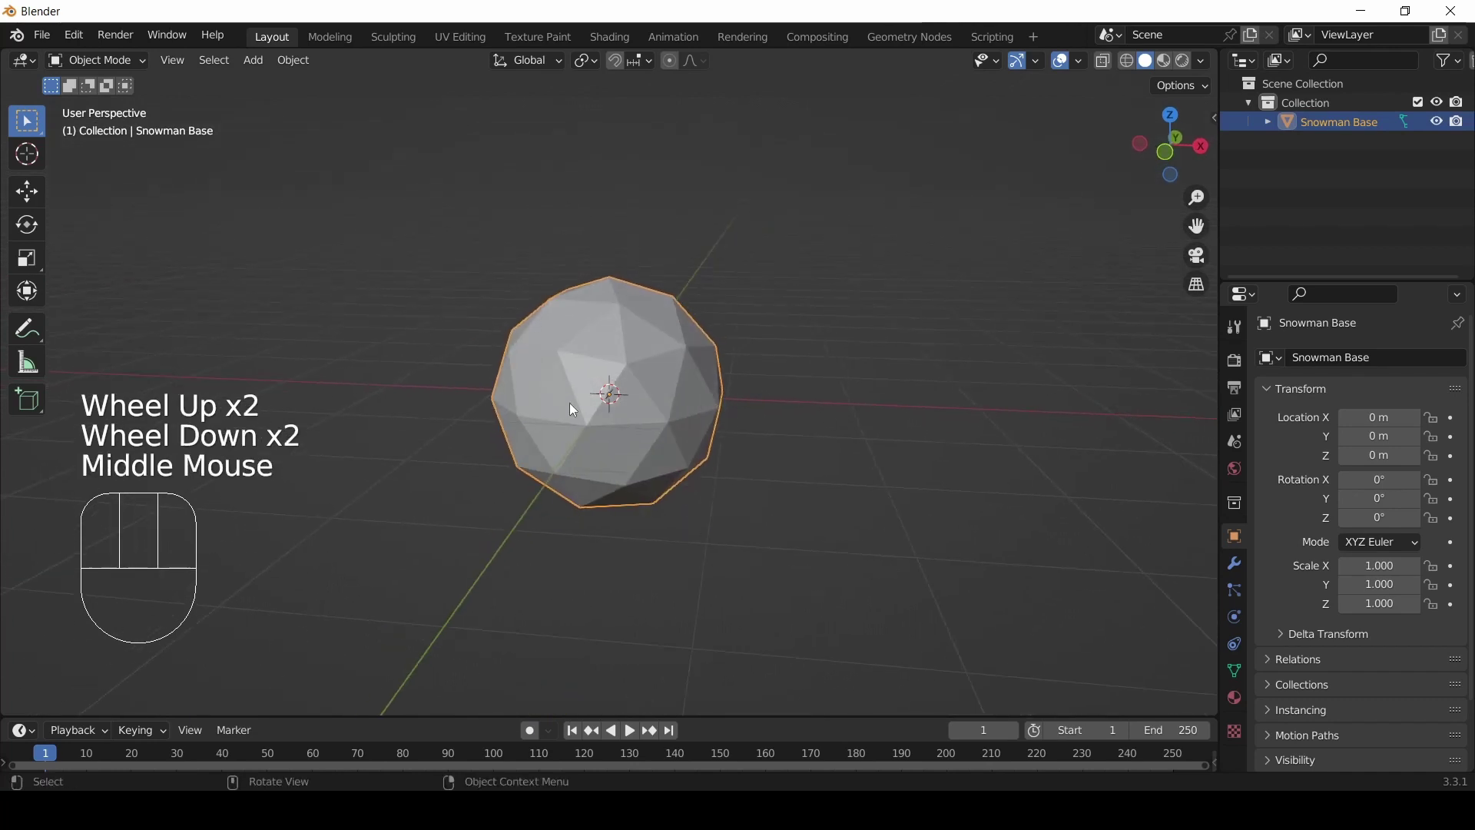
- Scale Snowman Base to 1.827 and raise it along Z to about 0.87 m
key("s")
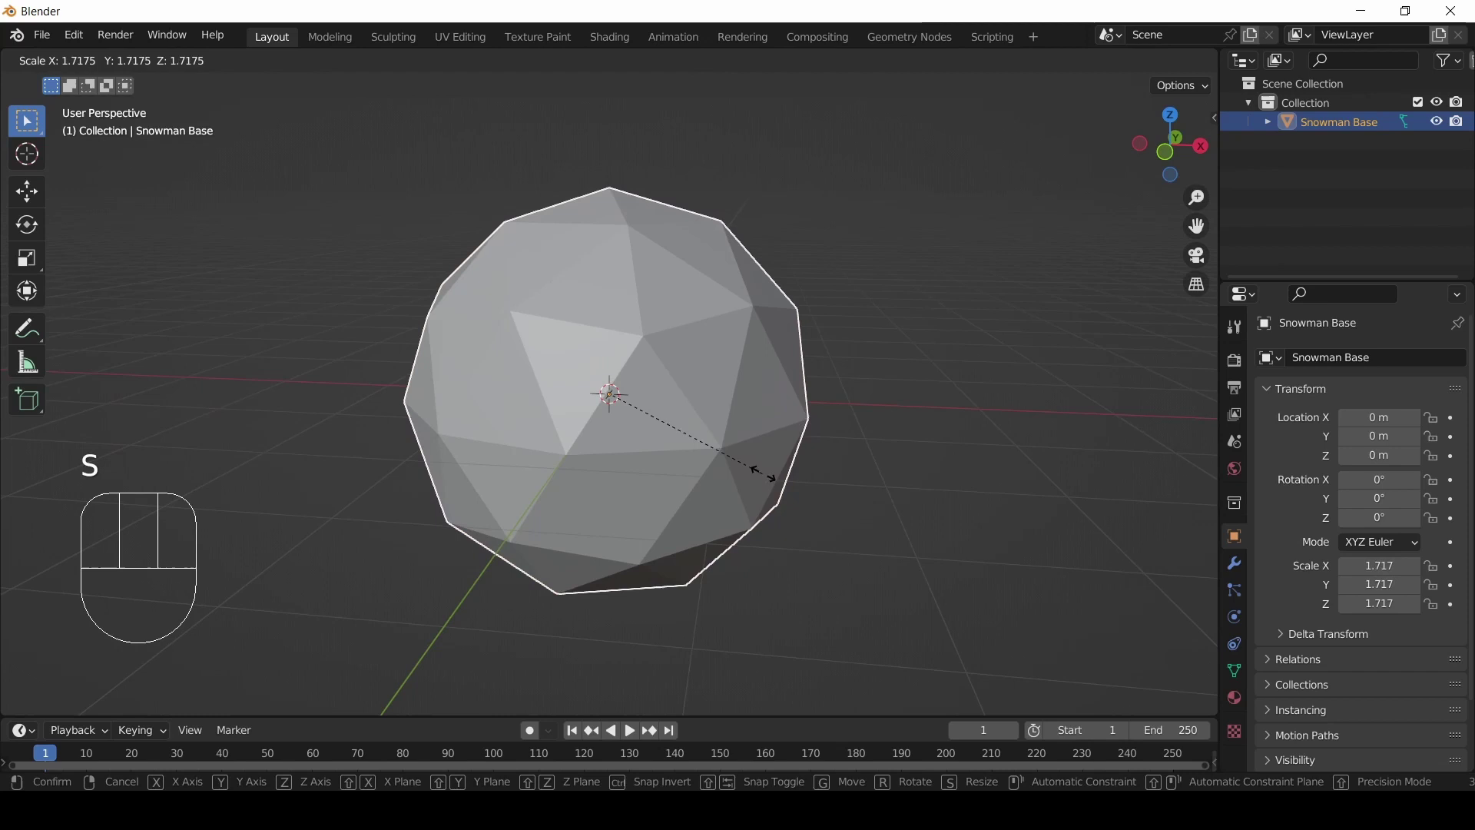
left_click(777, 484)
key("KP_1")
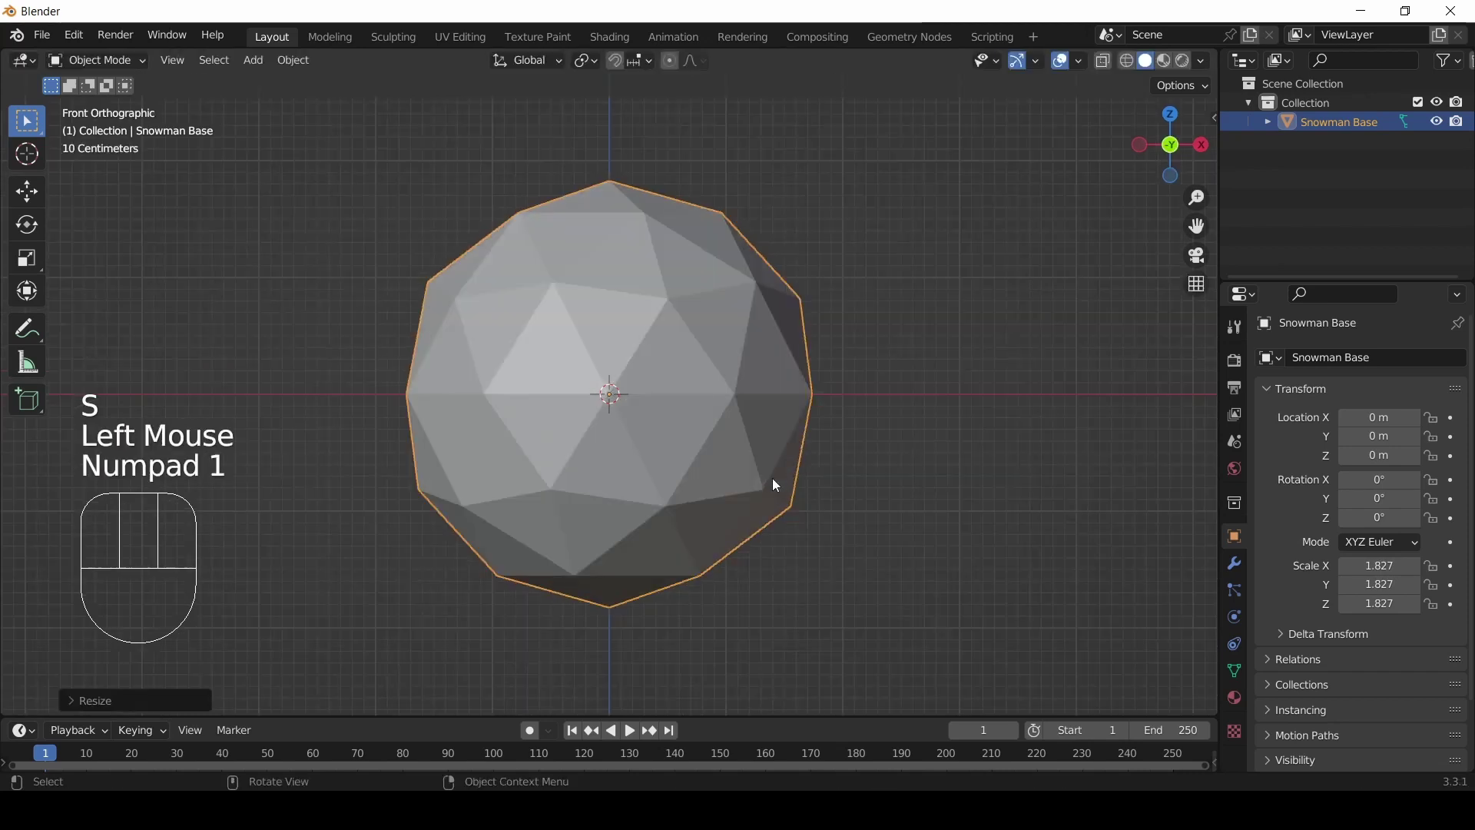
key("g")
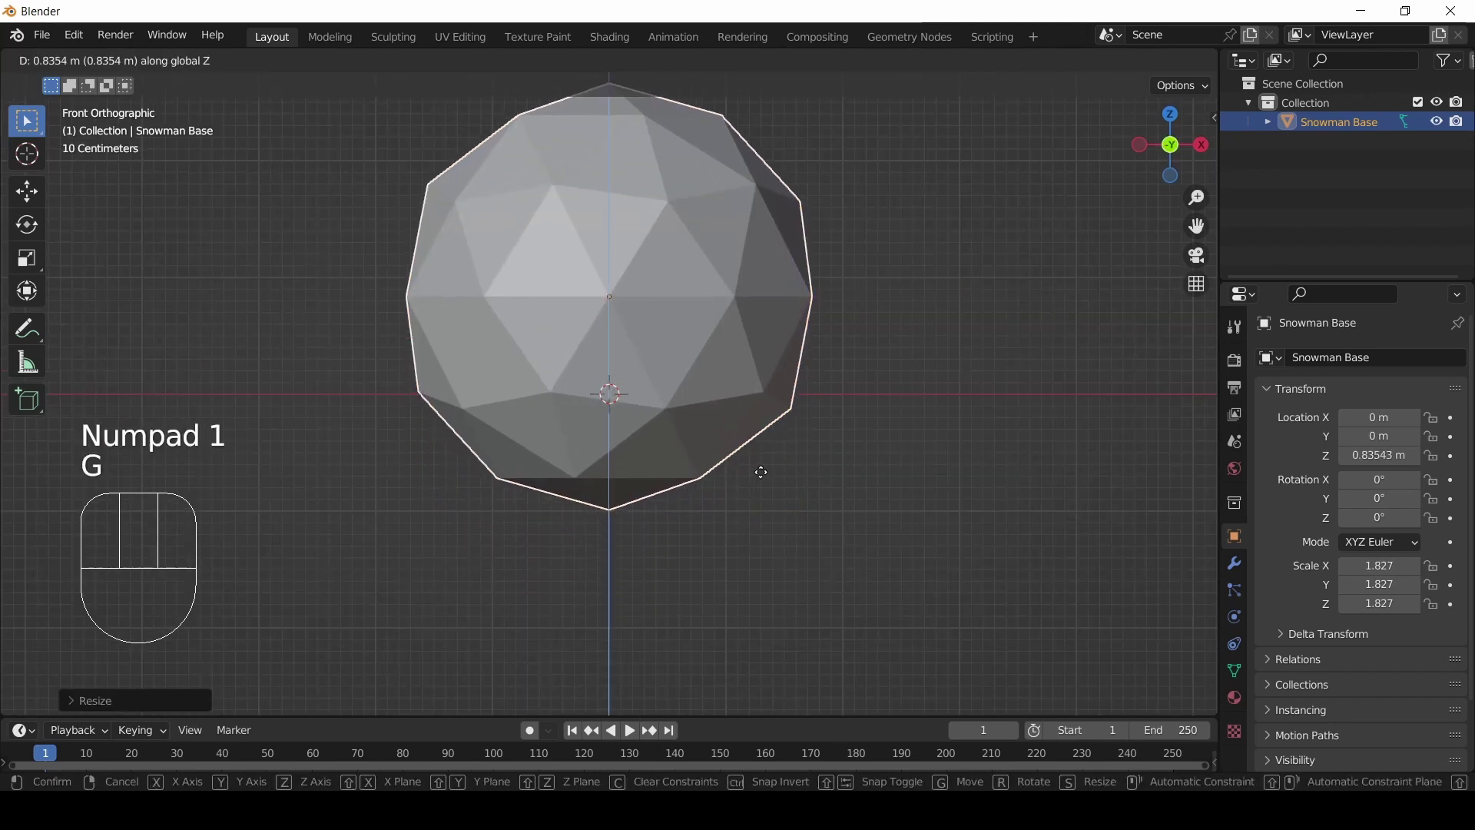
left_click(762, 468)
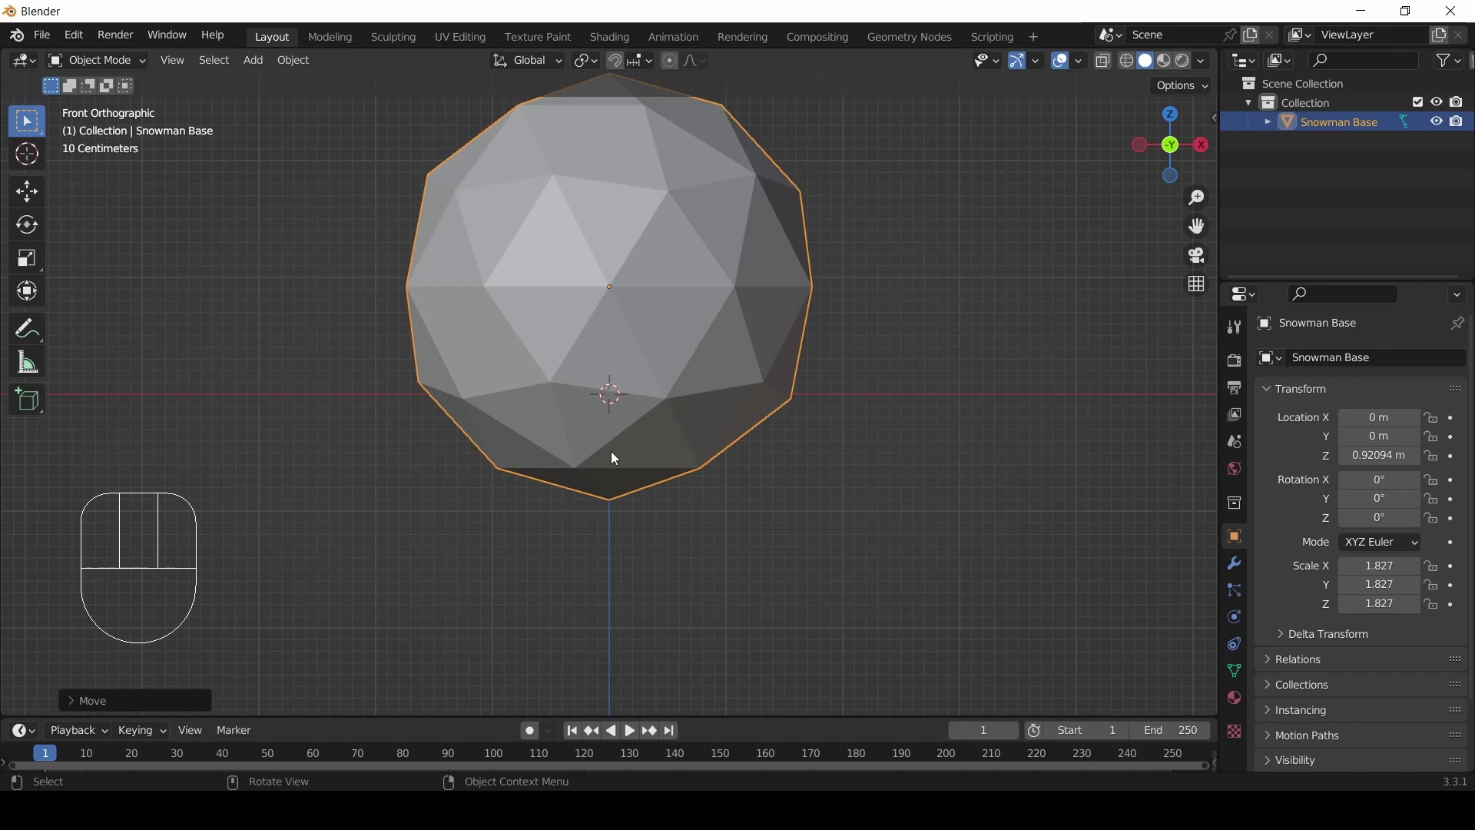
key("g")
key("z")
left_click(664, 428)
left_click_drag(771, 322, 709, 378)
scroll("up", 3)
scroll("down", 3)
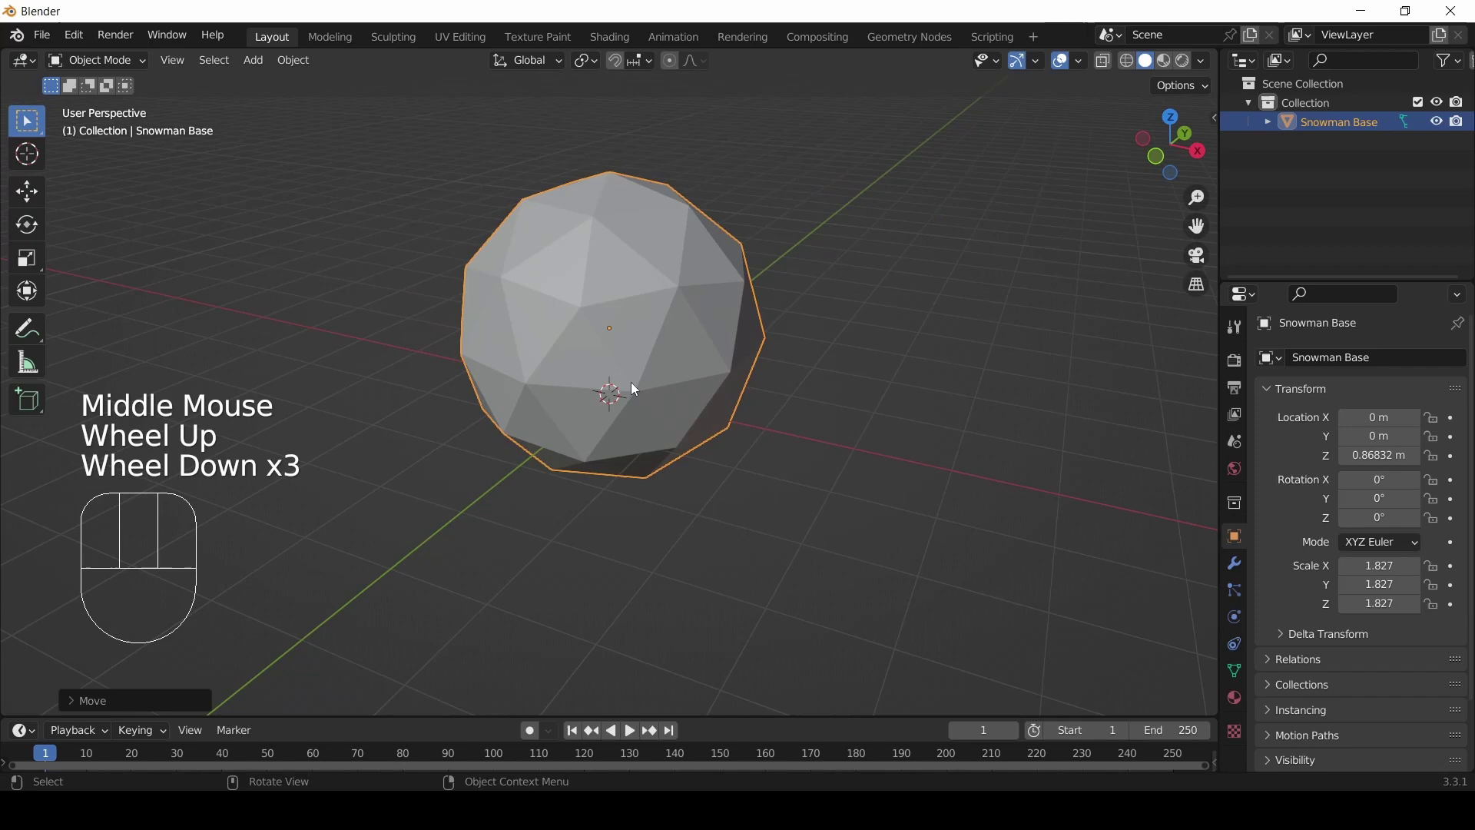
- Add a second Ico Sphere and lower Snowman Base along Z to about 0.7 m
key("shift+a")
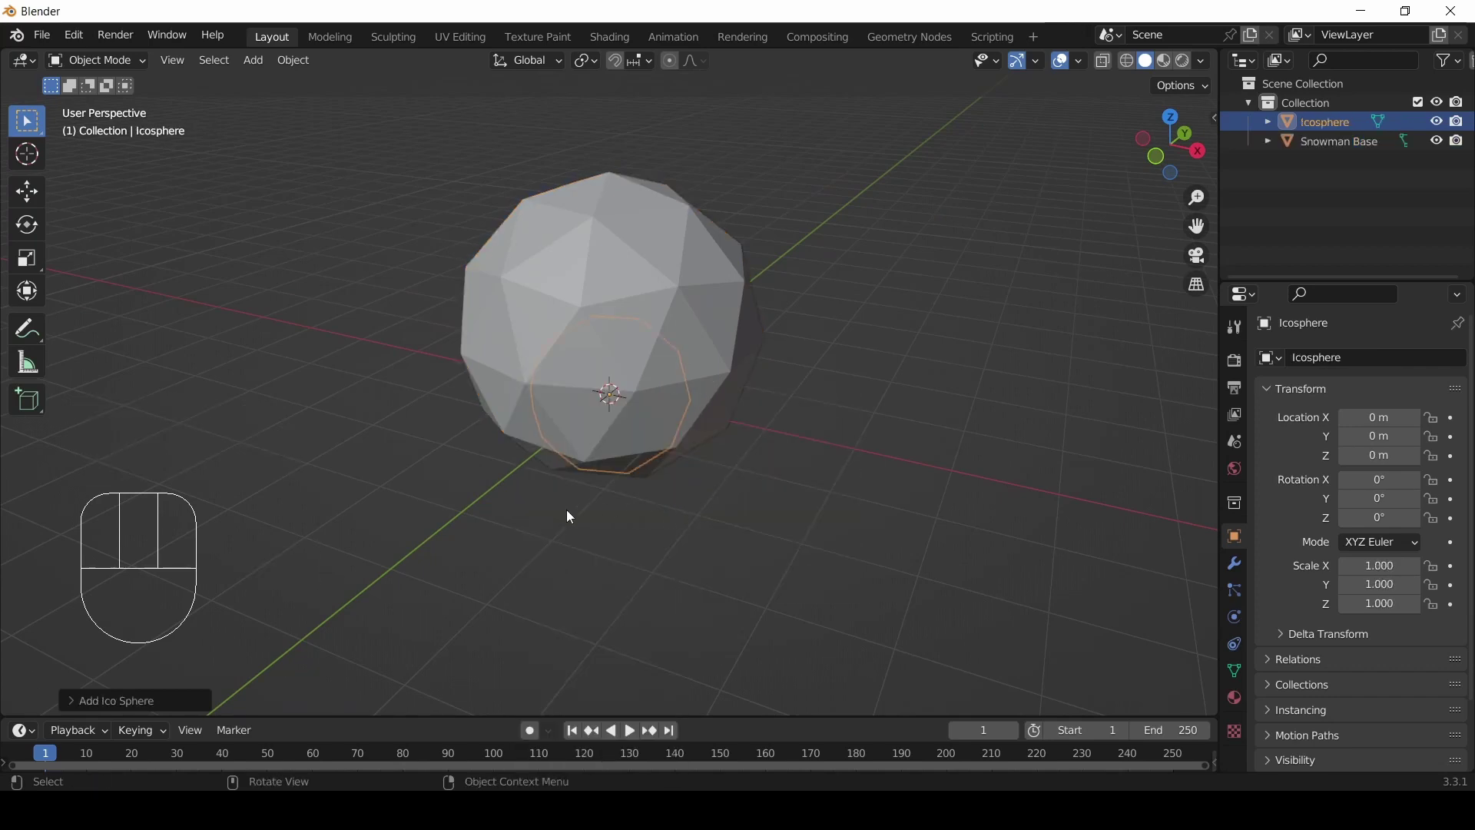
left_click_drag(545, 519, 615, 460)
left_click(728, 391)
key("g")
key("z")
left_click(726, 403)
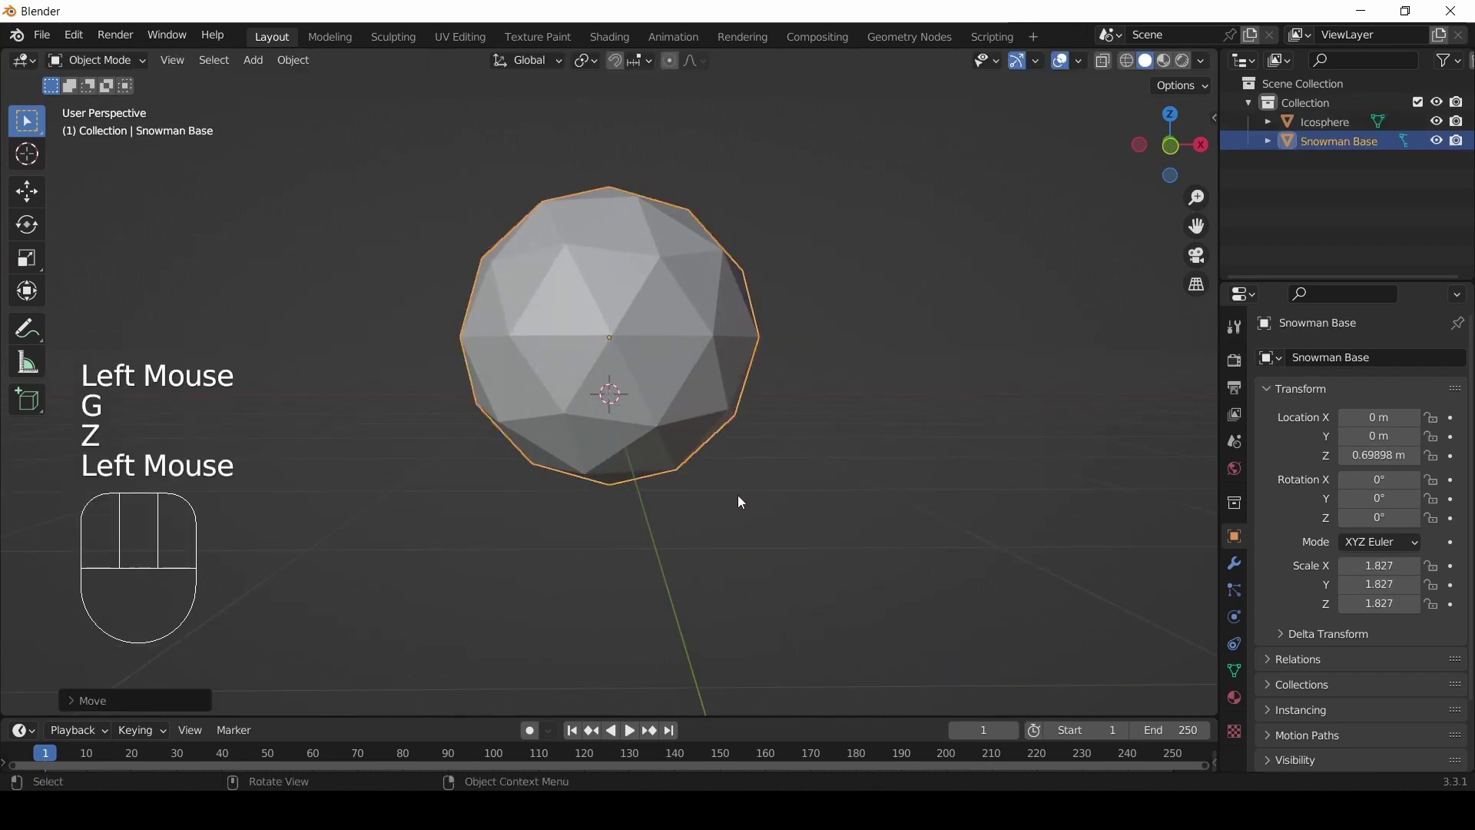
- Select the new Icosphere in the Outliner ready for renaming
scroll("up", 3)
left_click_drag(795, 514, 788, 554)
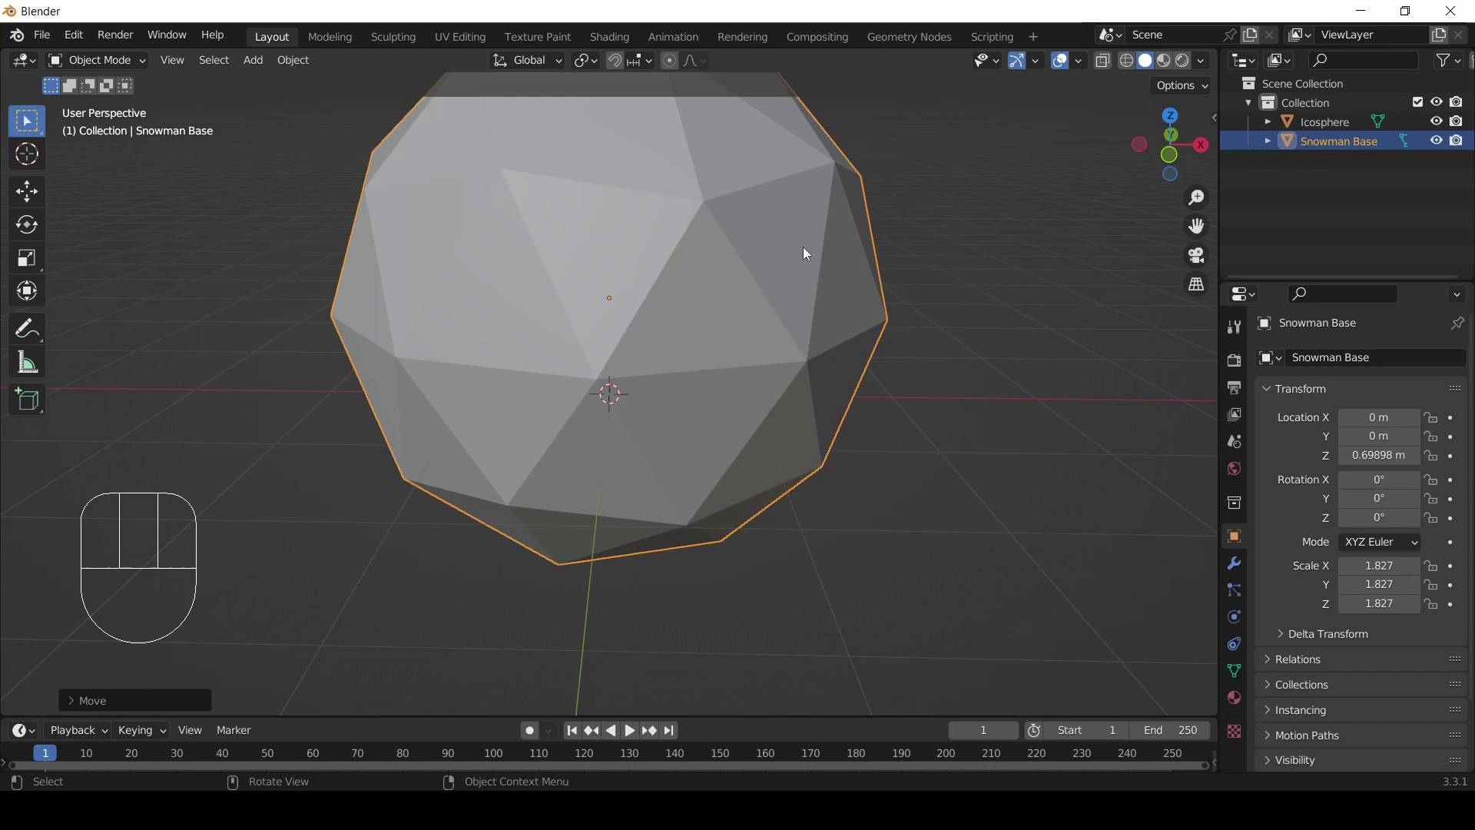
scroll("down", 3)
left_click_drag(694, 420, 657, 404)
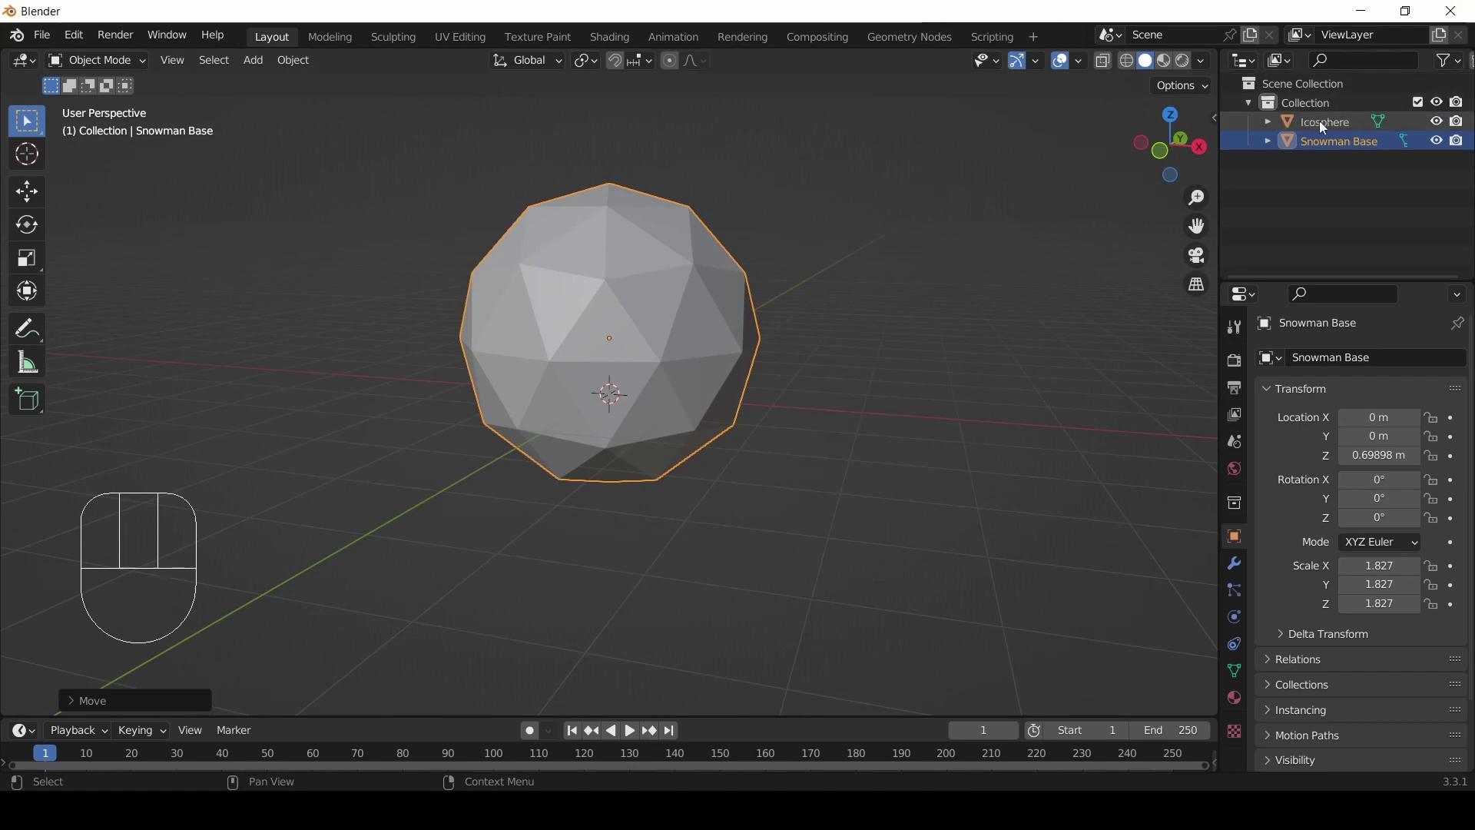
left_click(1320, 127)
scroll("up", 3)
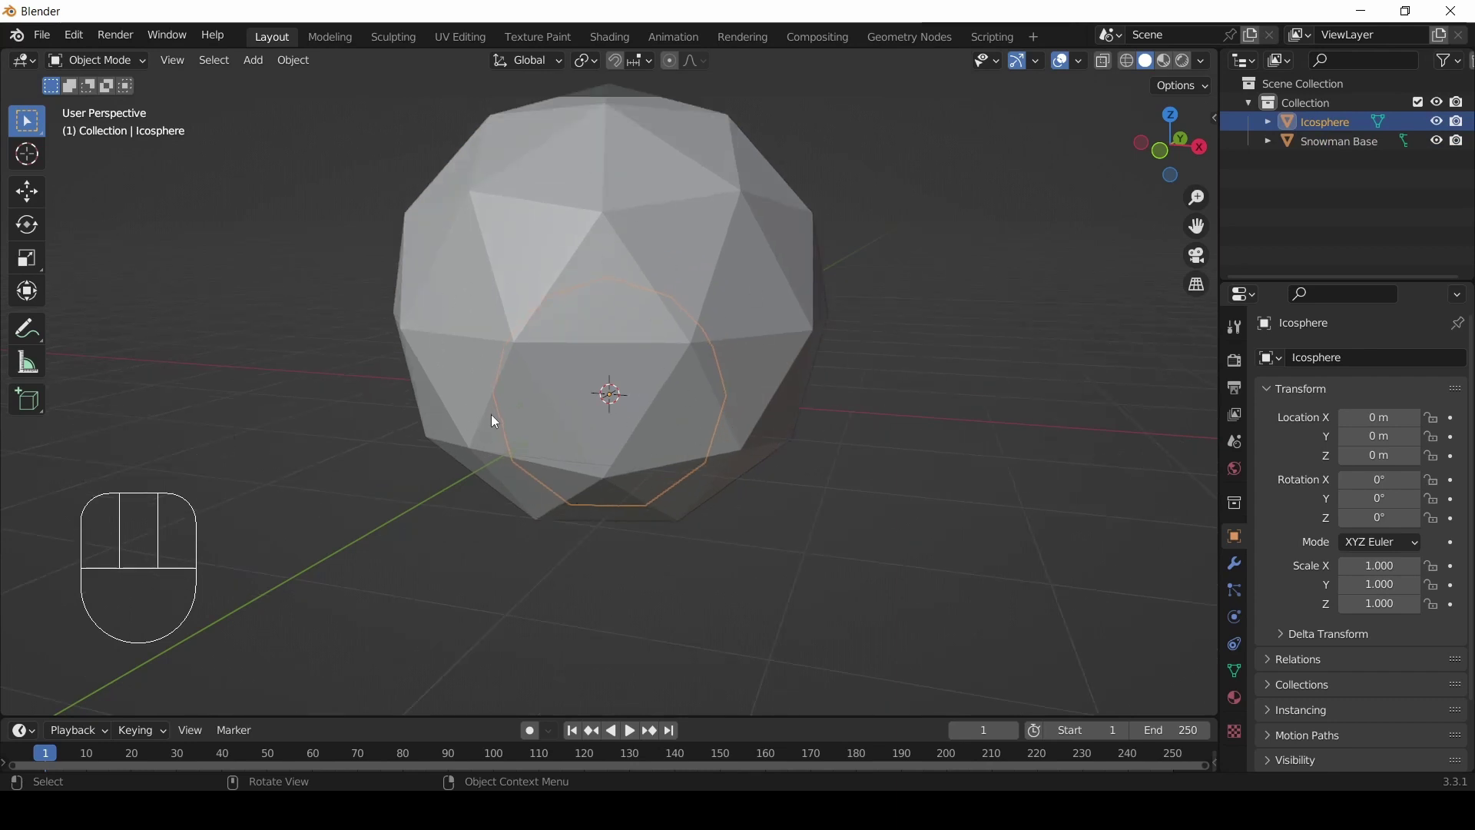
scroll("down", 3)
scroll("up", 3)
left_click_drag(590, 402, 621, 412)
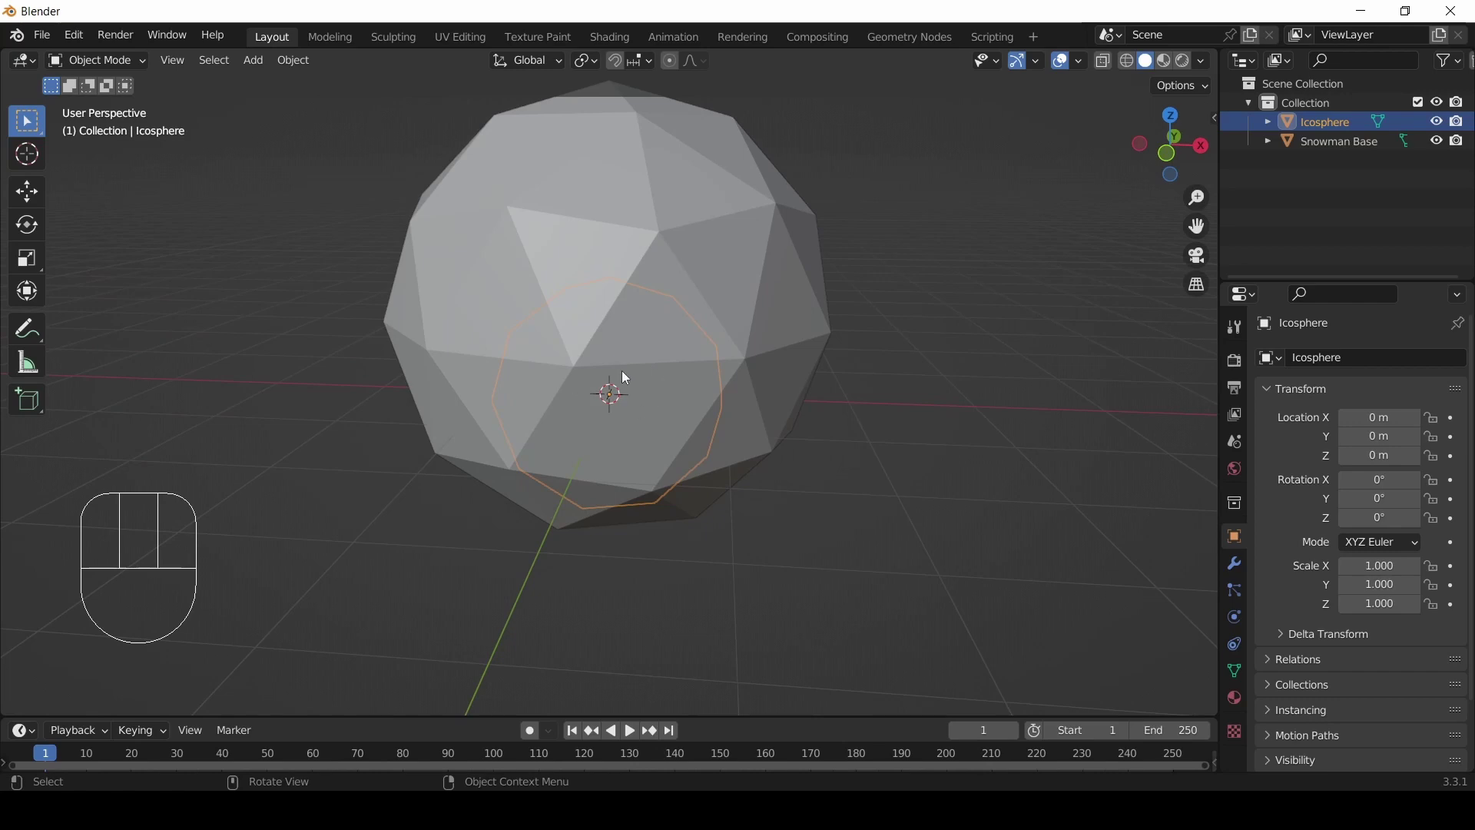
scroll("down", 3)
scroll("up", 3)
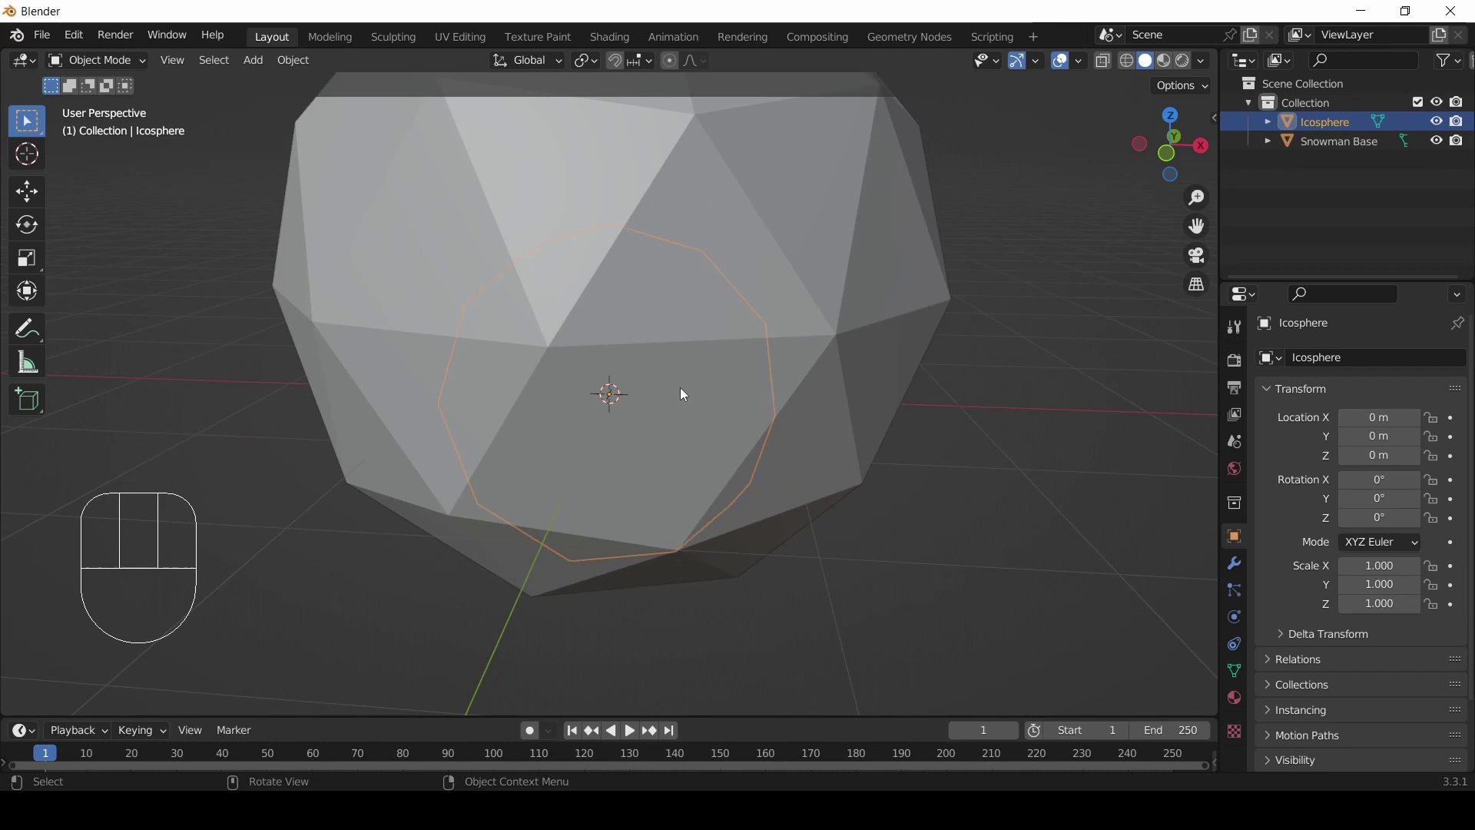
- Name the second sphere 'Snowman Body' and scale it to about 1.319
key("F2")
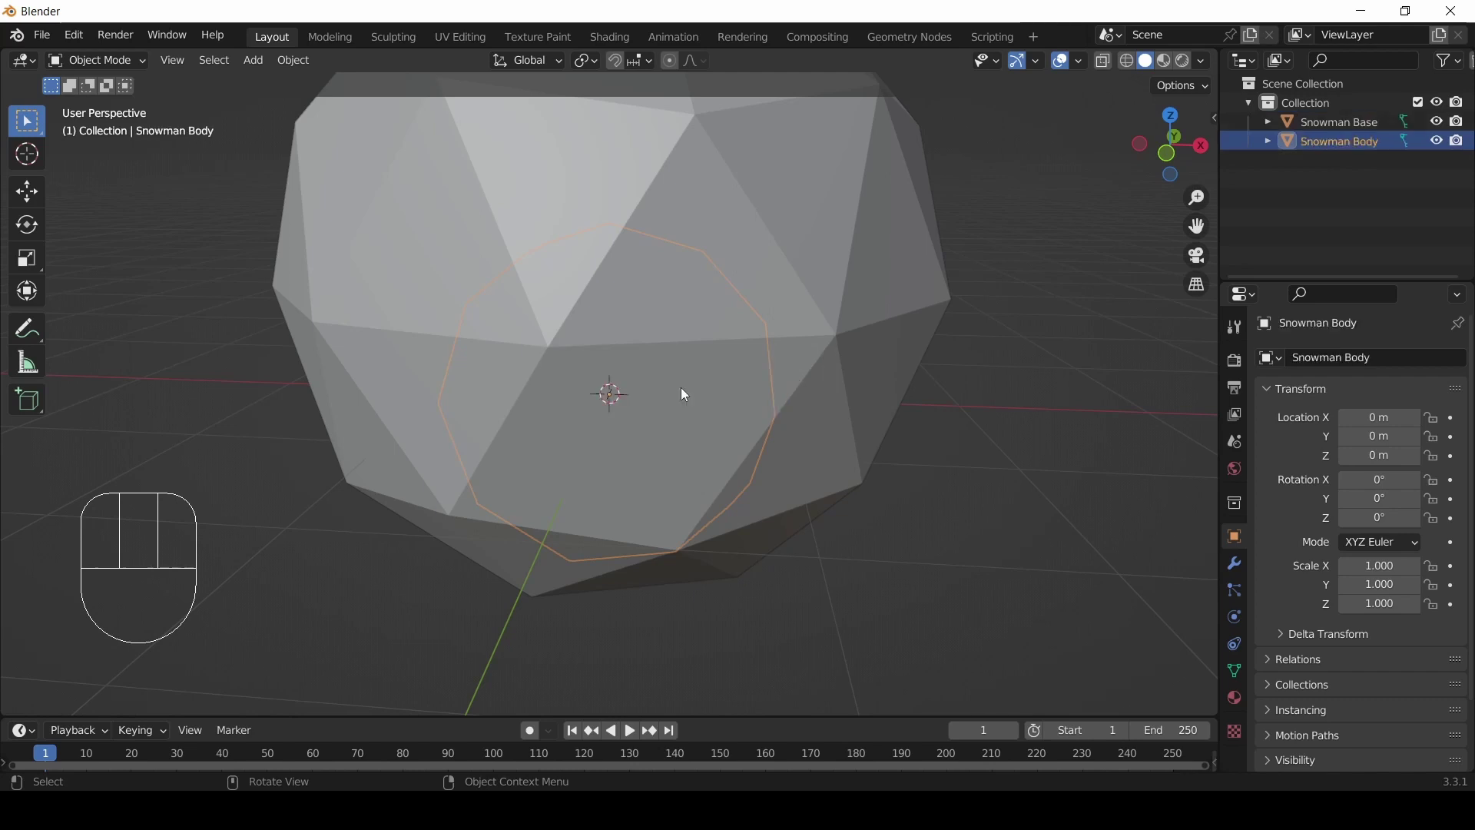
scroll("down", 3)
scroll("up", 3)
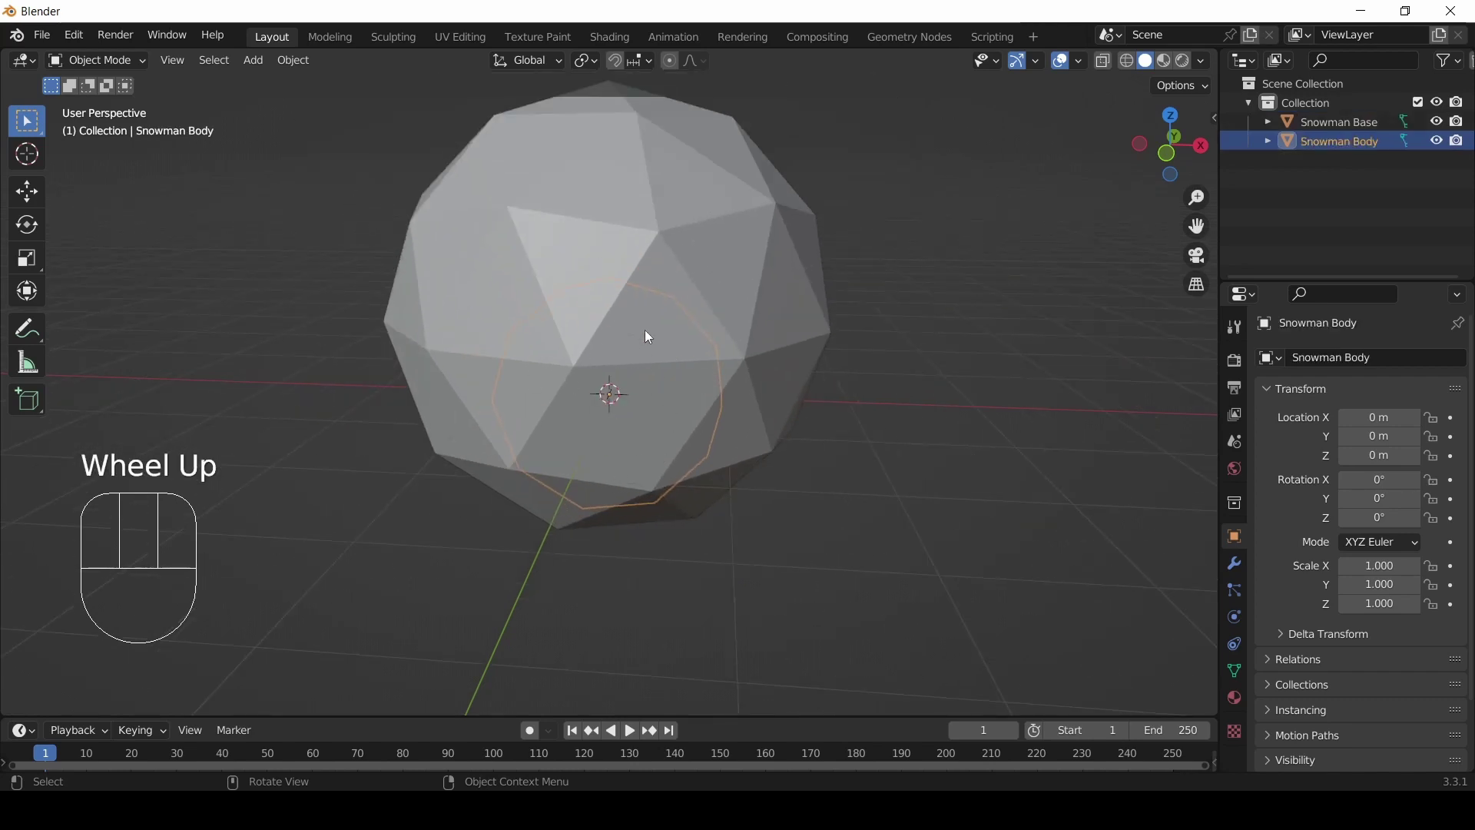
scroll("down", 3)
scroll("up", 3)
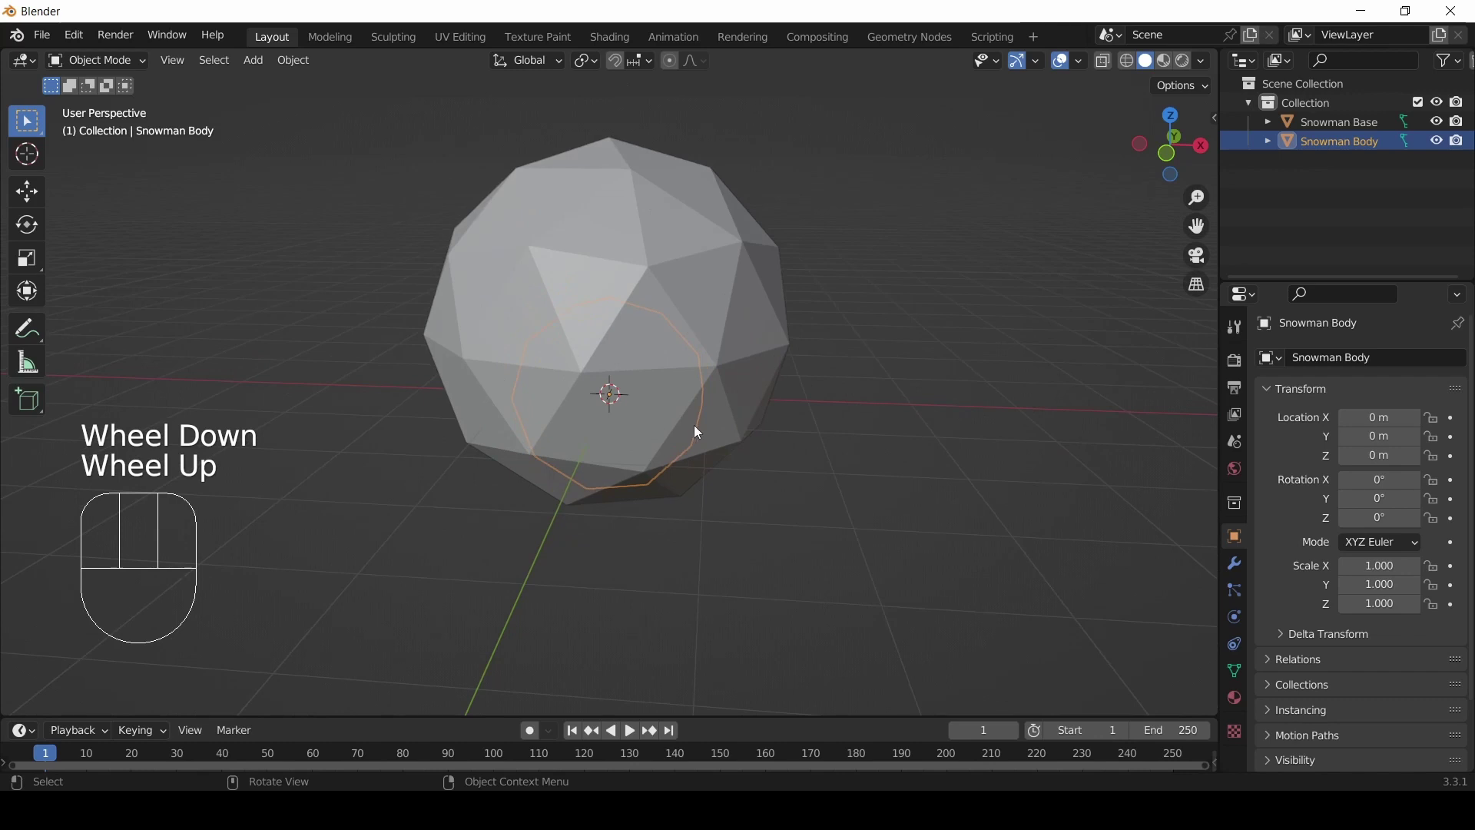
key("s")
left_click(723, 448)
scroll("down", 3)
- Raise Snowman Body along Z to about 3.03 m so it sits on the base
key("g")
key("z")
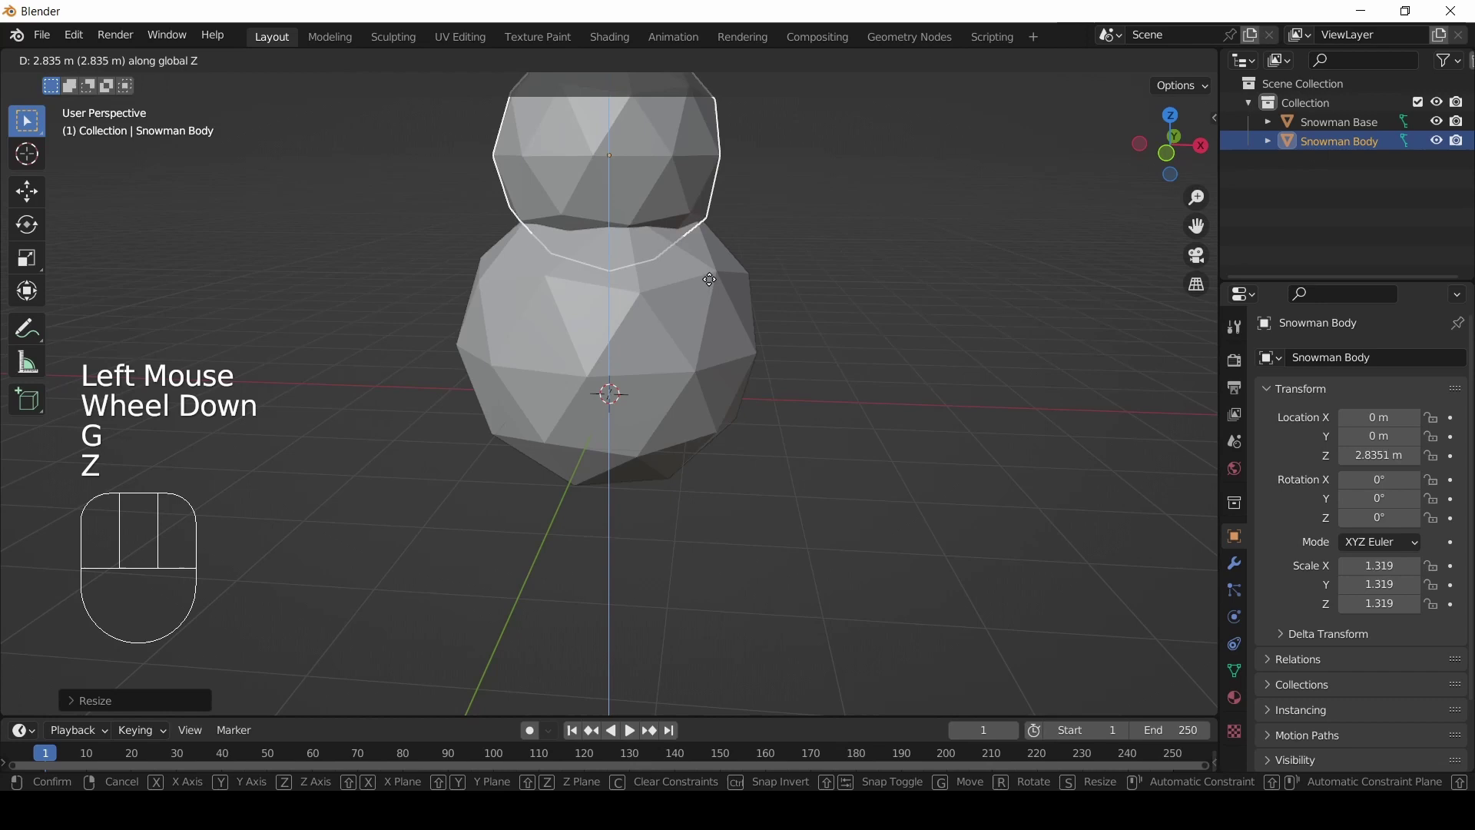
left_click(713, 278)
left_click_drag(700, 264, 735, 502)
key("g")
left_click(756, 501)
left_click_drag(779, 552, 694, 526)
key("g")
left_click(663, 525)
left_click_drag(629, 587, 700, 392)
left_click_drag(660, 348, 697, 383)
- Add a third Ico Sphere at the origin for the snowman's head
key("shift+a")
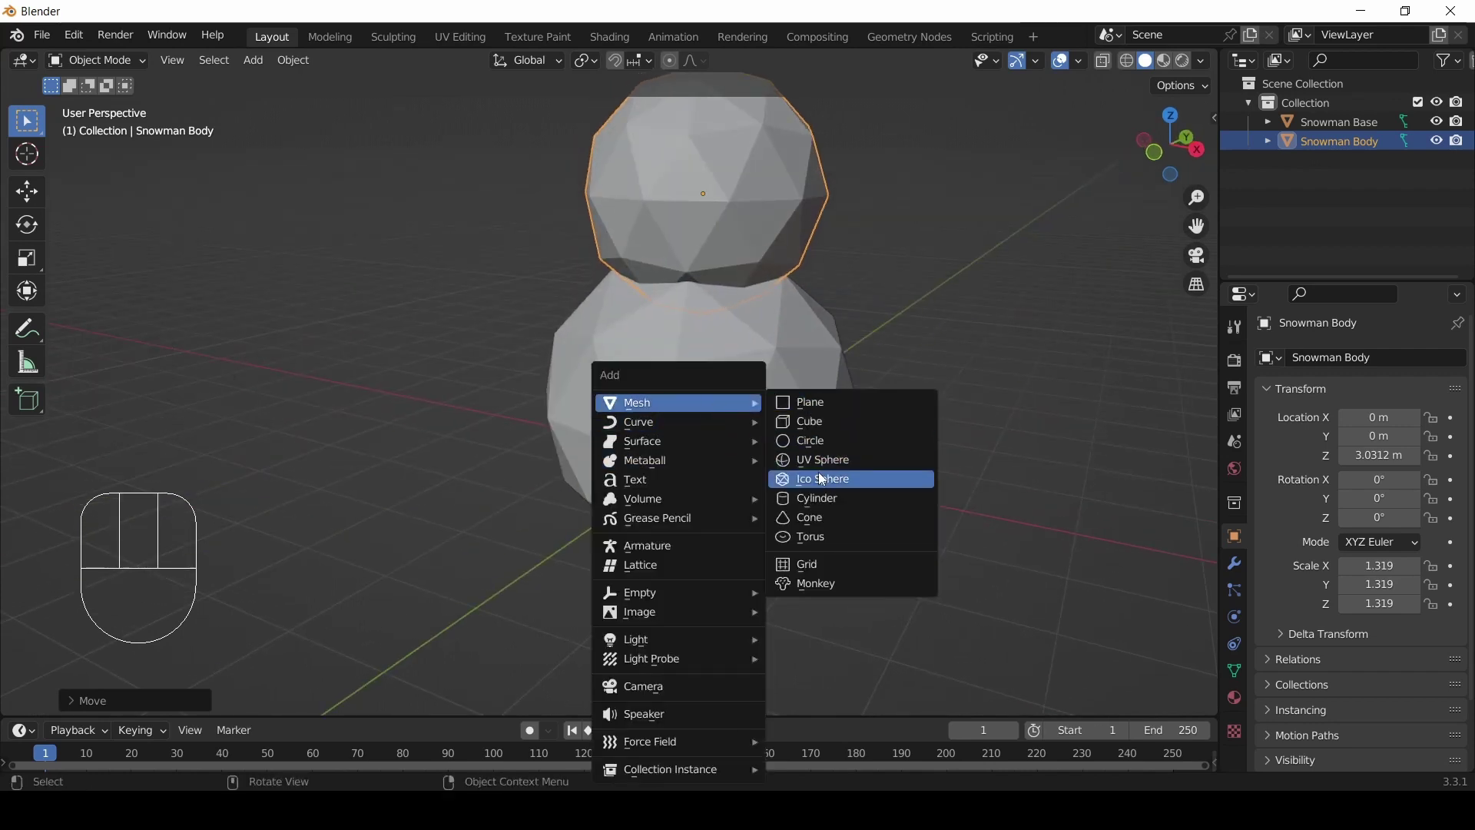
left_click_drag(564, 538, 612, 536)
left_click(967, 432)
left_click_drag(666, 587, 703, 538)
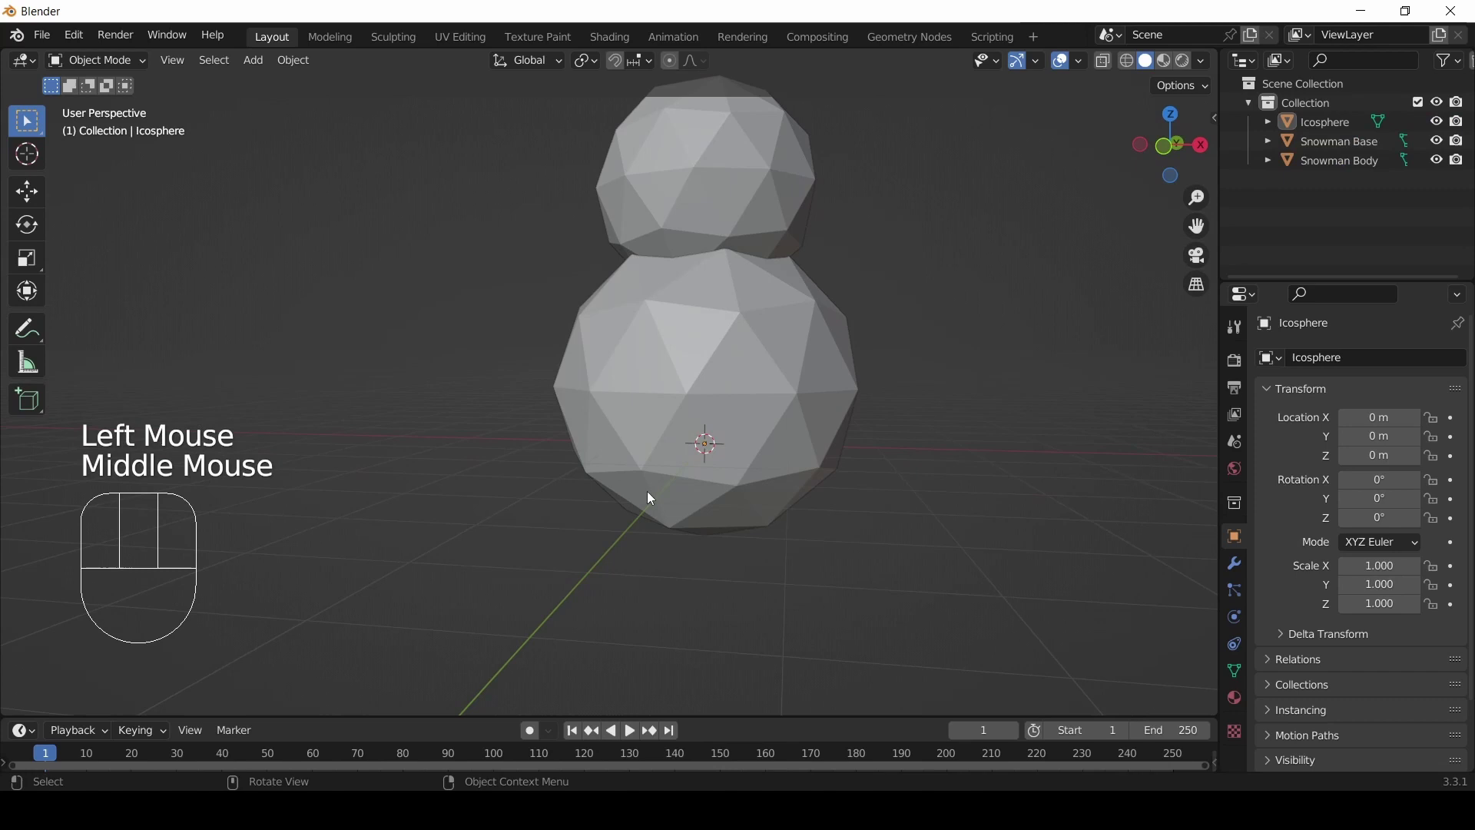
- Orbit and zoom around the stacked spheres to see where the new sphere sits
left_click_drag(827, 427, 811, 474)
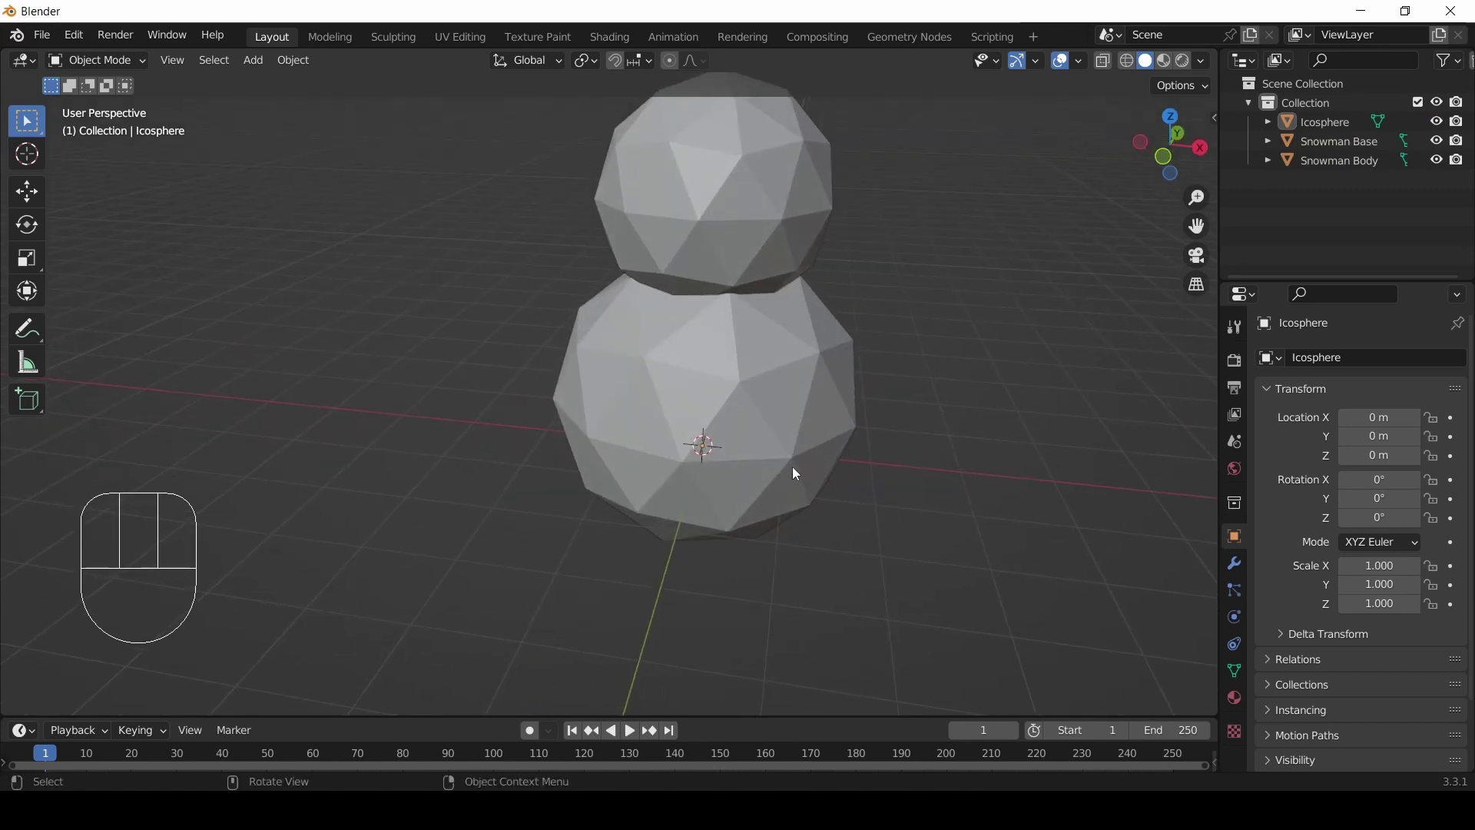
left_click_drag(852, 455, 789, 464)
scroll("up", 3)
scroll("down", 3)
middle_click(824, 484)
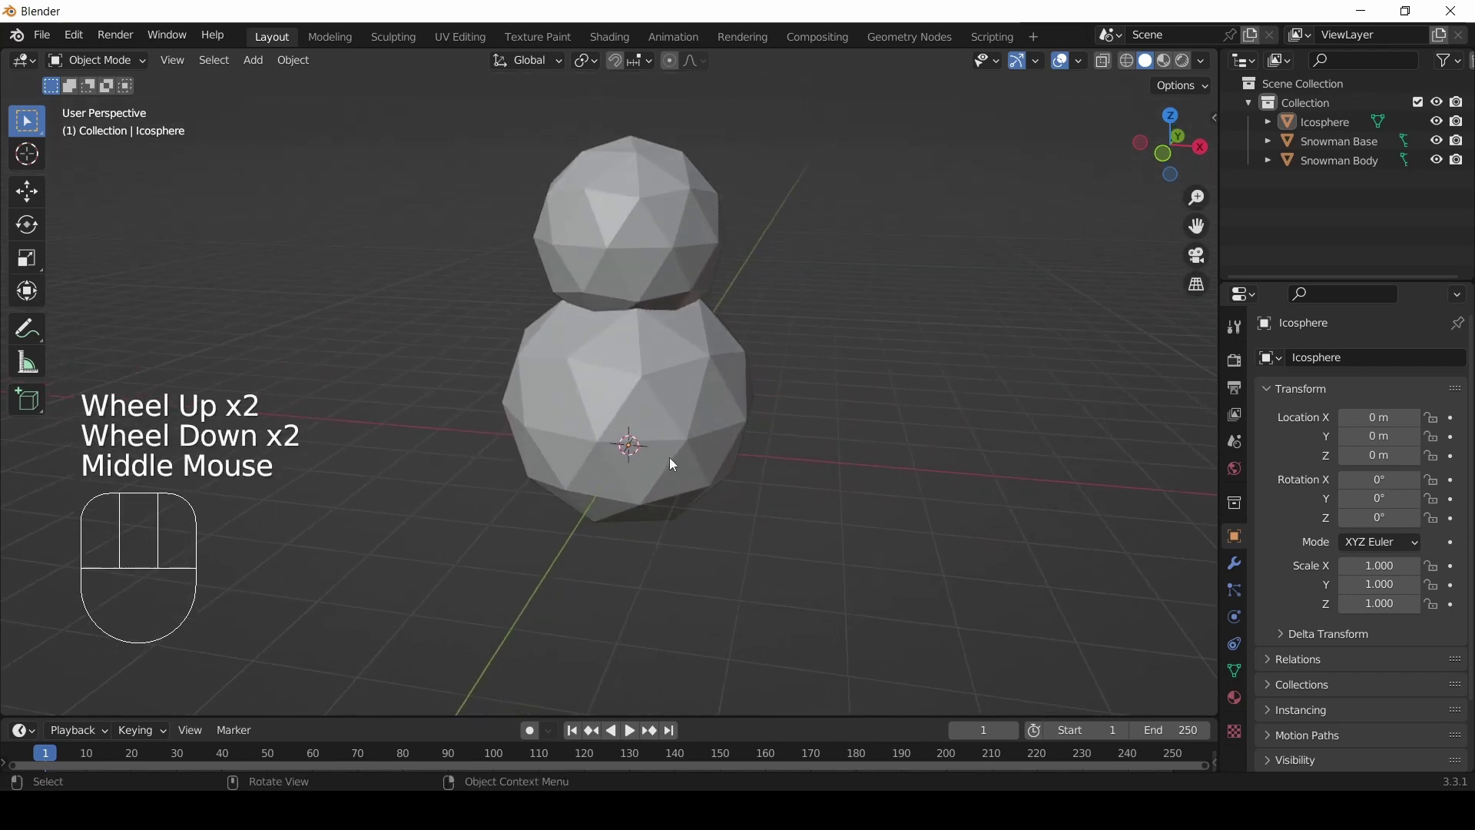
scroll("up", 3)
scroll("up", 3)
scroll("down", 3)
scroll("up", 3)
left_click_drag(737, 478, 786, 471)
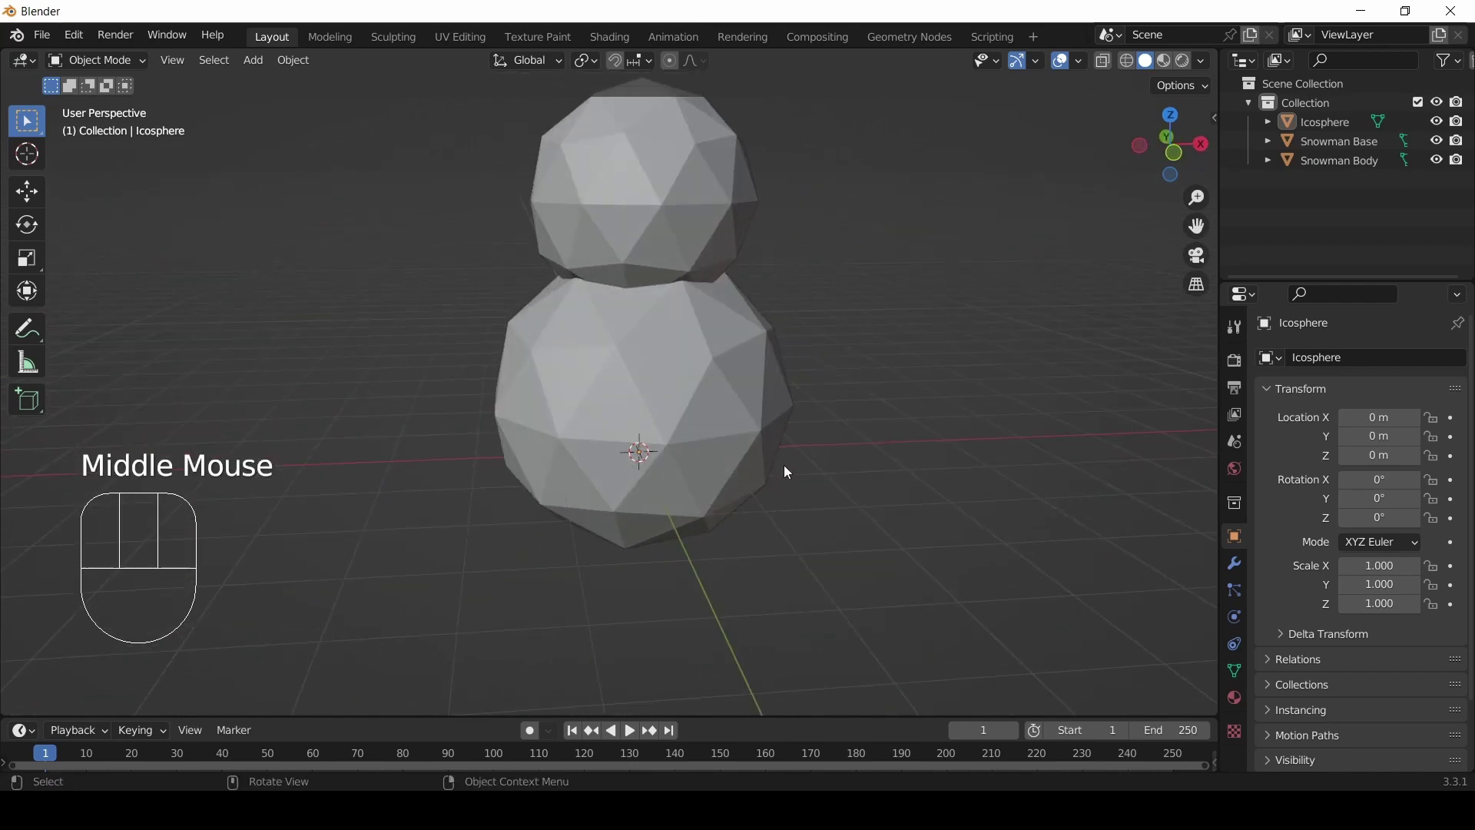
scroll("down", 3)
left_click_drag(705, 415, 689, 406)
scroll("up", 3)
left_click_drag(981, 500, 944, 542)
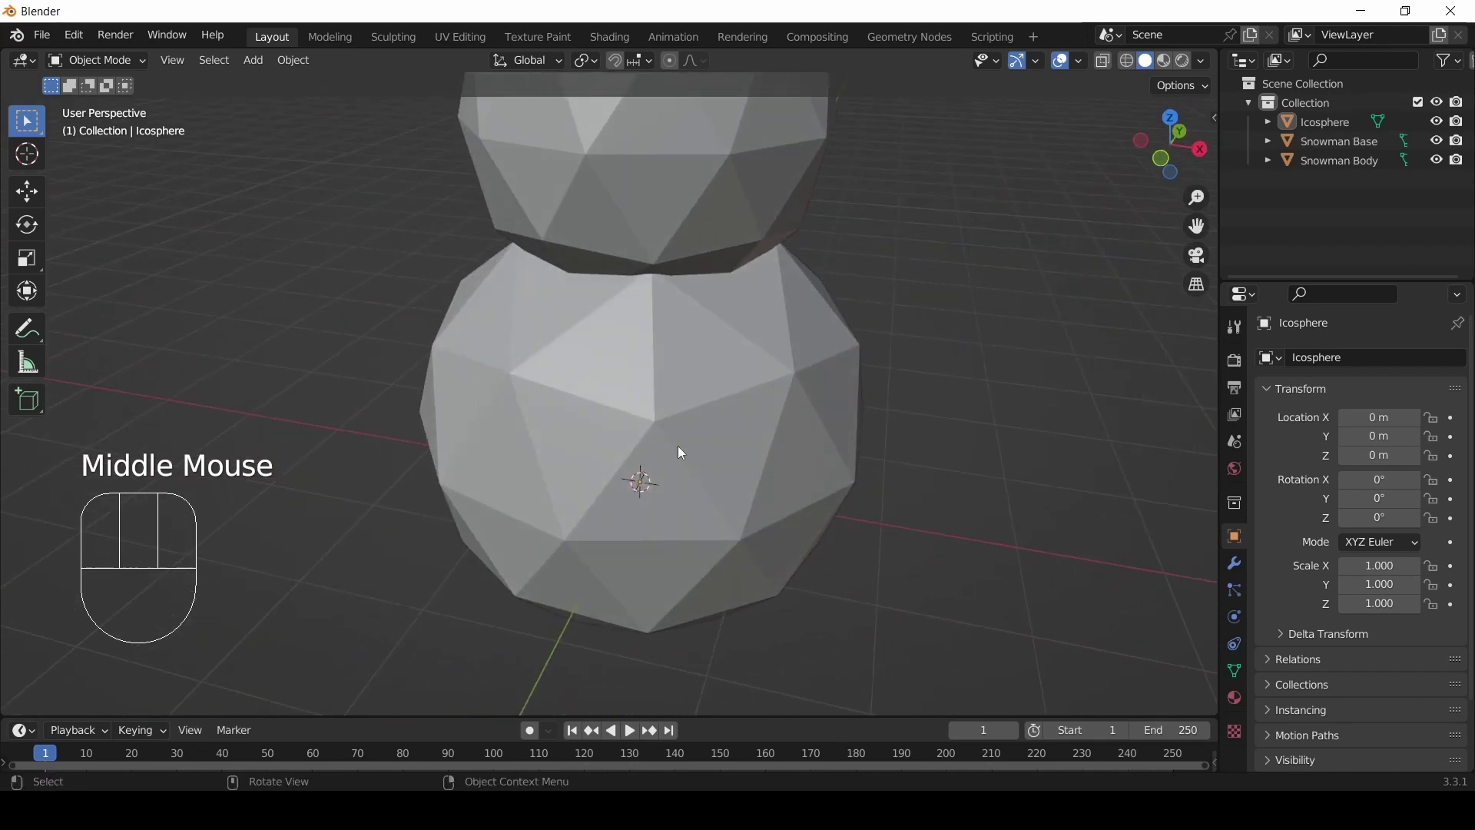
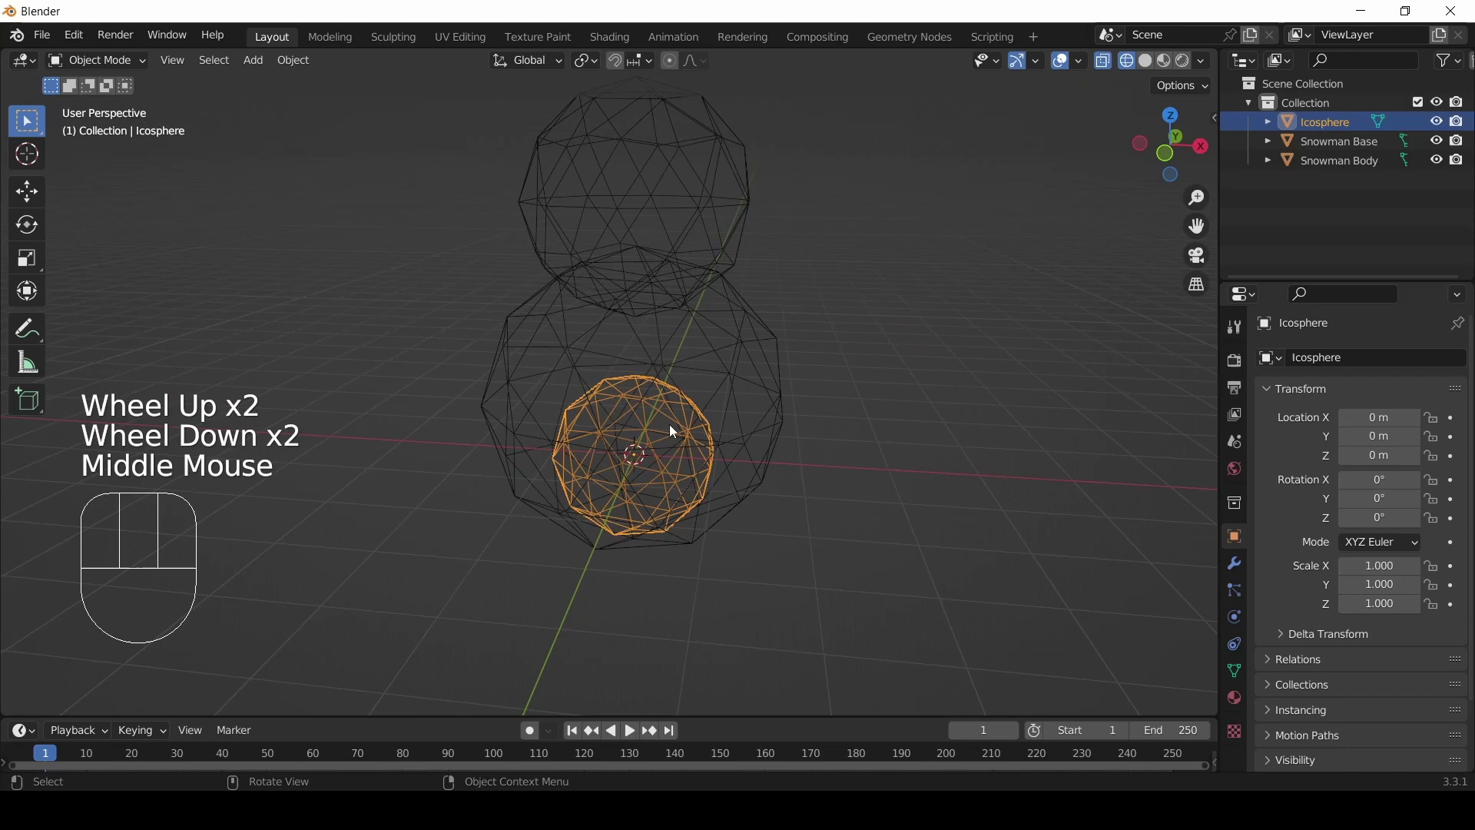
- Rename the third sphere to 'Snowman Head'
key("F2")
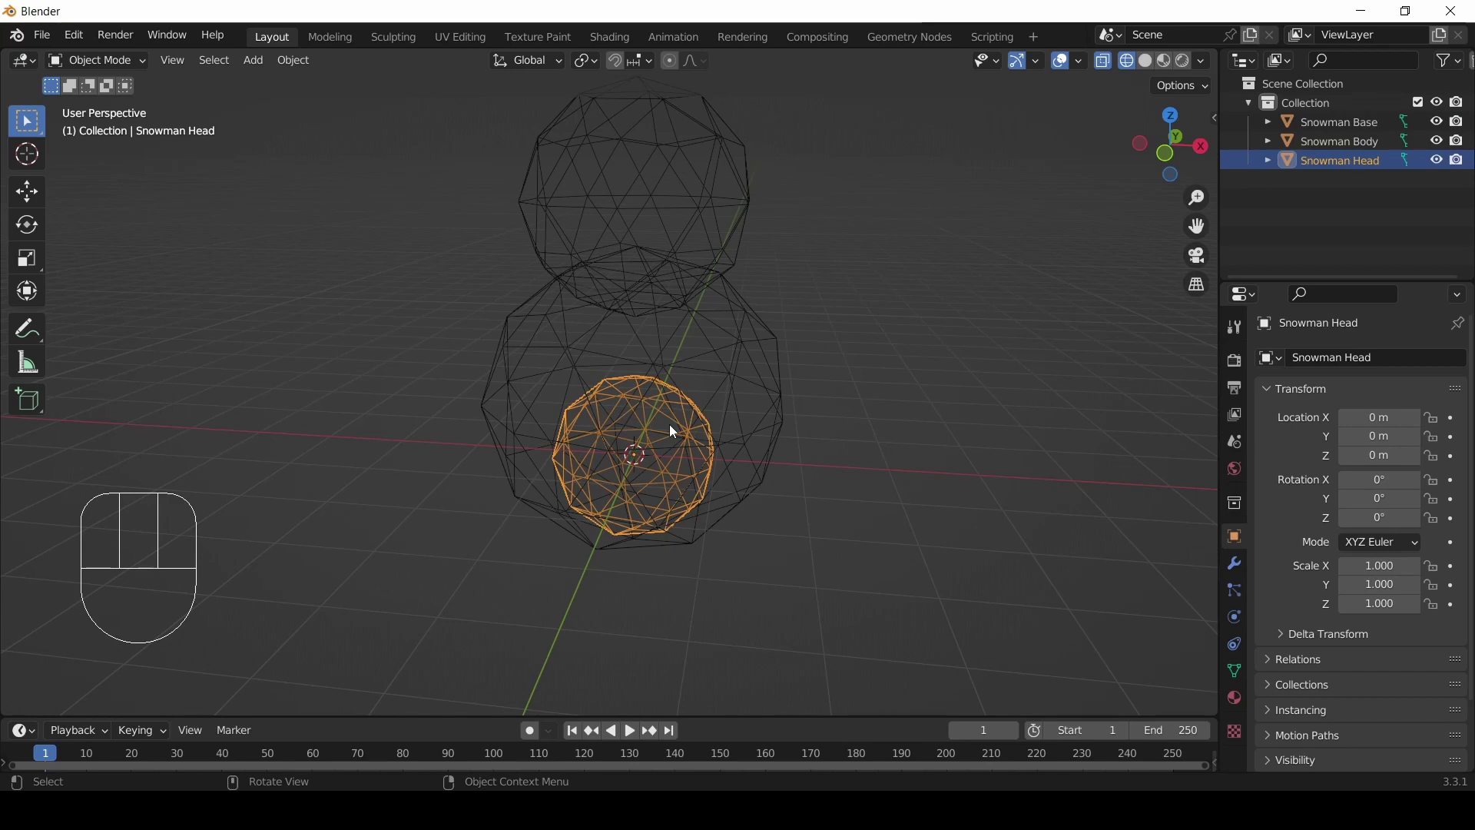
scroll("down", 3)
scroll("up", 3)
left_click_drag(649, 438, 657, 428)
- Raise Snowman Head along Z to about 4.94 m atop the body
key("g")
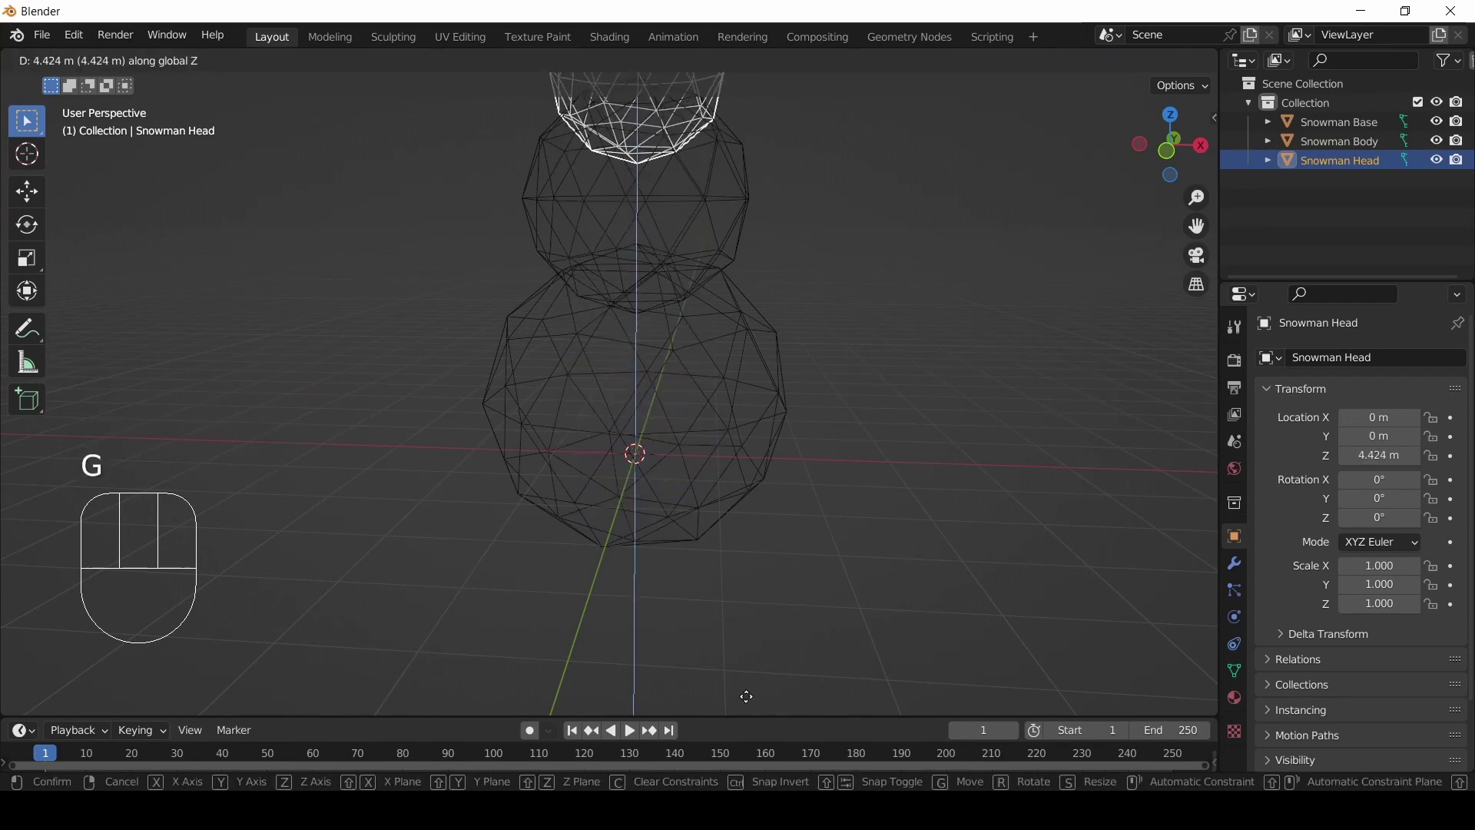
left_click(753, 104)
left_click_drag(767, 219, 693, 369)
key("g")
key("z")
left_click(651, 342)
left_click_drag(785, 398, 779, 423)
scroll("up", 3)
left_click_drag(721, 409, 587, 371)
scroll("down", 3)
left_click_drag(571, 393, 699, 339)
- Check the stacked snowman from Right Orthographic view, then return to perspective
key("KP_3")
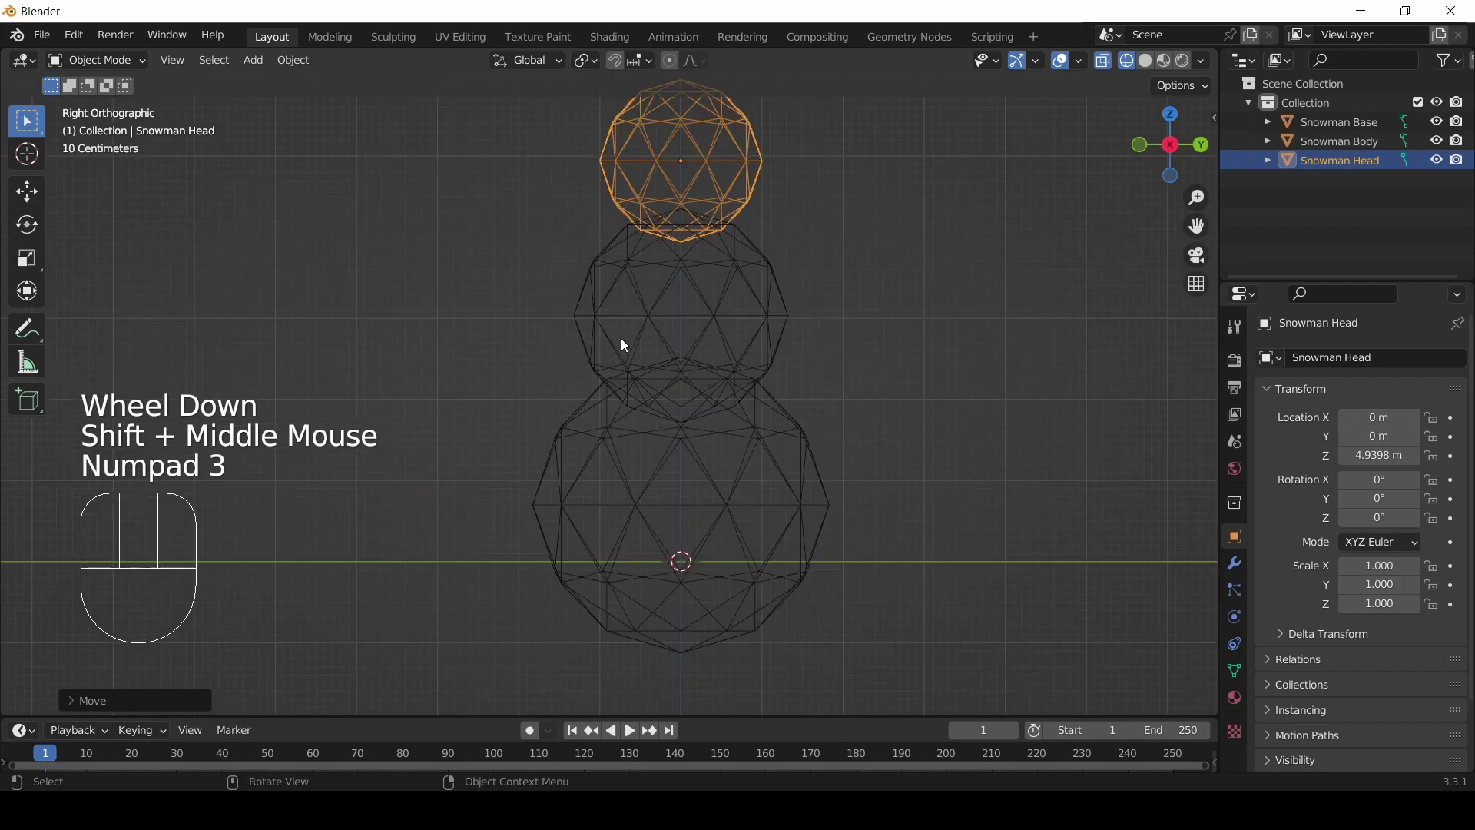
left_click_drag(659, 327, 609, 358)
scroll("down", 3)
scroll("up", 3)
left_click_drag(611, 377, 577, 391)
key("Home")
left_click_drag(666, 364, 632, 373)
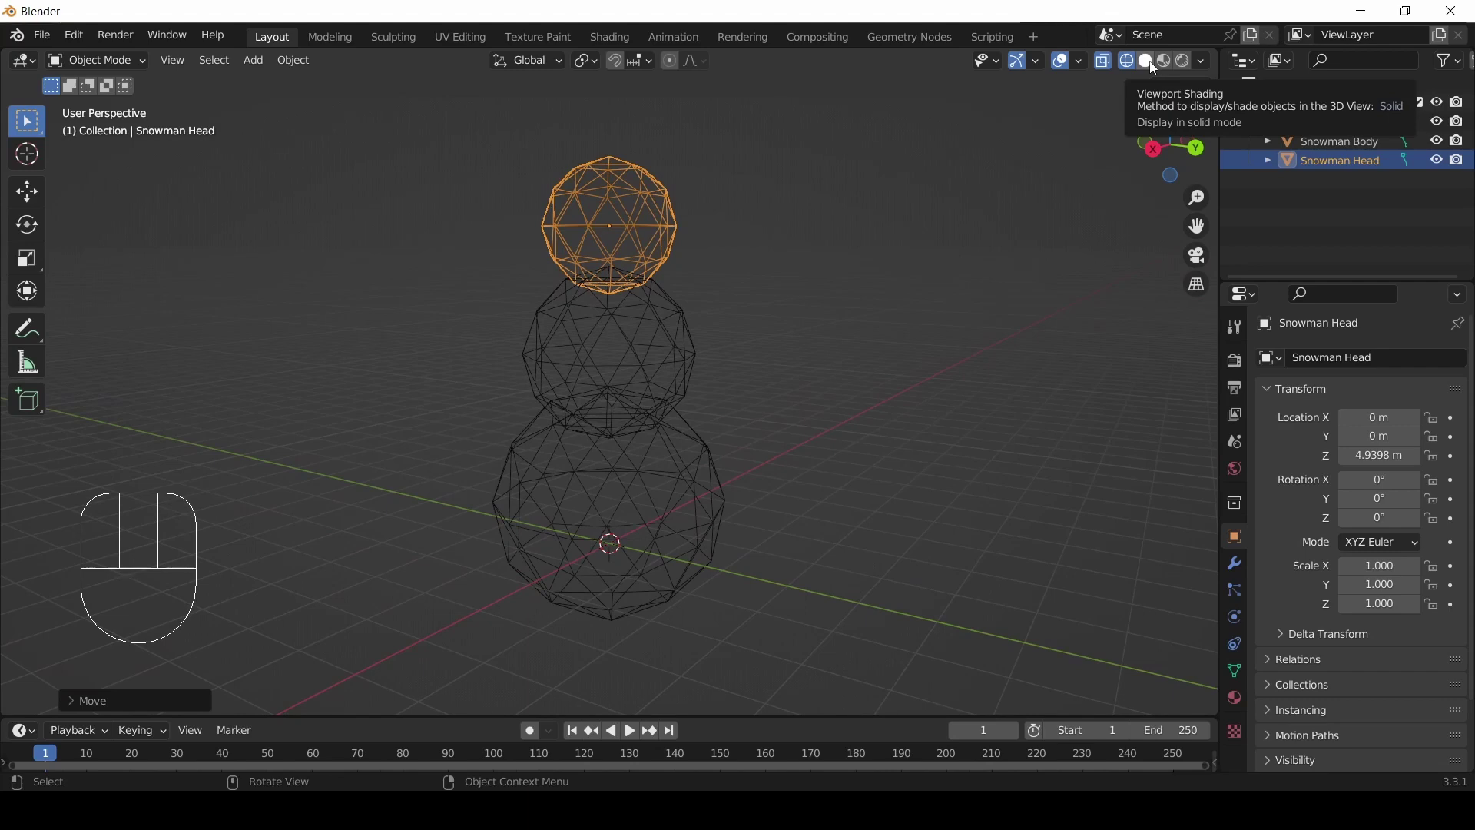
- Switch the stacked spheres to solid shading and zoom in on the head
left_click(1150, 66)
scroll("up", 3)
scroll("down", 3)
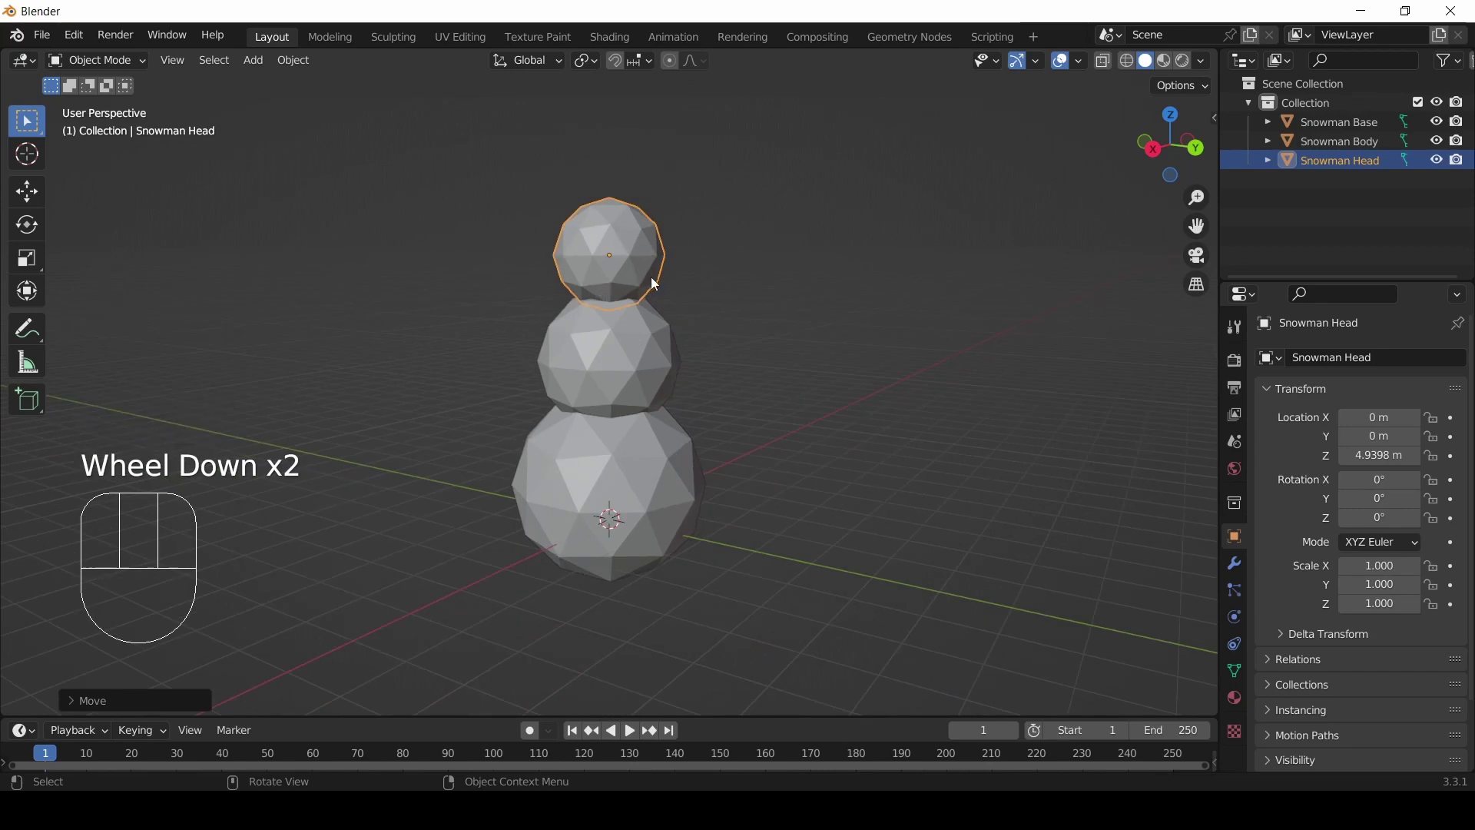
scroll("up", 3)
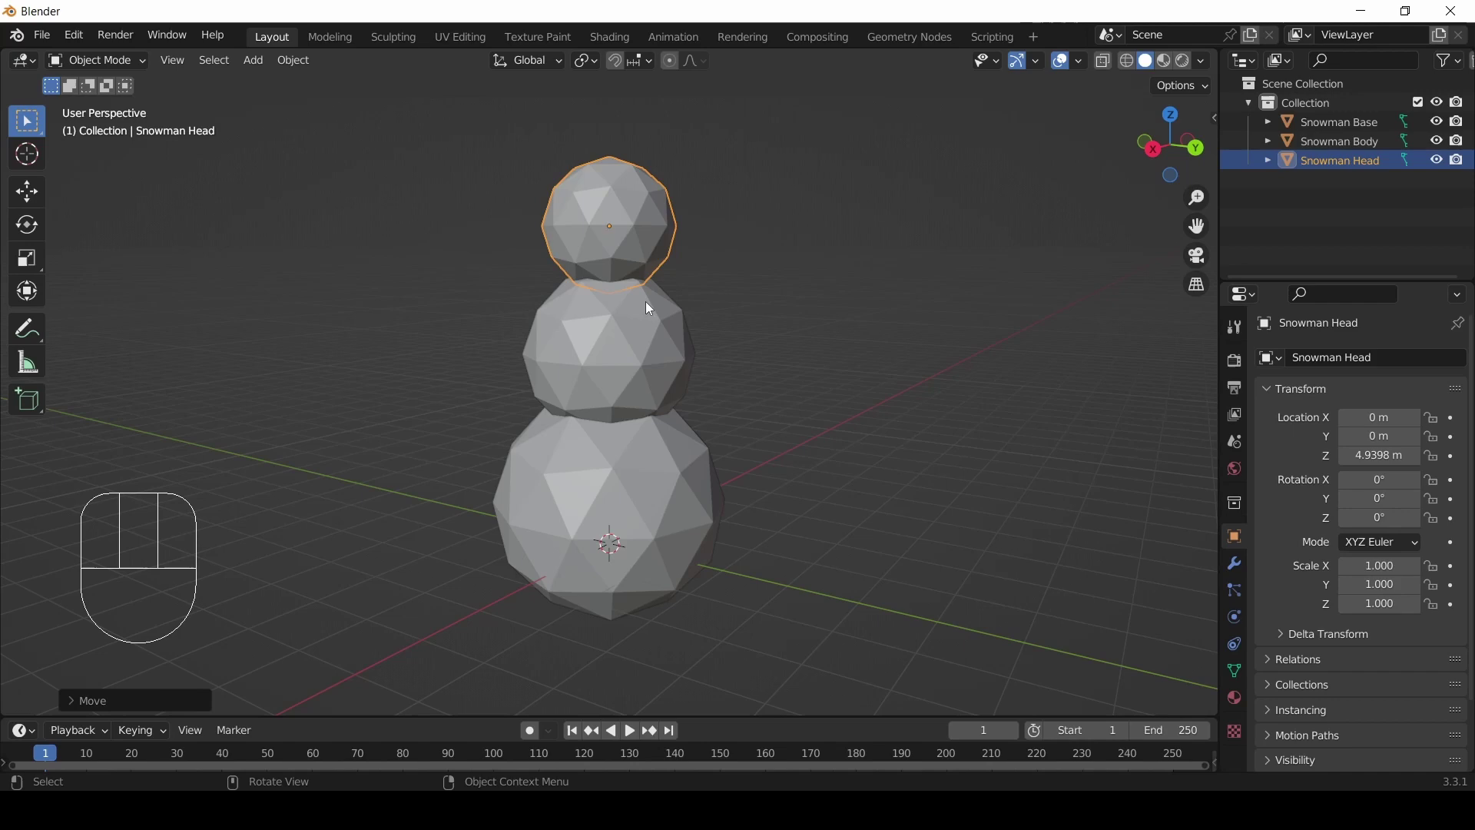
- Toggle wireframe, return to solid shading, and view the snowman from the right side
key("z")
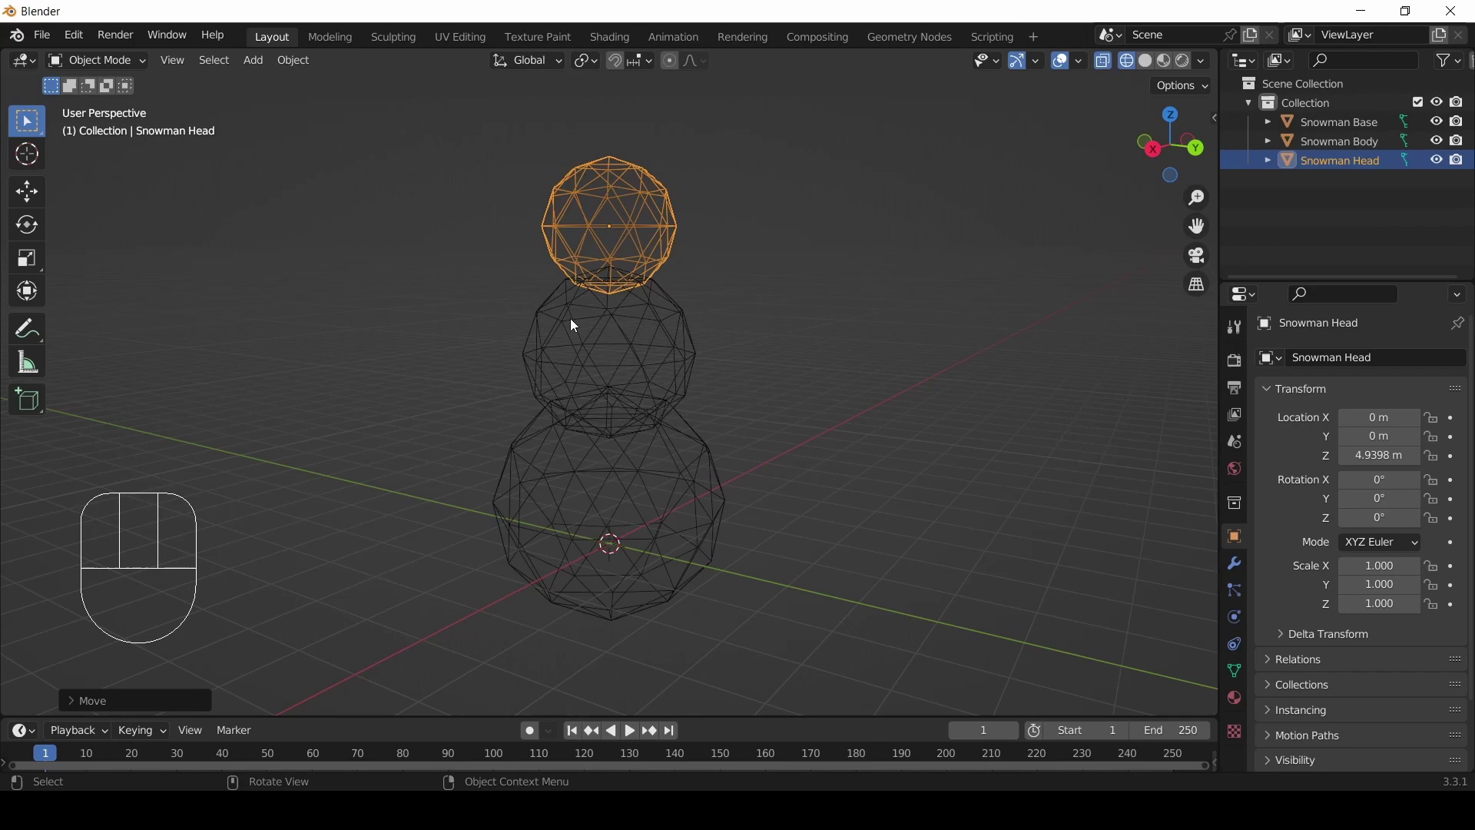
left_click_drag(651, 341, 648, 367)
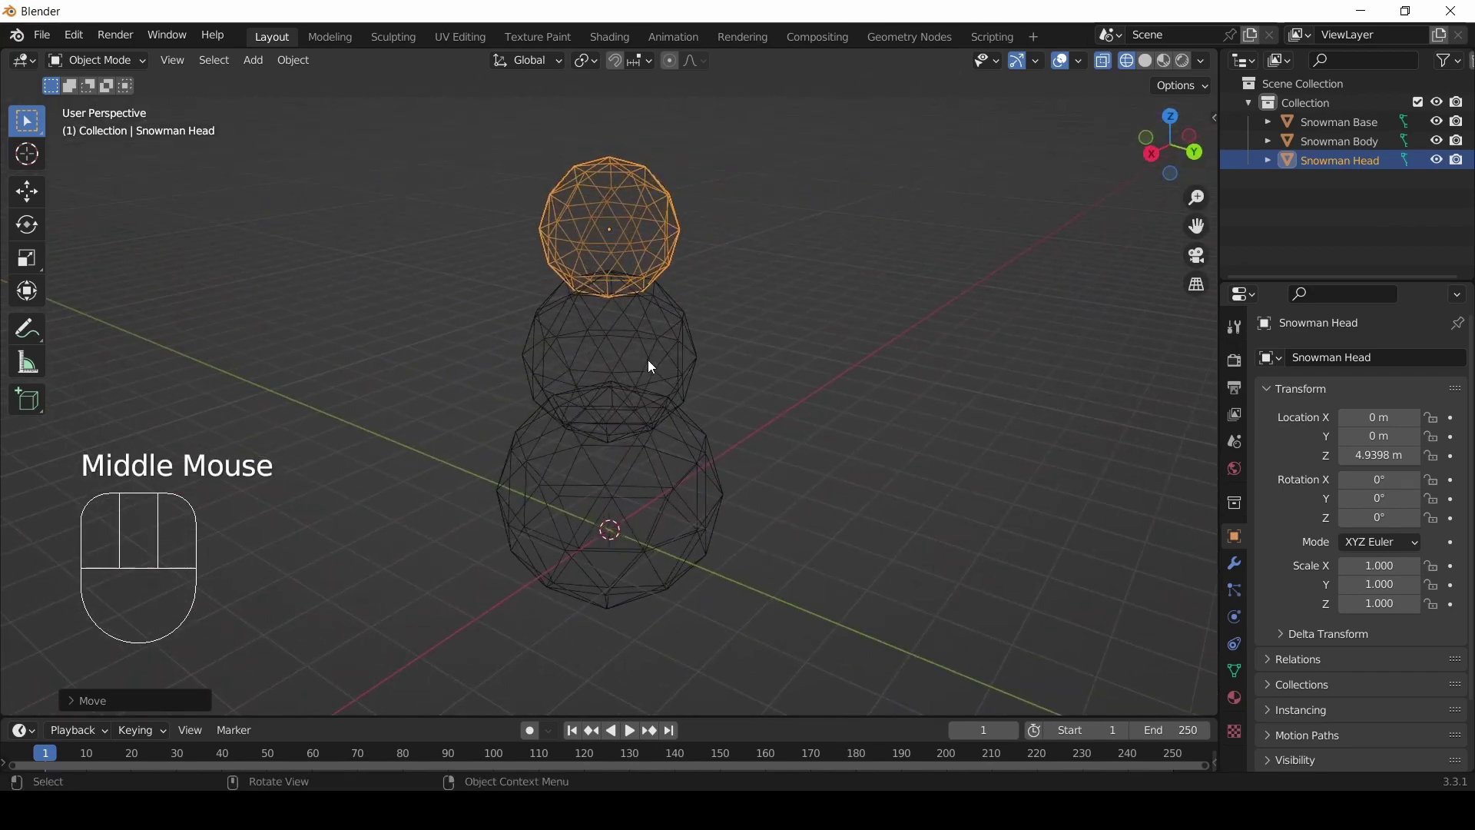
key("z")
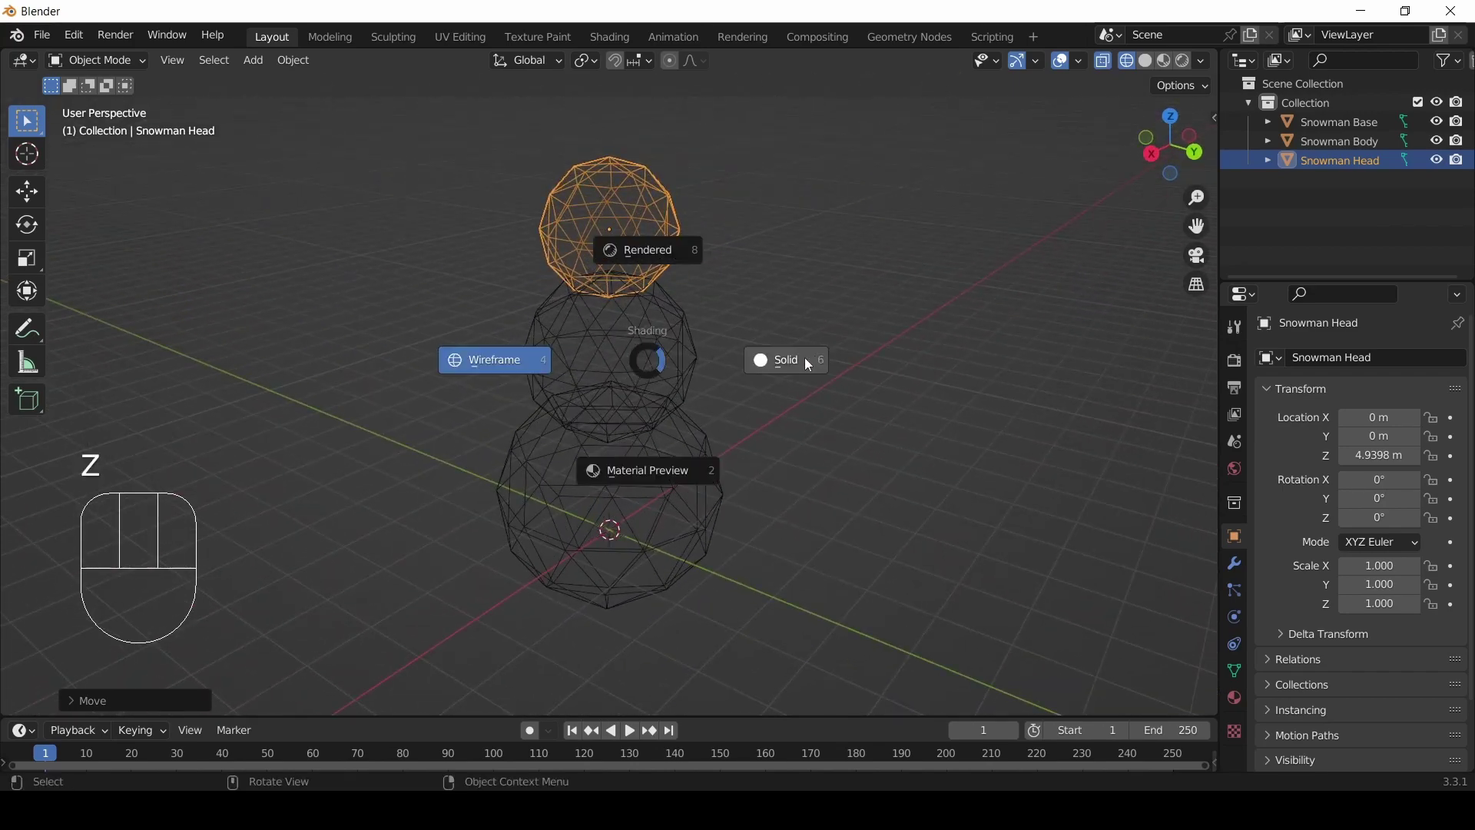
left_click_drag(770, 361, 750, 358)
scroll("up", 3)
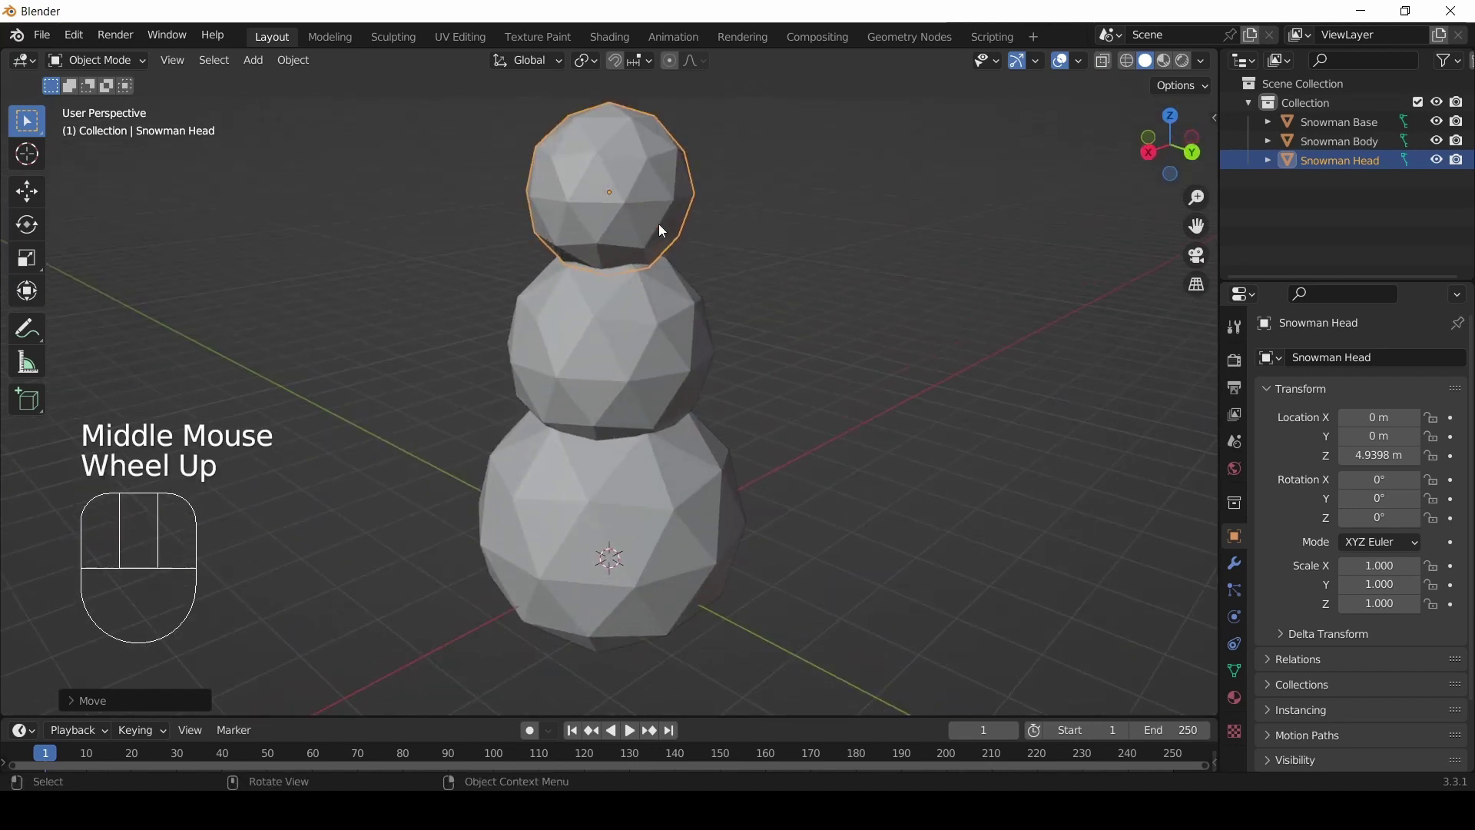
key("KP_3")
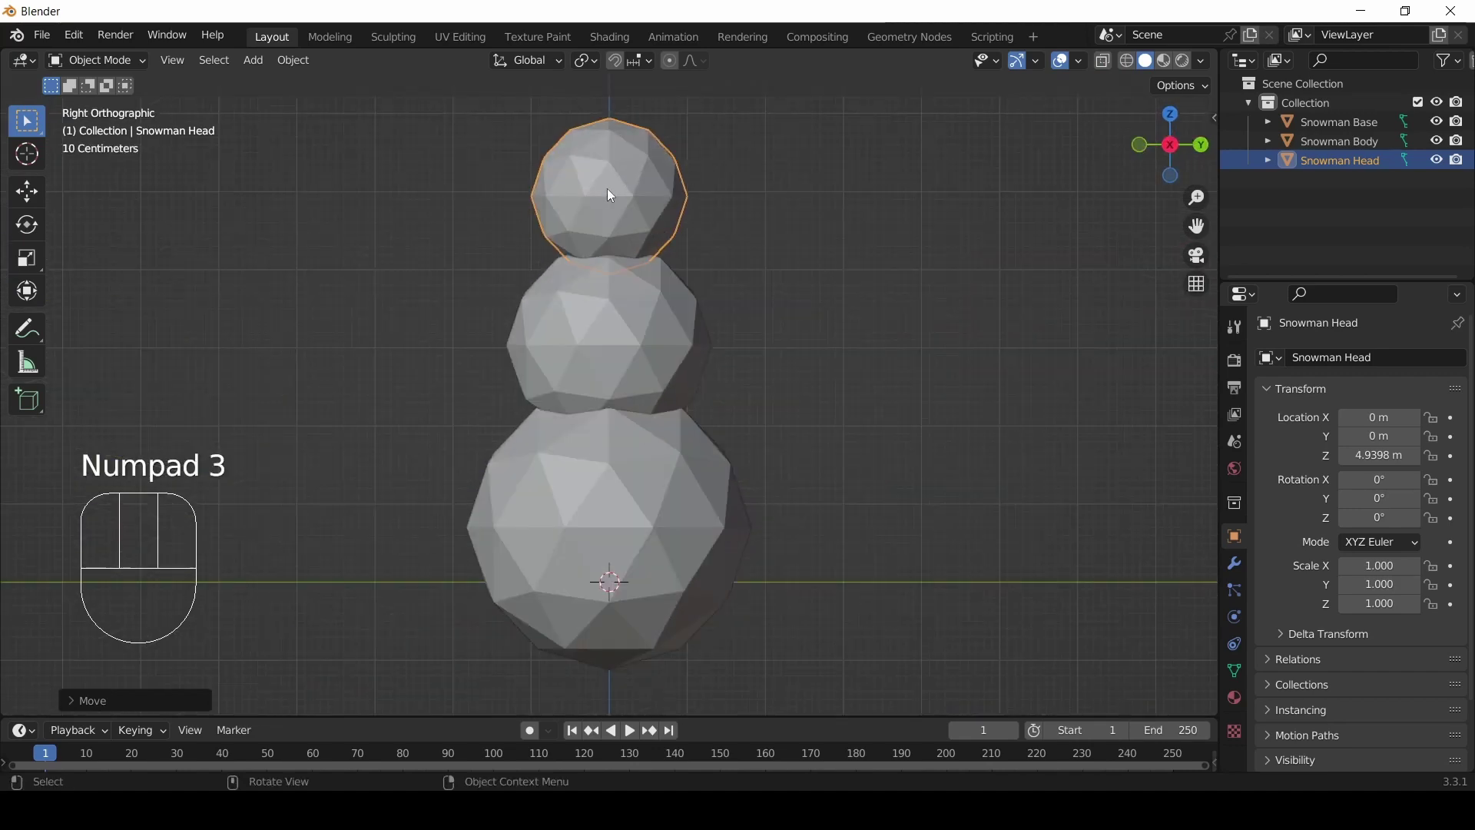
- Lower the head along Z to about 4.74 m so it sits closer on the body
key("g")
key("z")
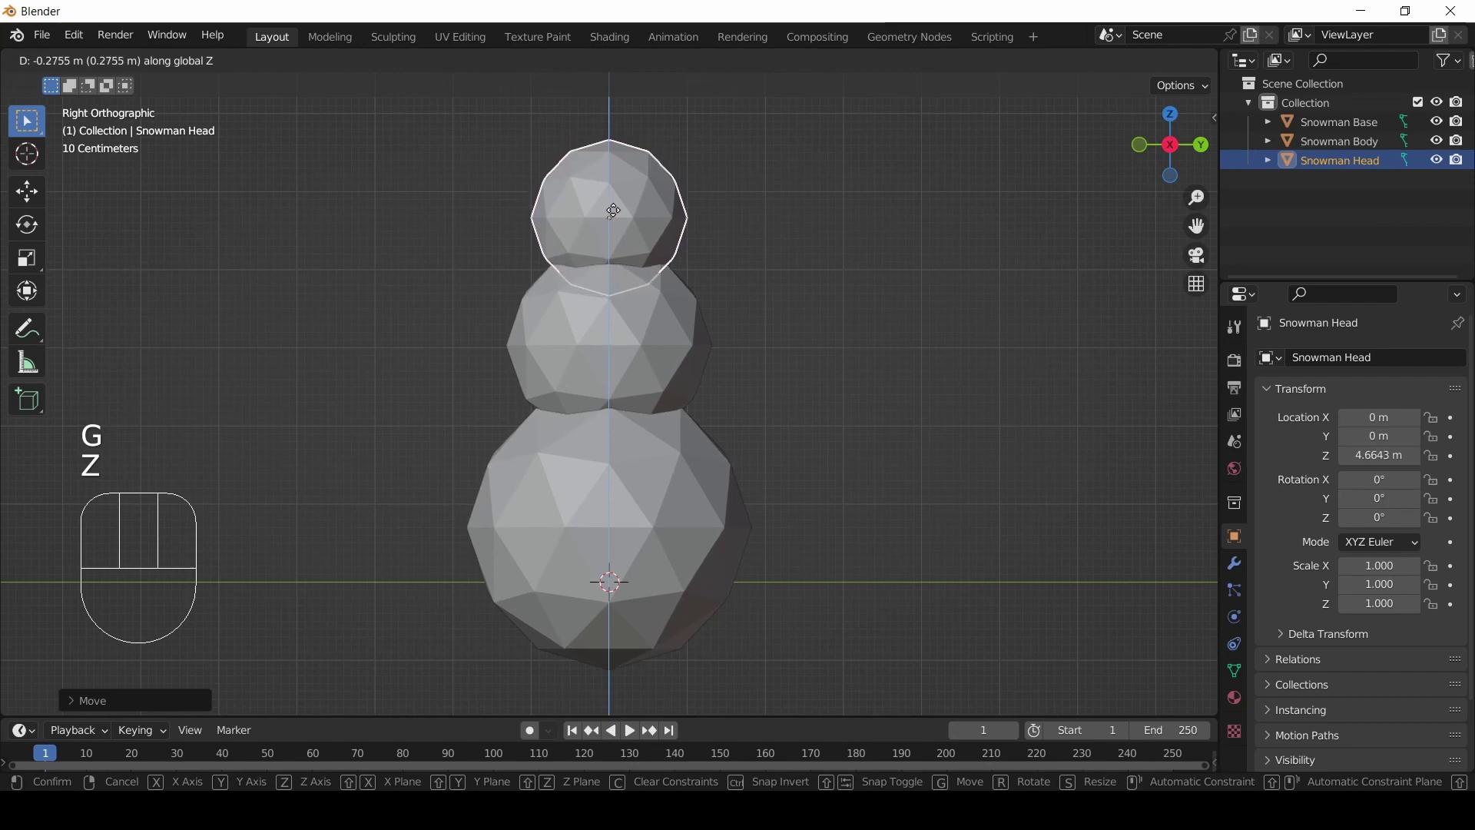
left_click(614, 207)
scroll("down", 3)
- Orbit and zoom around the snowman to inspect the three-sphere stack
left_click_drag(664, 272, 704, 317)
scroll("up", 3)
left_click_drag(595, 401, 604, 410)
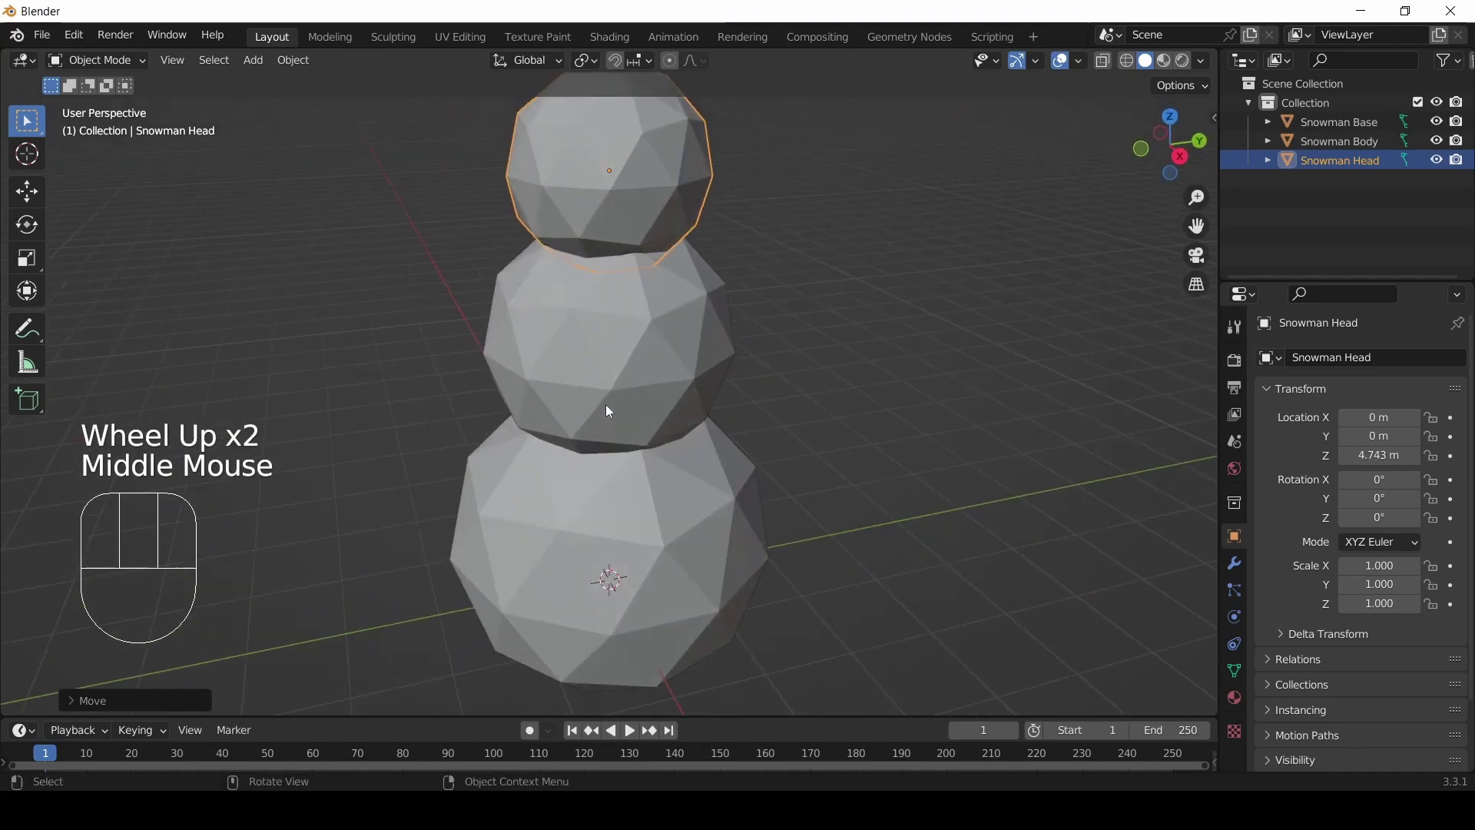
scroll("down", 3)
scroll("up", 3)
scroll("down", 3)
scroll("down", 3)
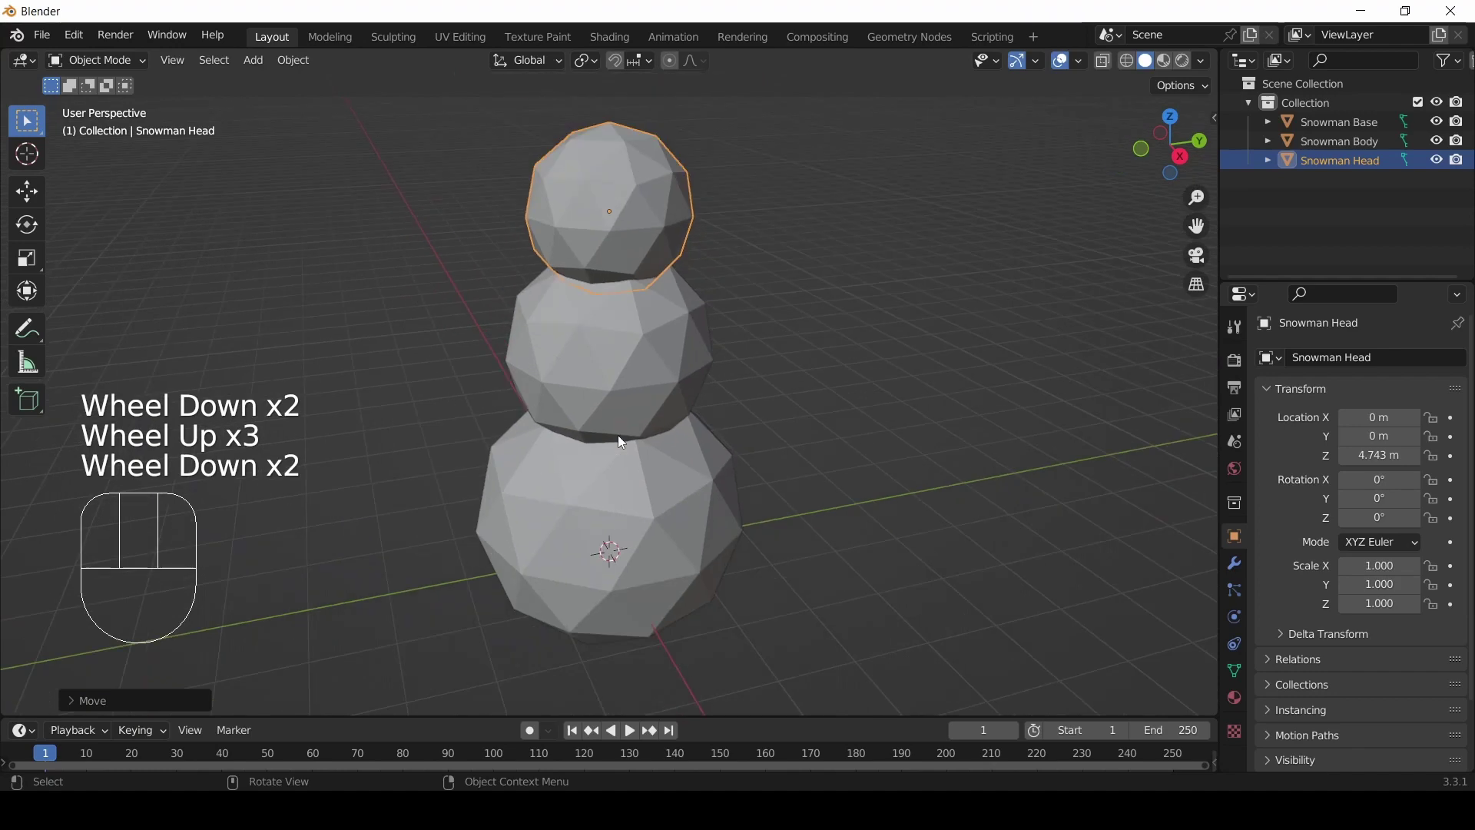
left_click_drag(624, 439, 673, 412)
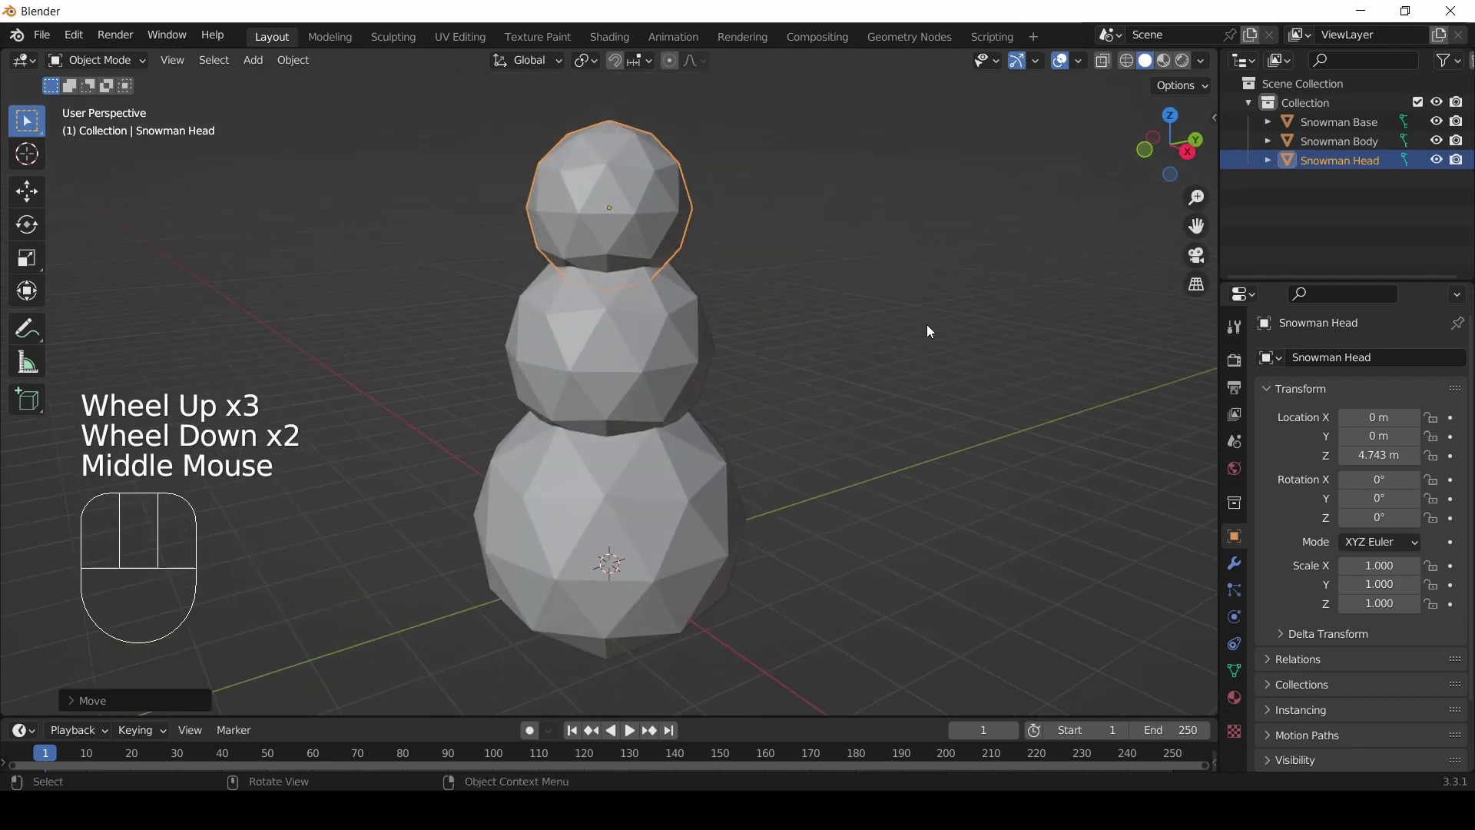
left_click_drag(604, 461, 643, 472)
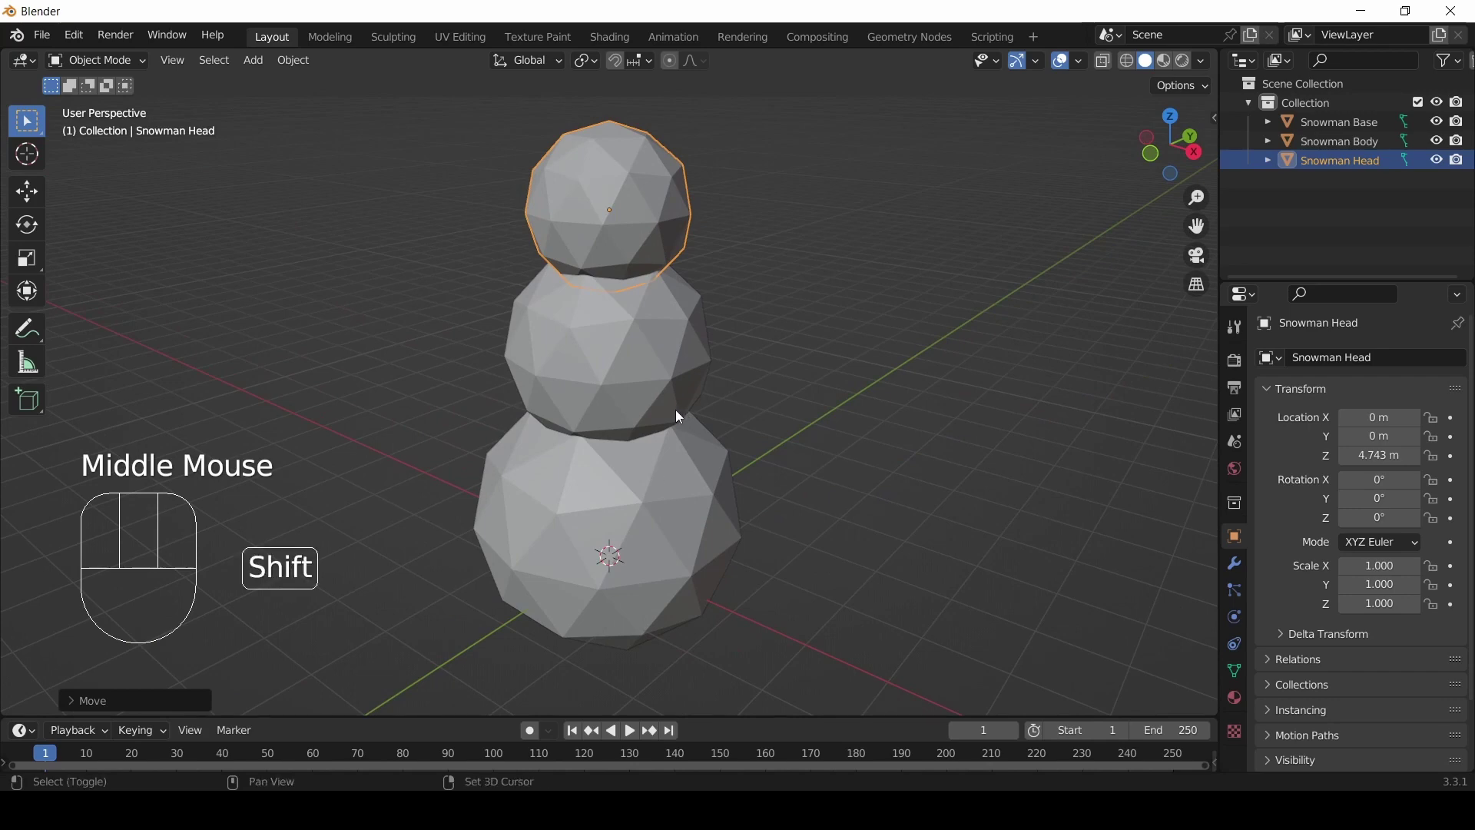
- Add a fourth icosphere at the origin and rename it Eye
key("shift+a")
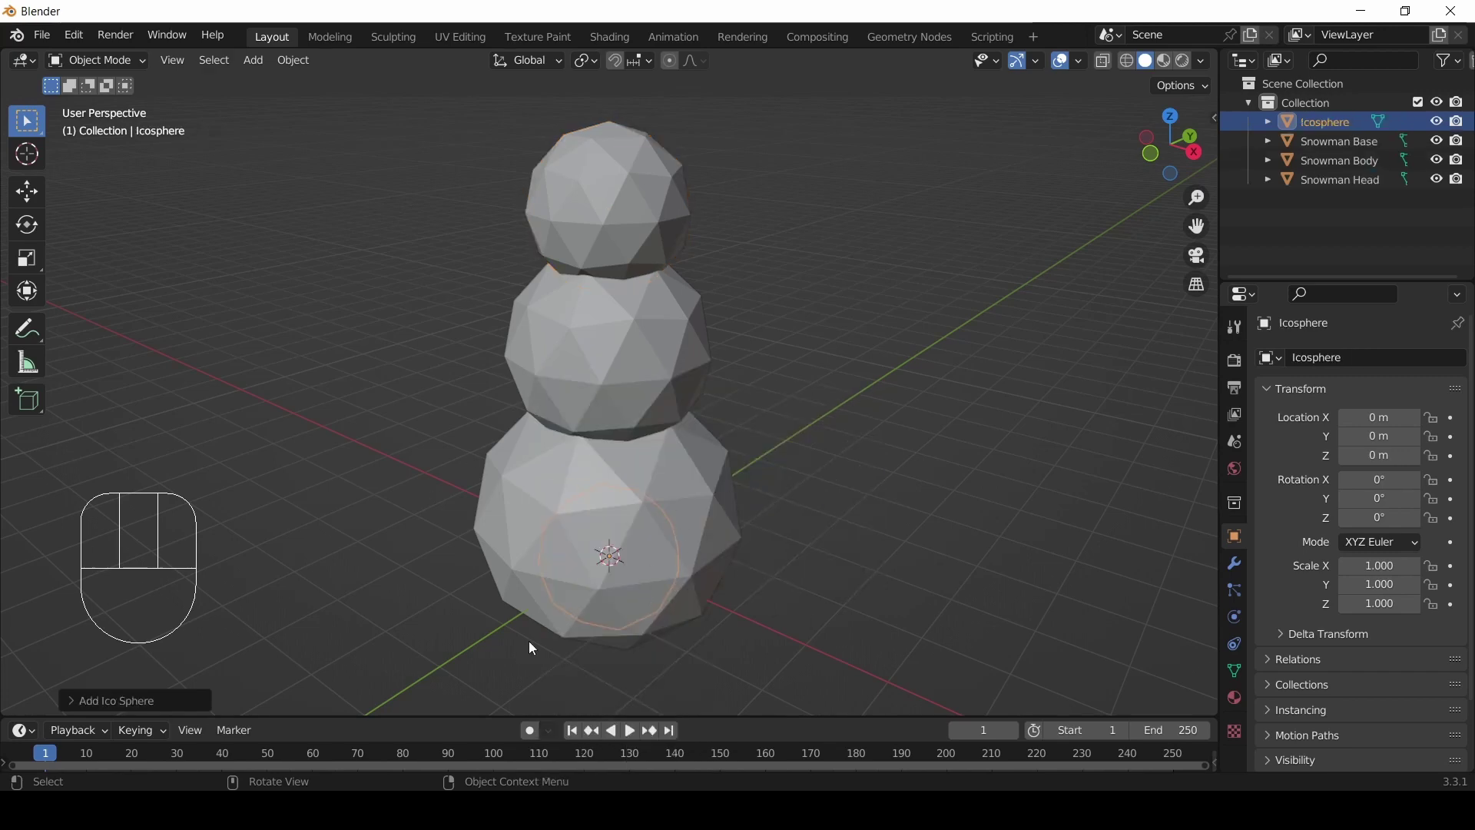
key("F2")
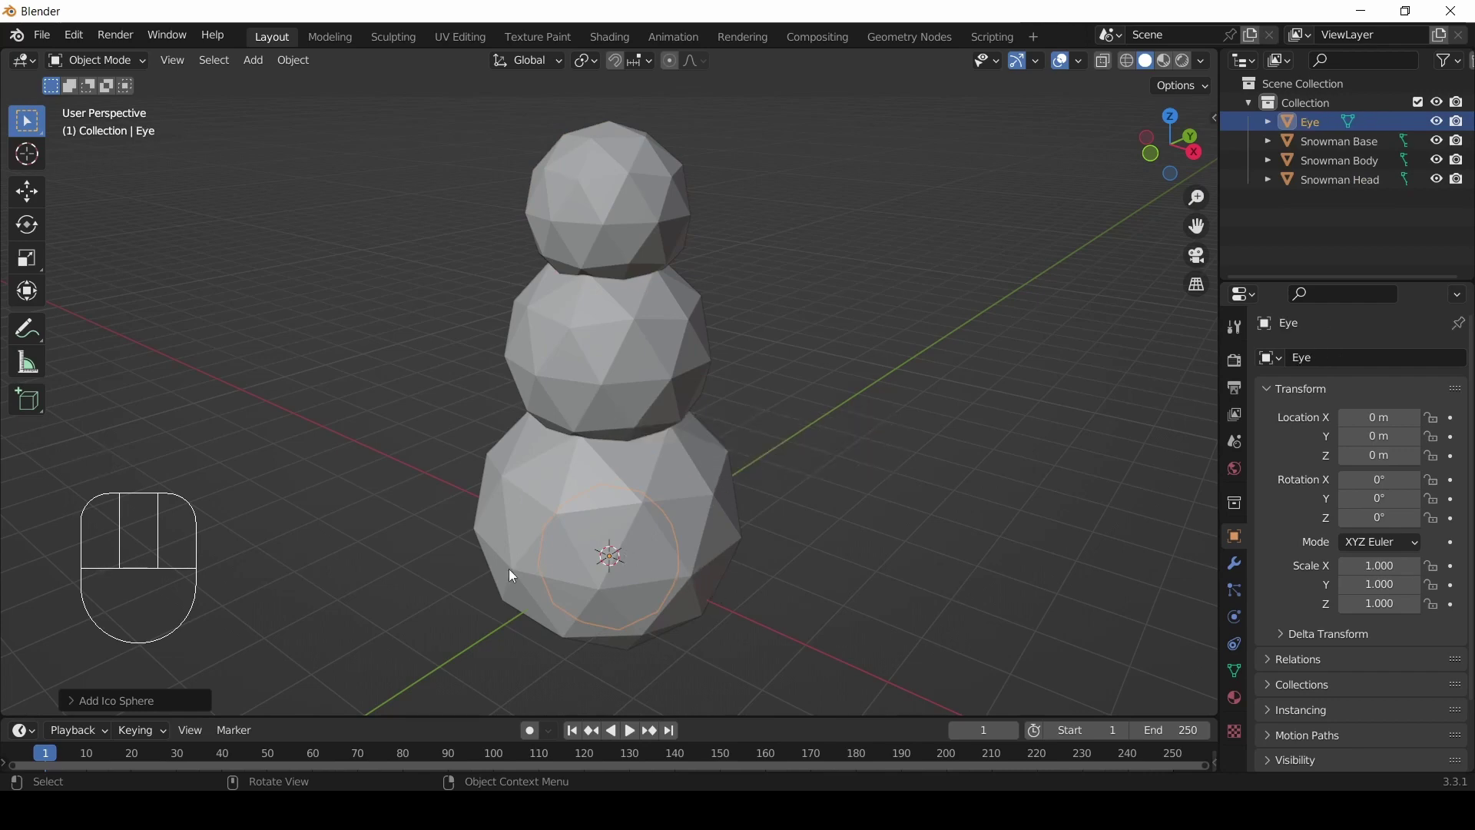
left_click_drag(459, 580, 519, 560)
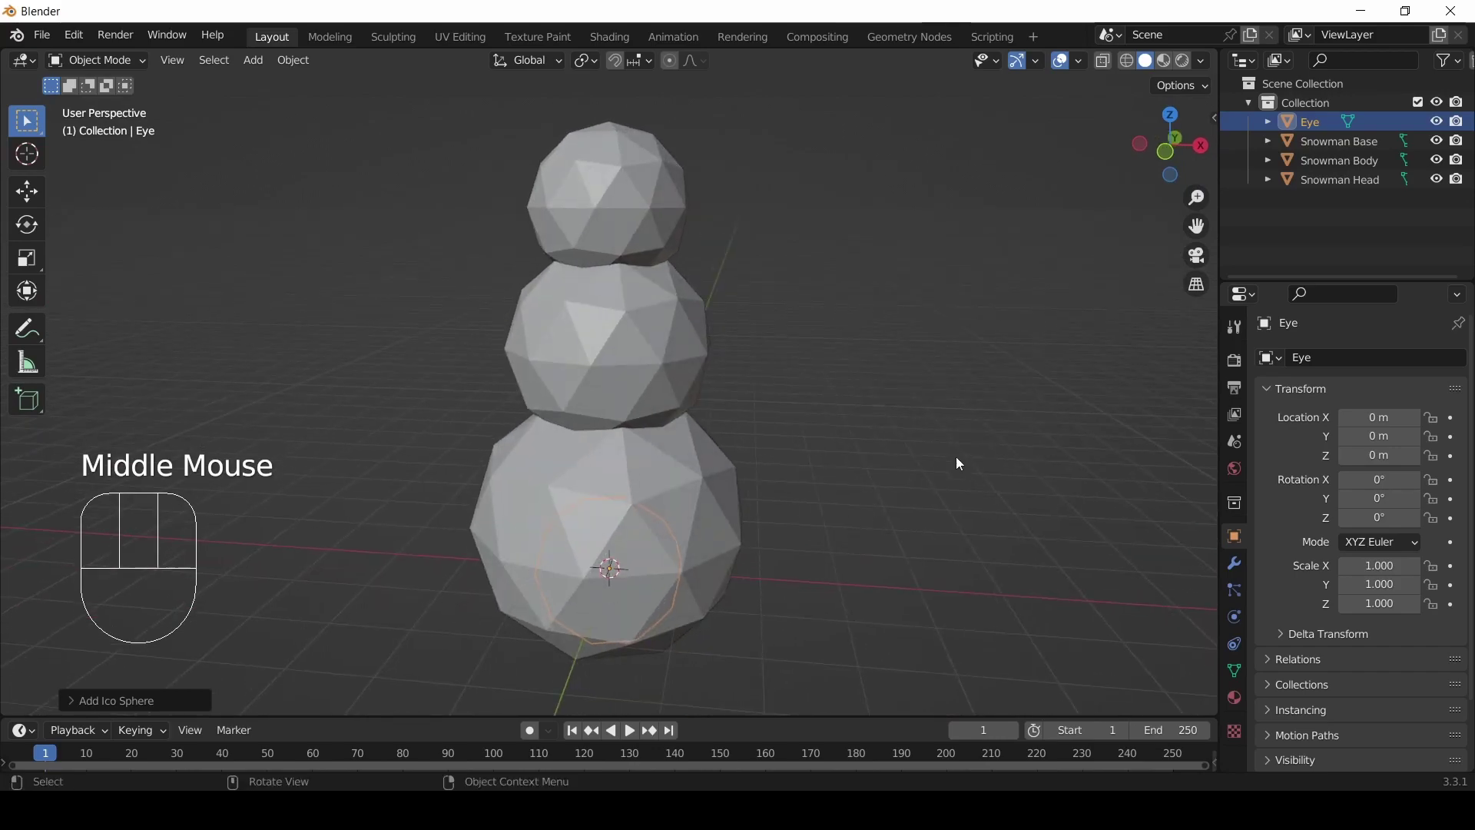
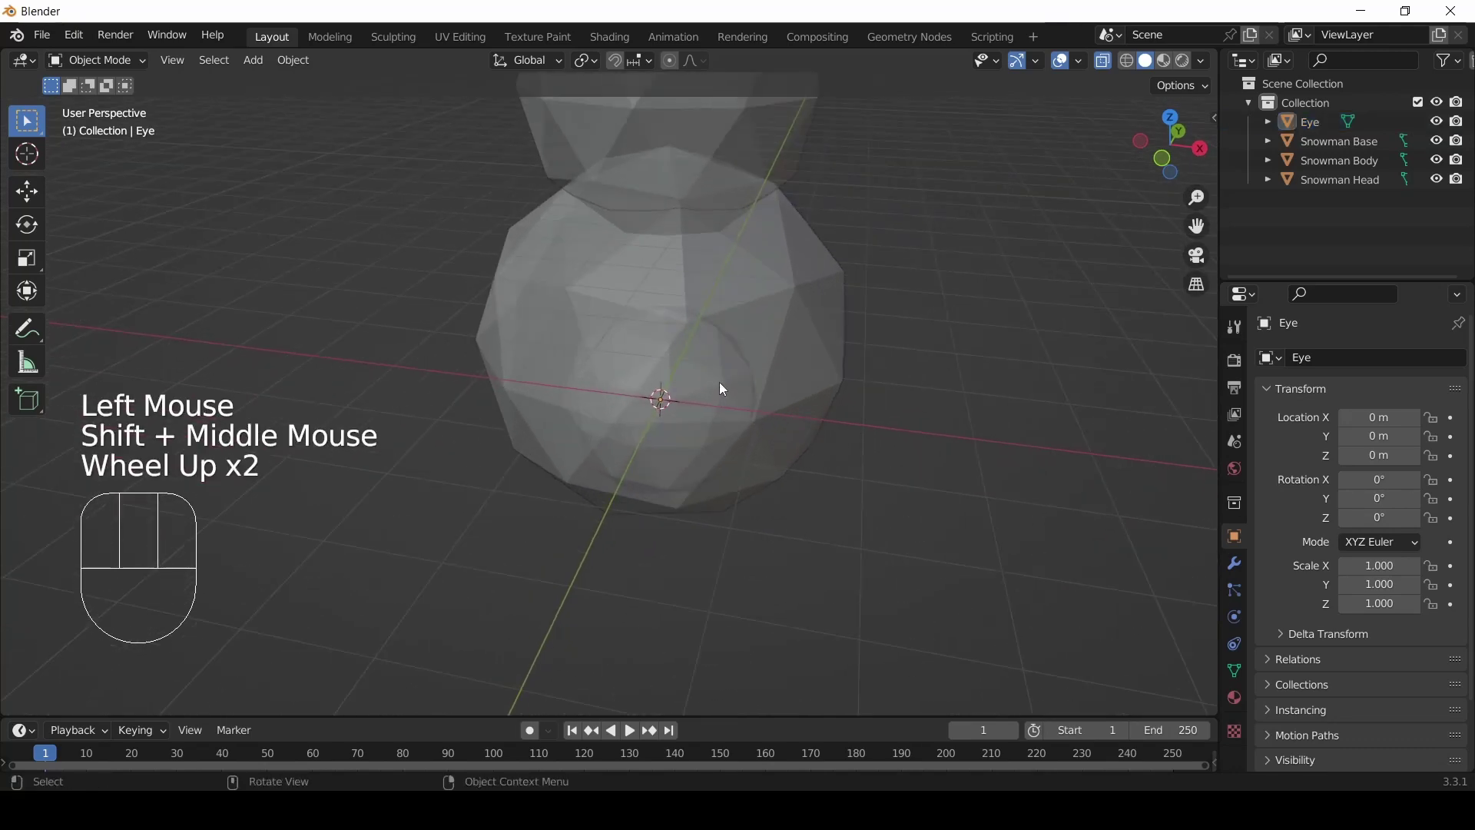
- Reselect the Eye icosphere, zoom in, and bring up the shading pie menu
left_click(723, 394)
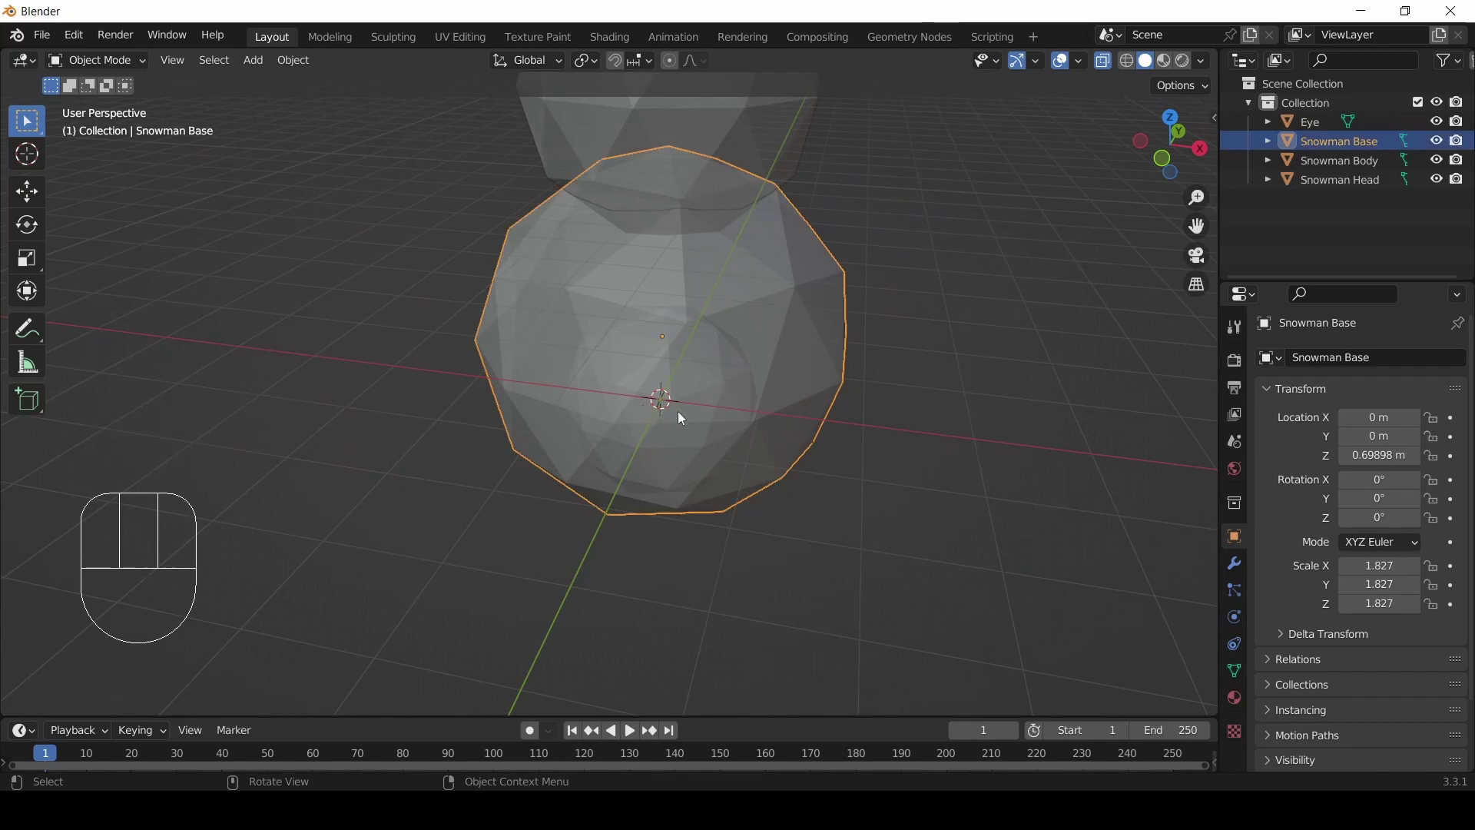
left_click(703, 400)
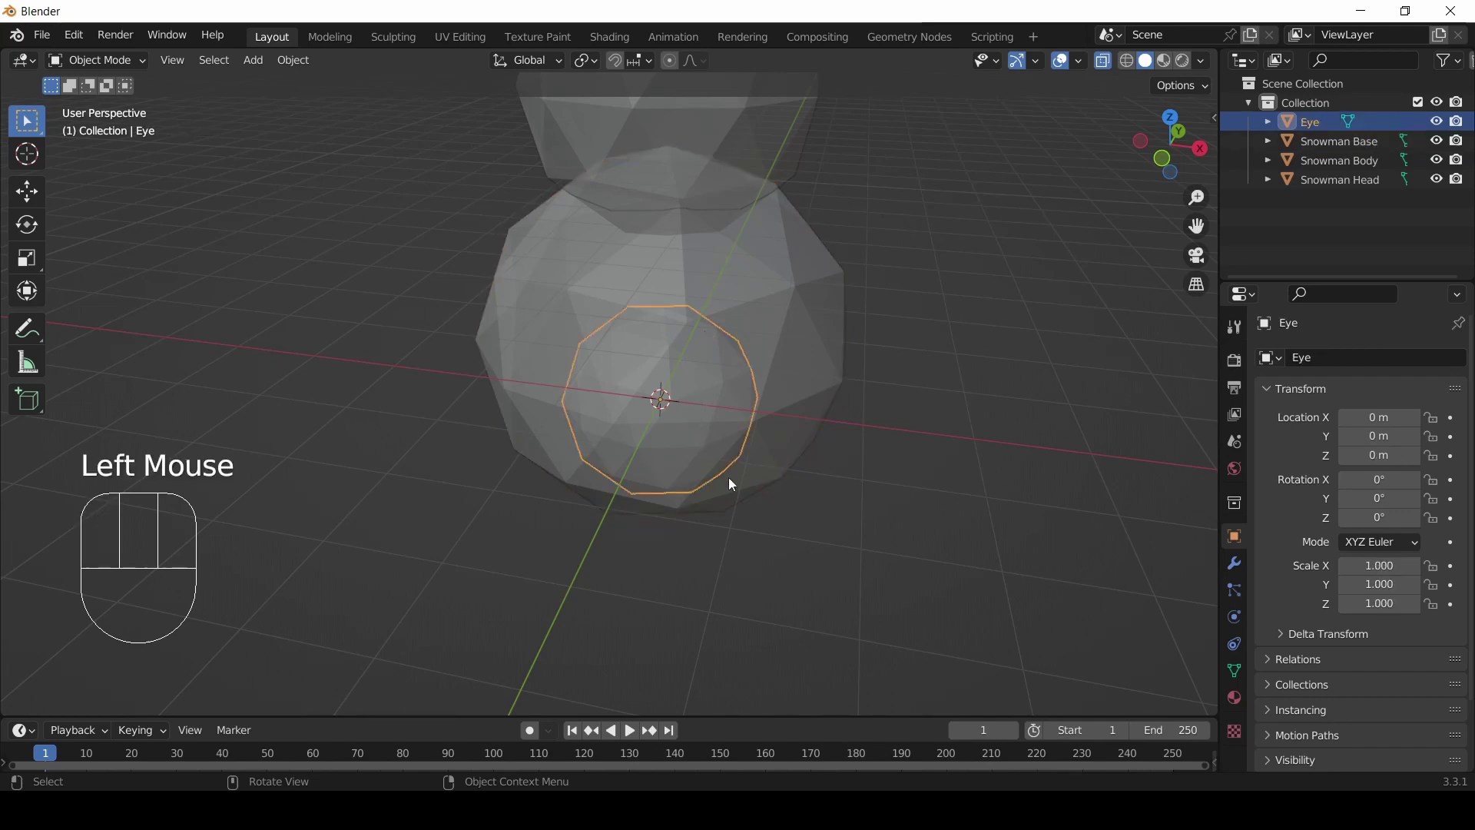
scroll("down", 3)
scroll("up", 3)
scroll("down", 3)
scroll("down", 3)
scroll("up", 3)
scroll("down", 3)
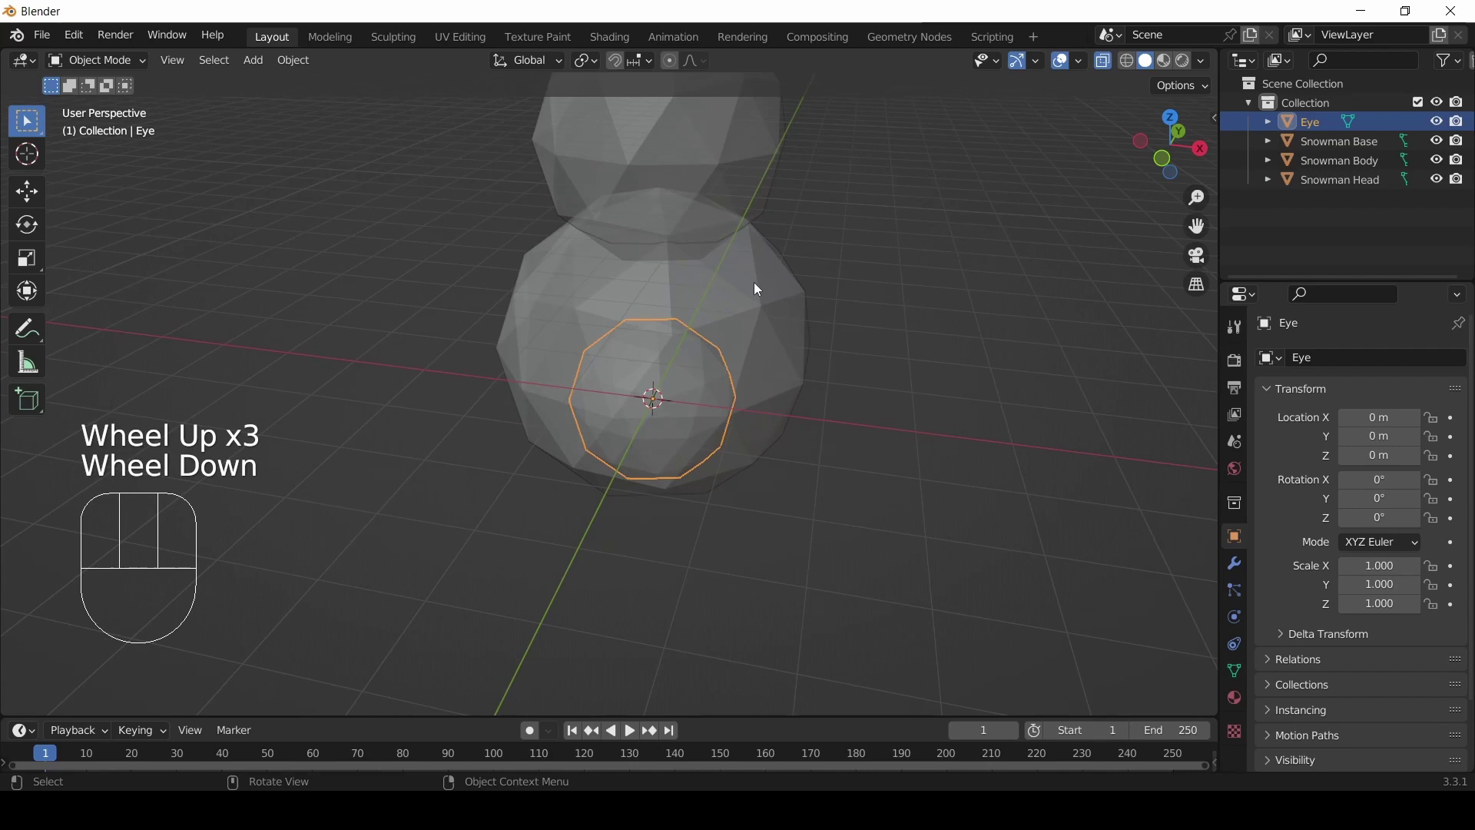
key("z")
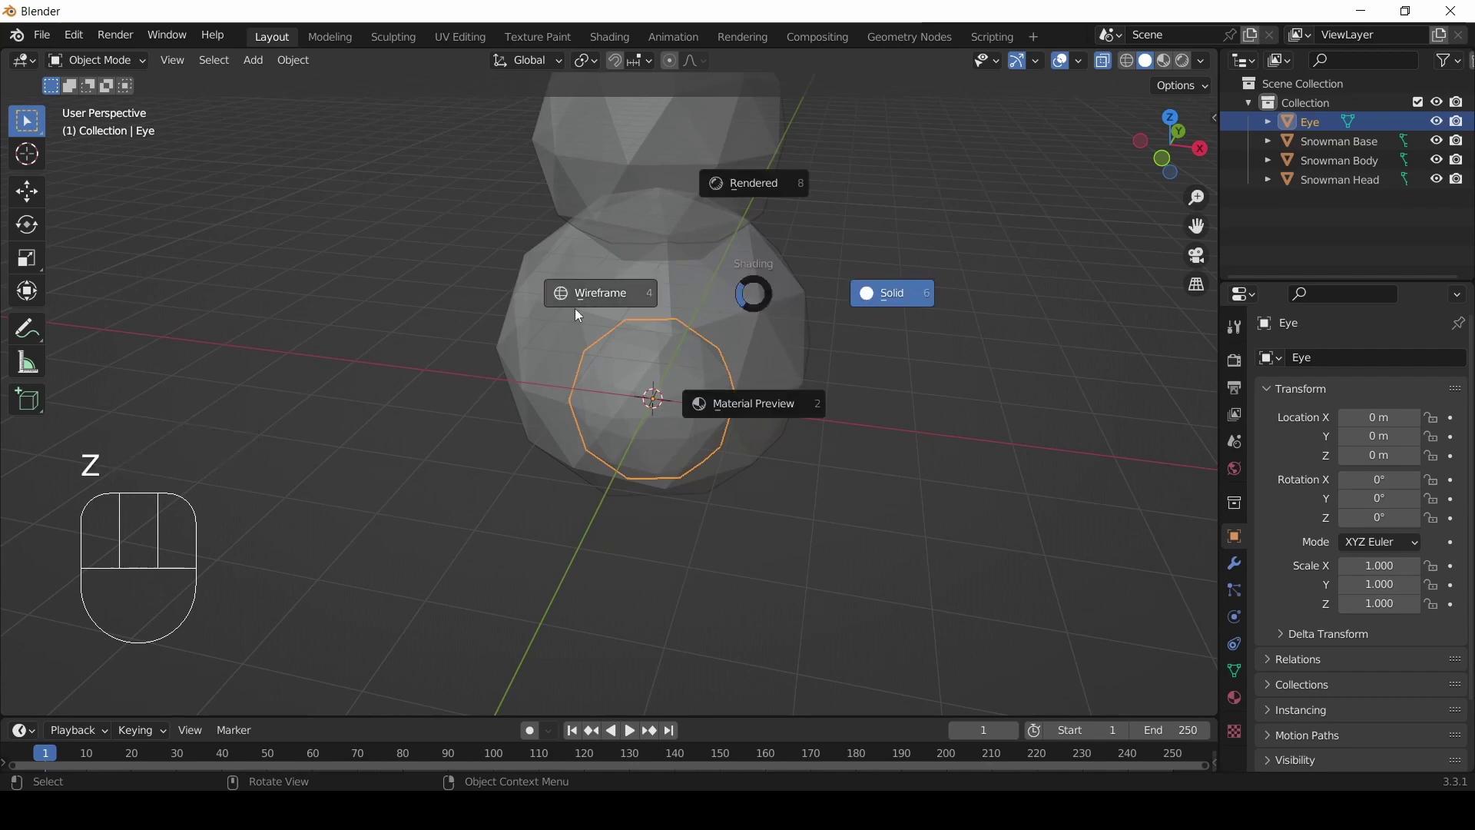
- Show the scene as wireframe and reselect the Eye icosphere at the origin
left_click_drag(654, 400, 654, 391)
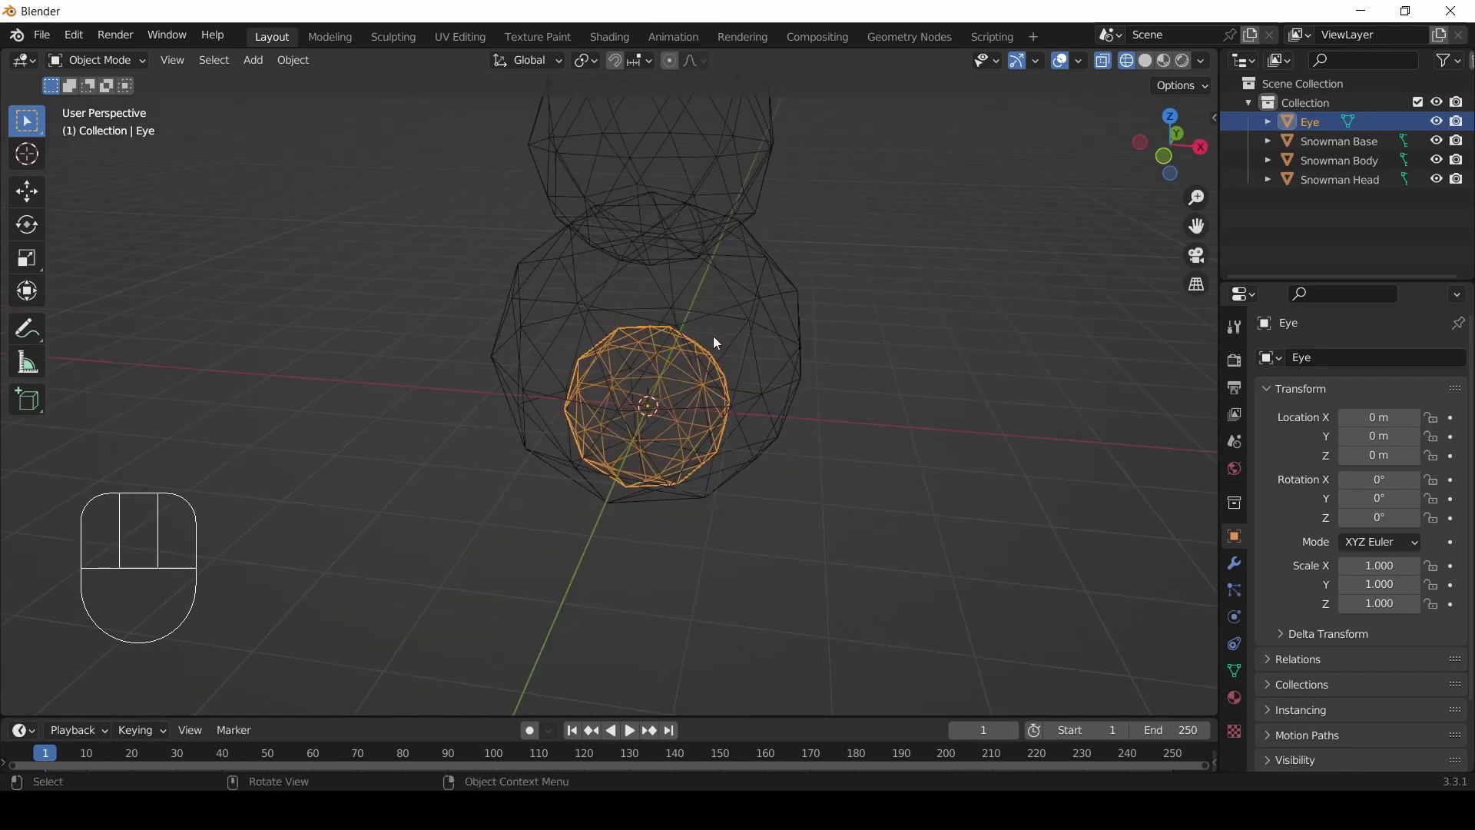
scroll("up", 3)
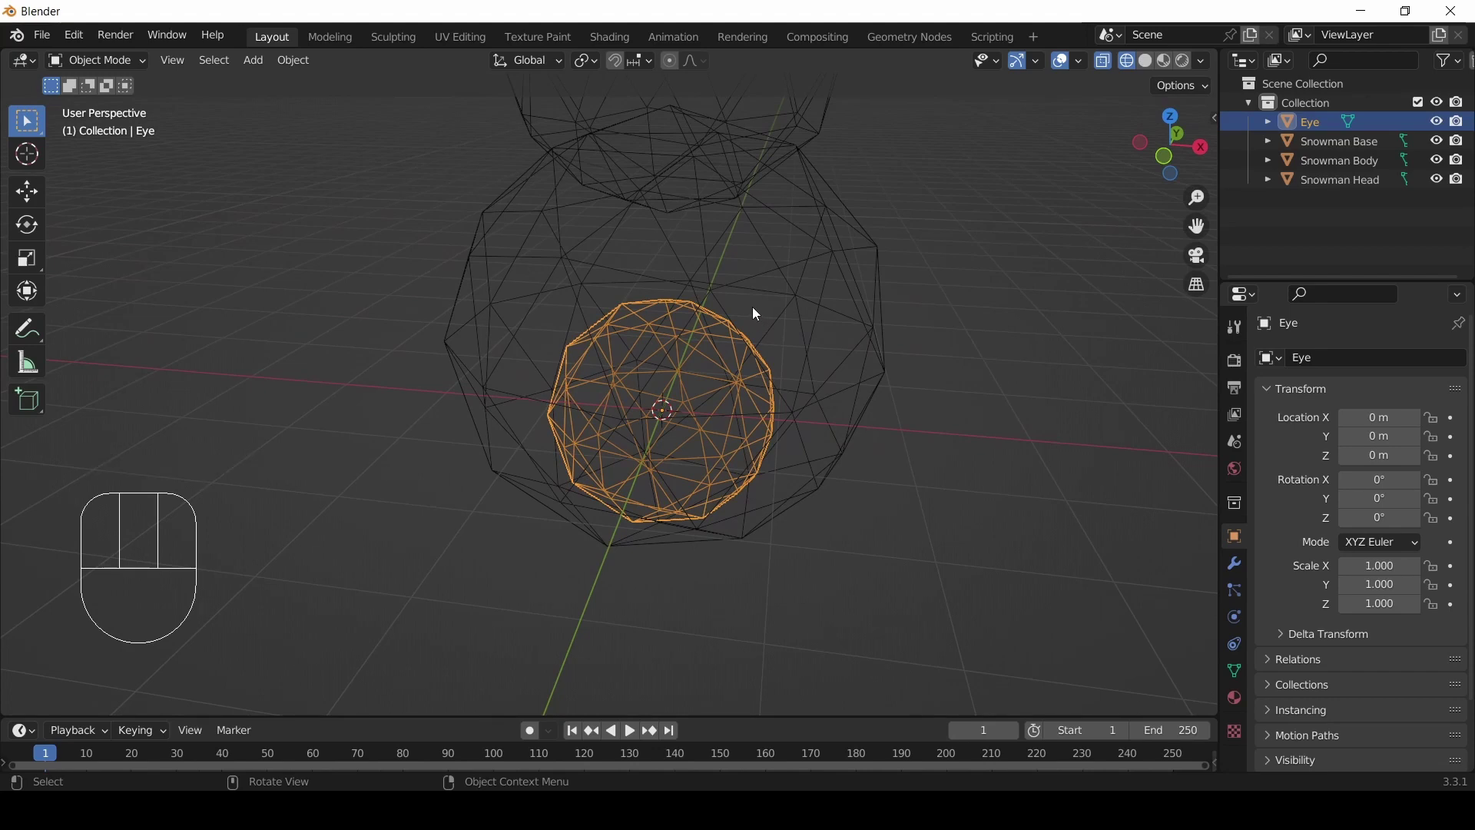
left_click(752, 310)
left_click(752, 309)
left_click(752, 309)
left_click(752, 310)
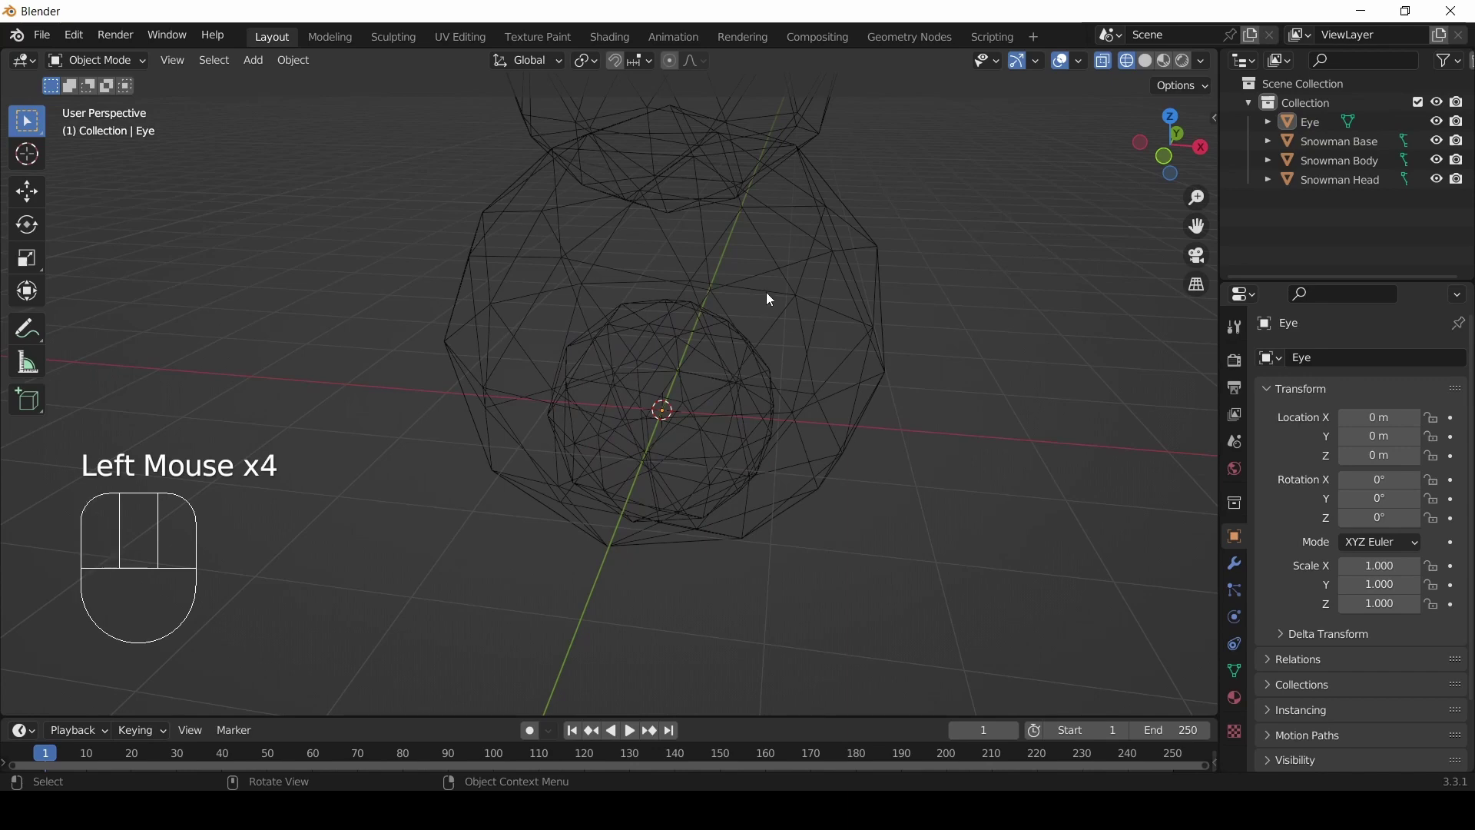
left_click(767, 298)
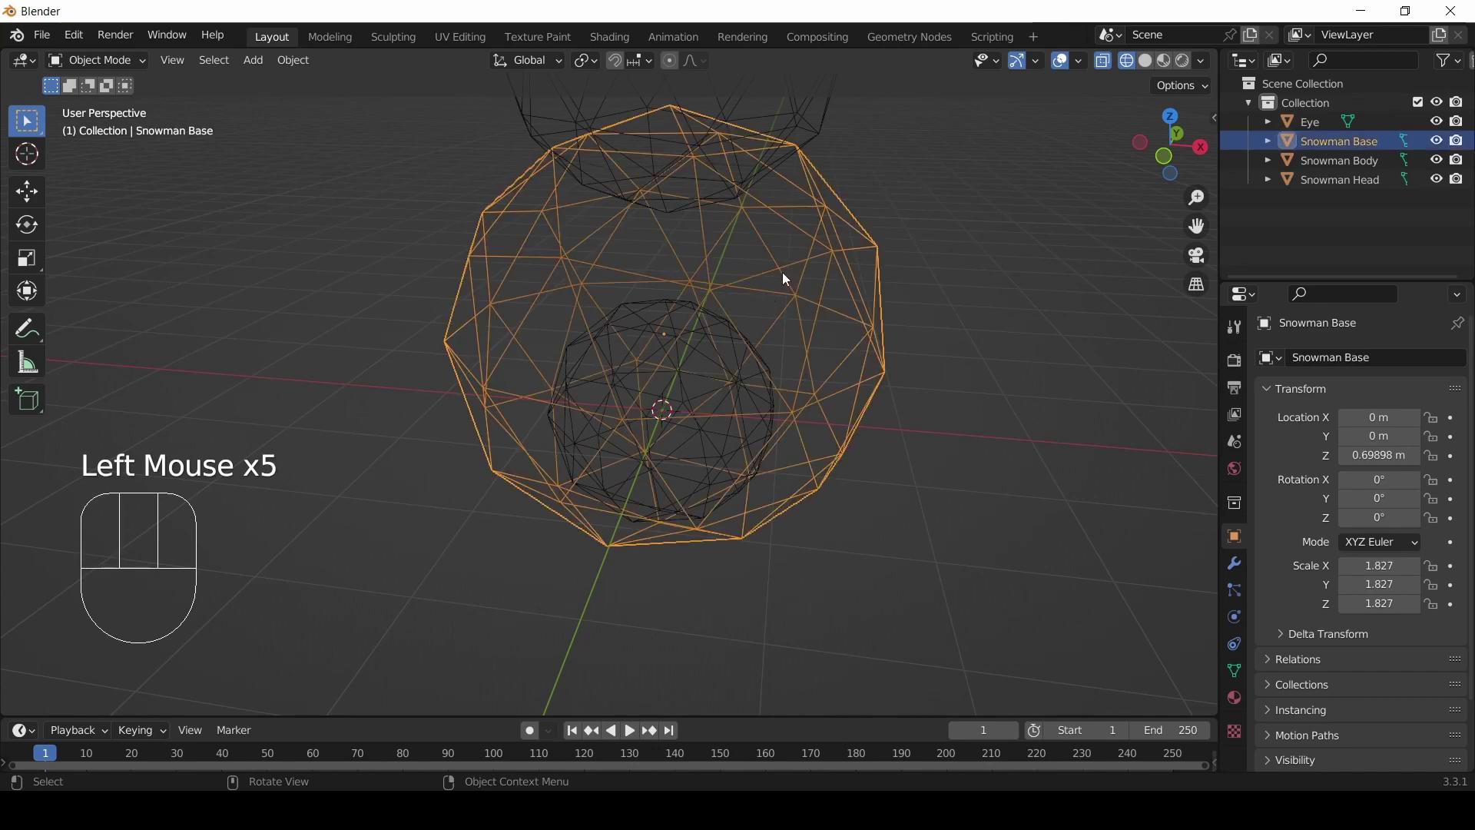
left_click(737, 345)
scroll("down", 3)
left_click_drag(751, 416, 692, 397)
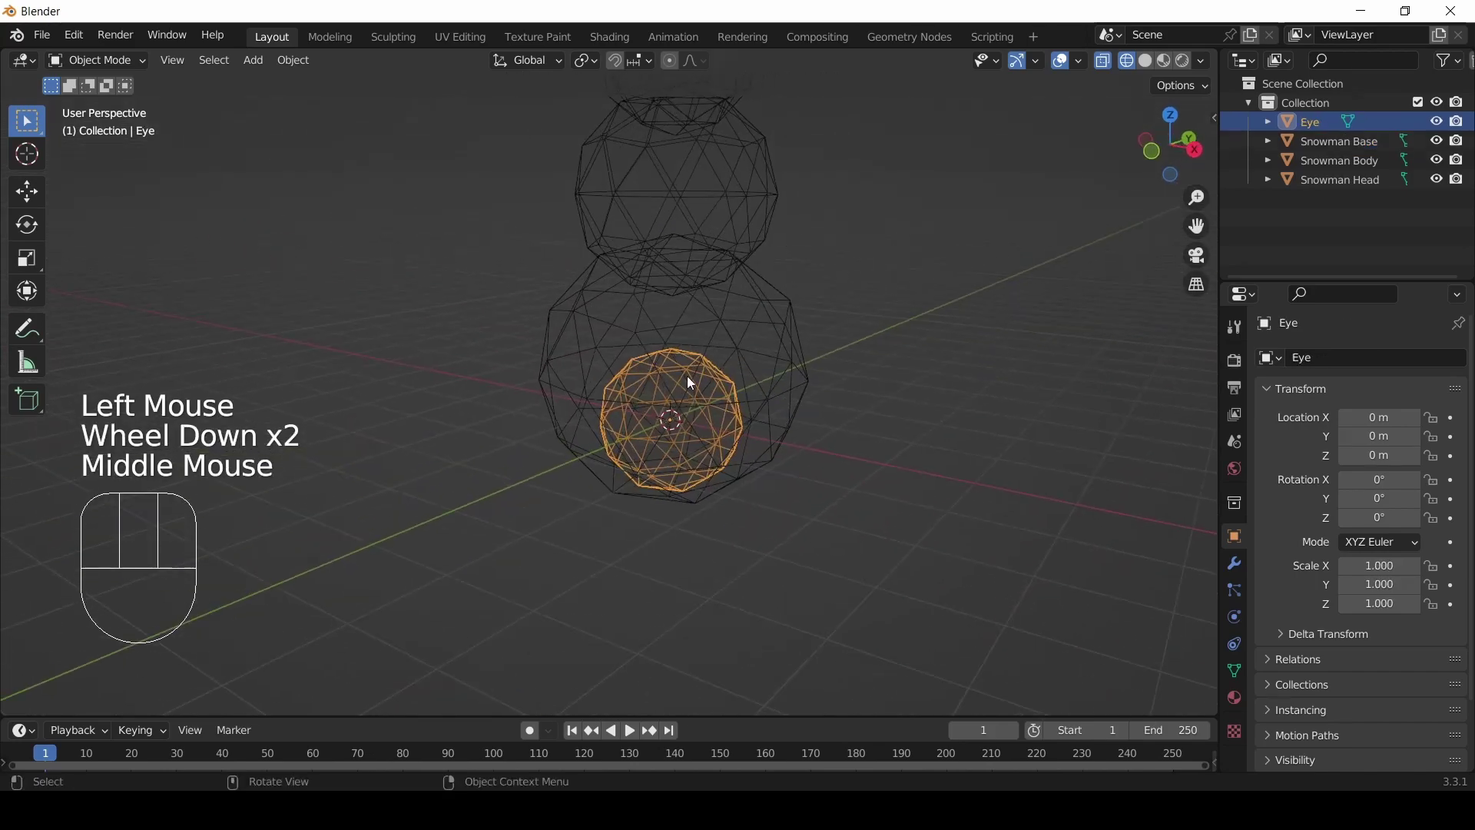
- Return the viewport to solid display with Eye still selected
key("z")
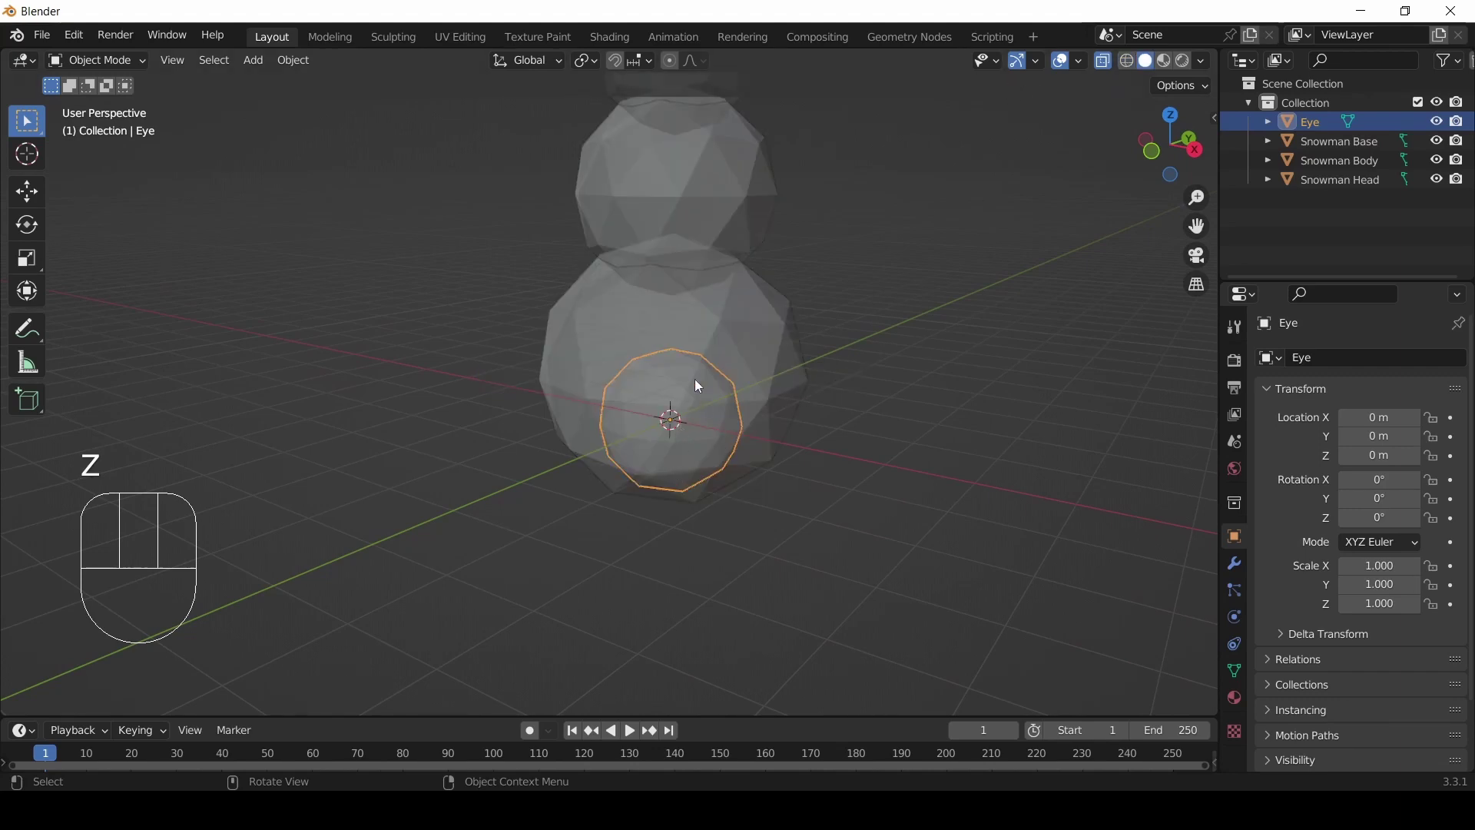
left_click(676, 394)
left_click(918, 353)
left_click(712, 406)
left_click(713, 406)
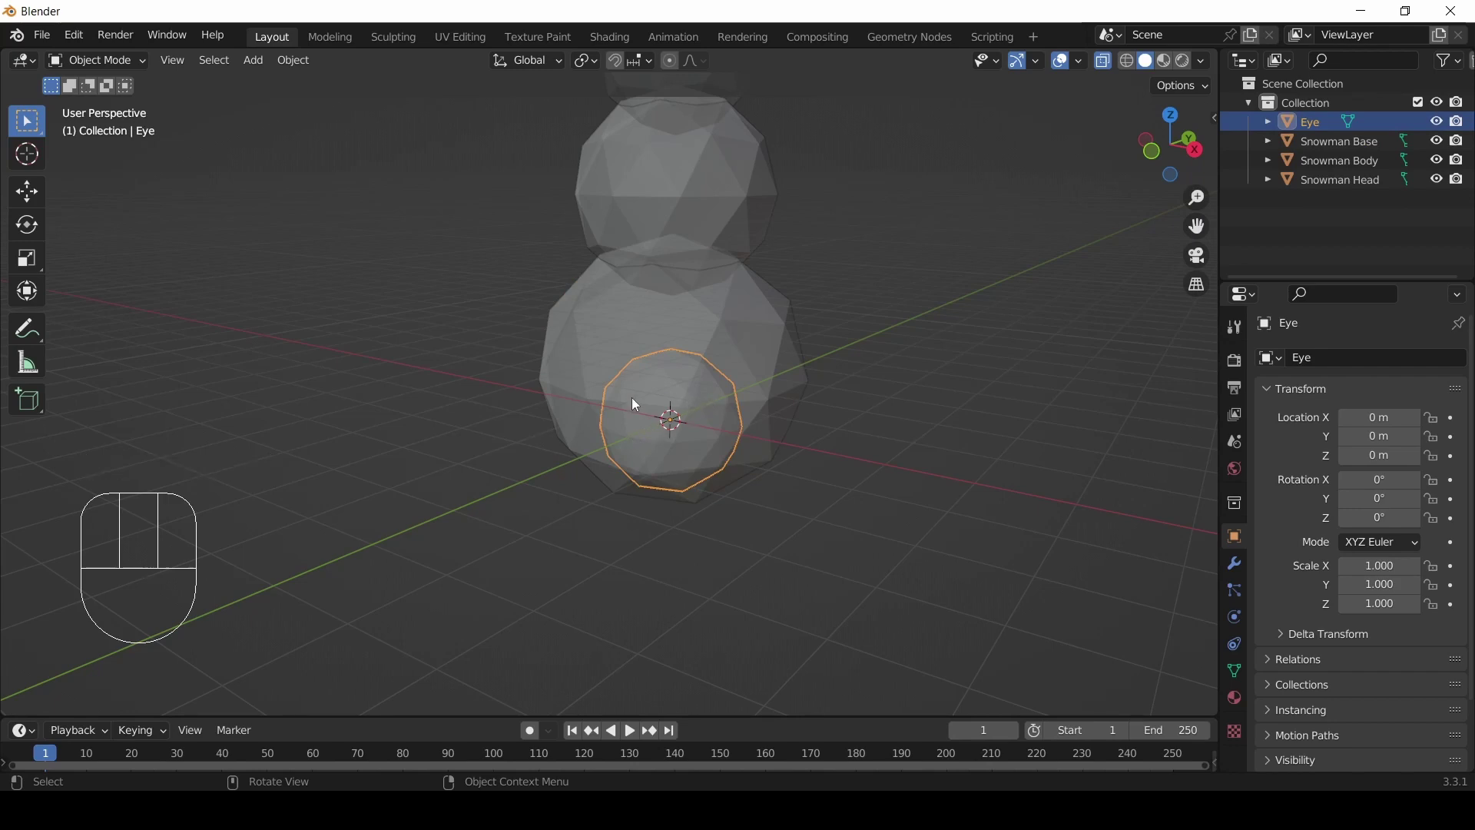
left_click_drag(686, 388, 676, 458)
- Shrink Eye to about 0.242 scale and move it up to the head's front near Z 4.92 m
key("s")
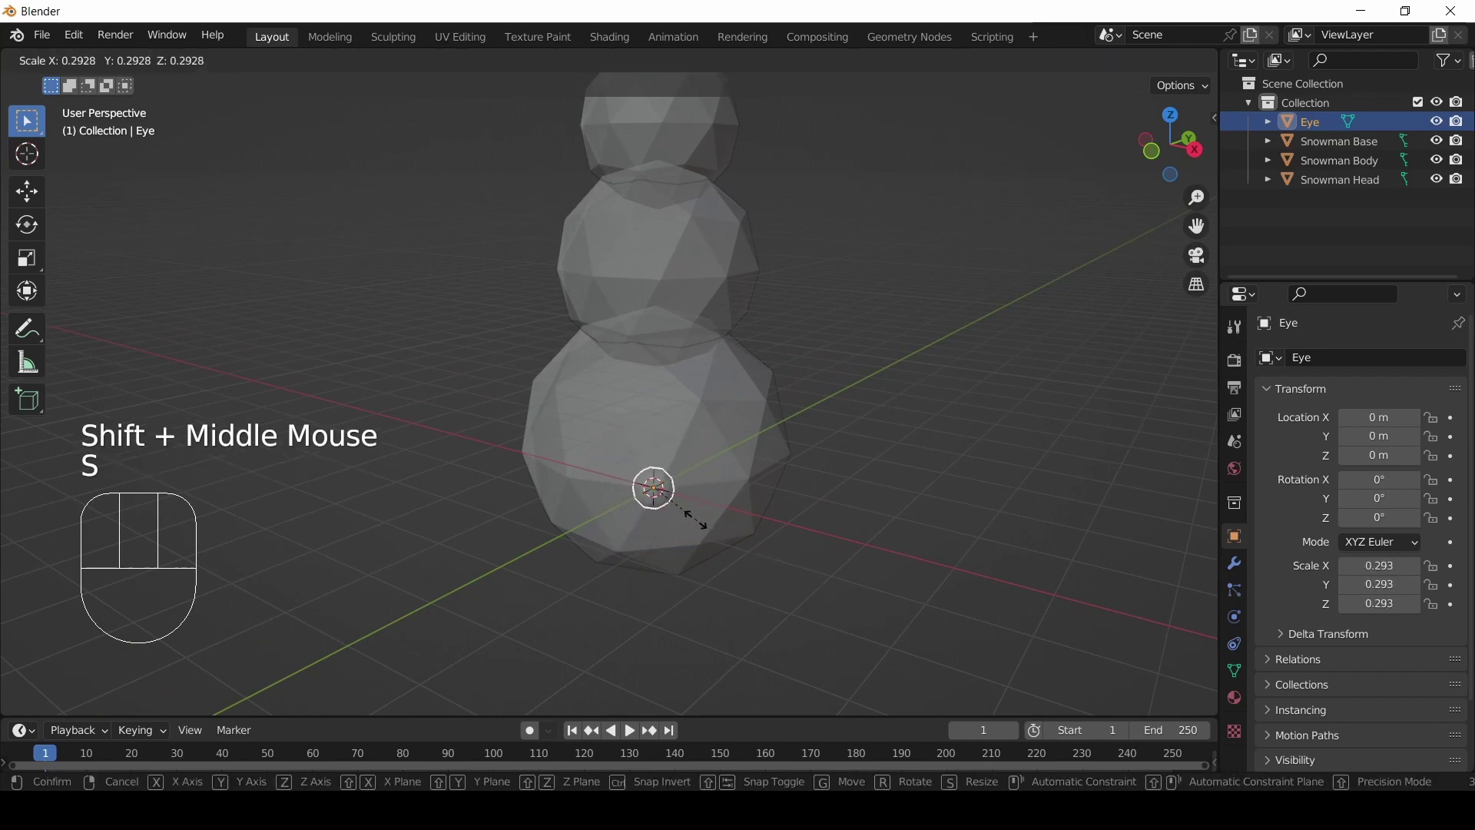
left_click(690, 520)
key("KP_3")
left_click_drag(710, 502, 730, 565)
key("g")
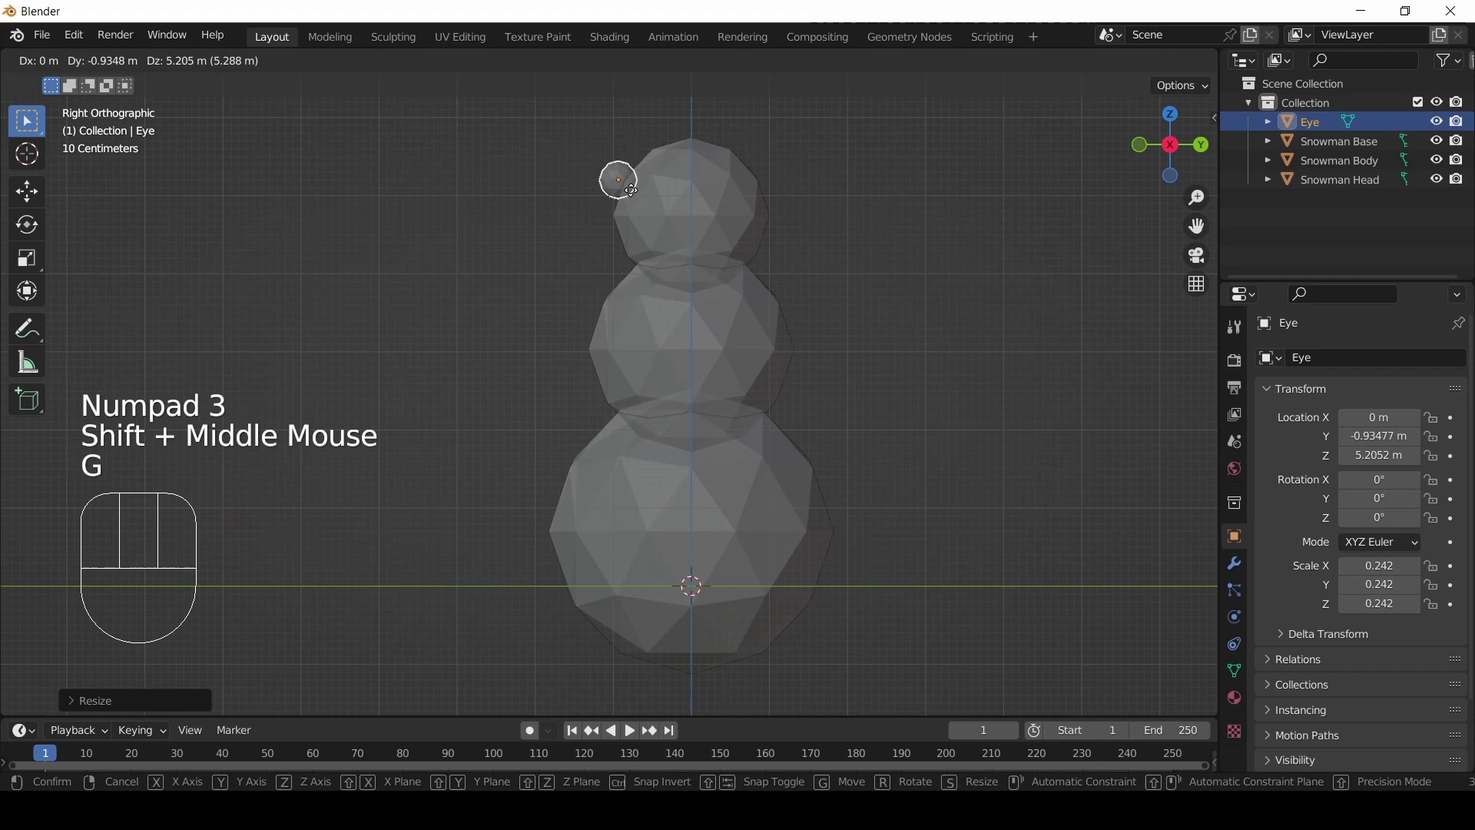
left_click(642, 198)
- From the front view, slide the eye sideways into position on the head
key("KP_1")
scroll("up", 3)
left_click_drag(633, 225, 677, 345)
key("g")
left_click(680, 238)
left_click_drag(755, 196, 729, 322)
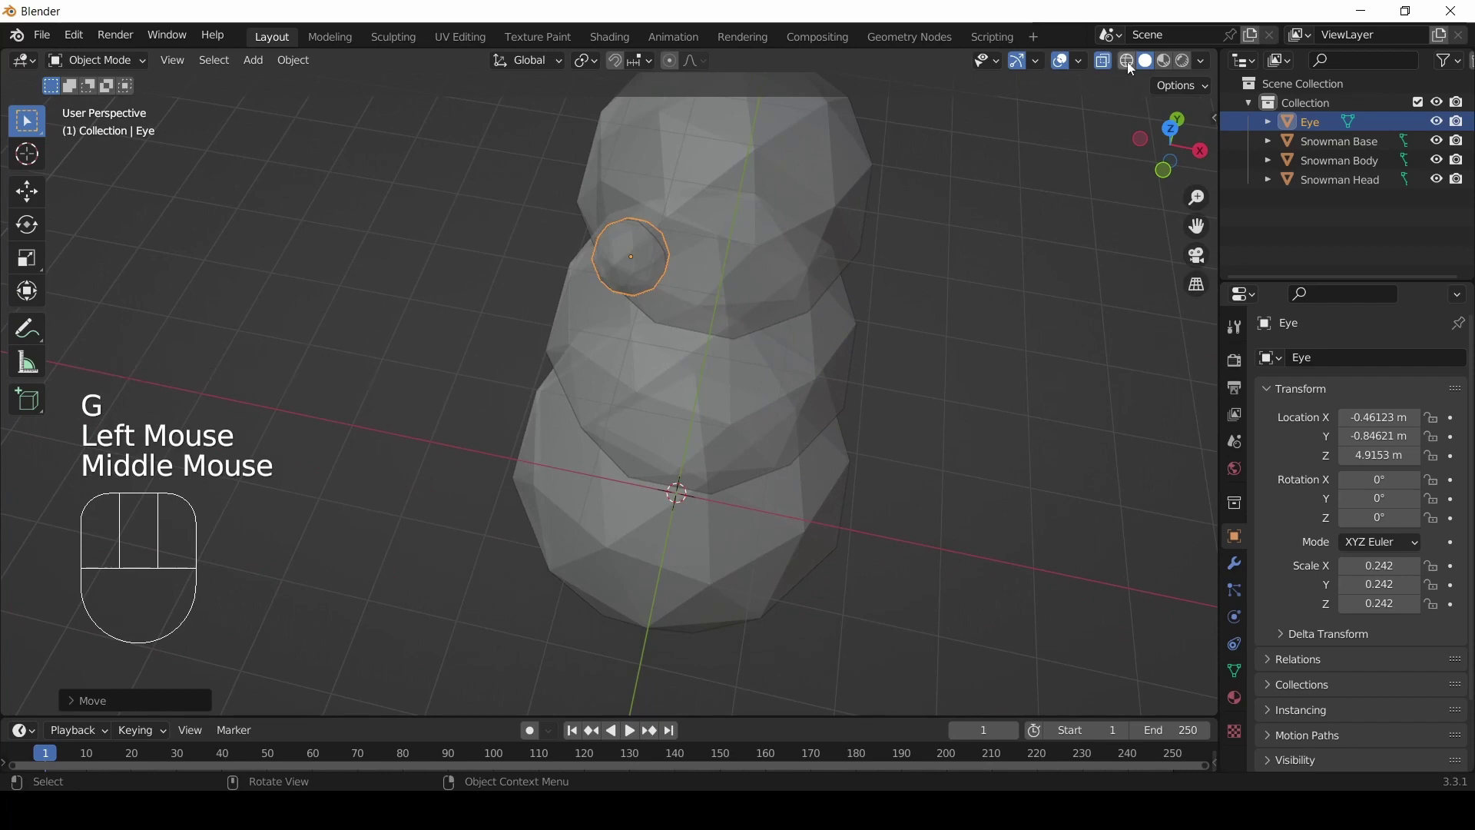
- Turn X-ray off, shrink the eye to 0.169 scale and shift it to X -0.42, Y -0.75 at fixed height
scroll("down", 3)
left_click(1107, 61)
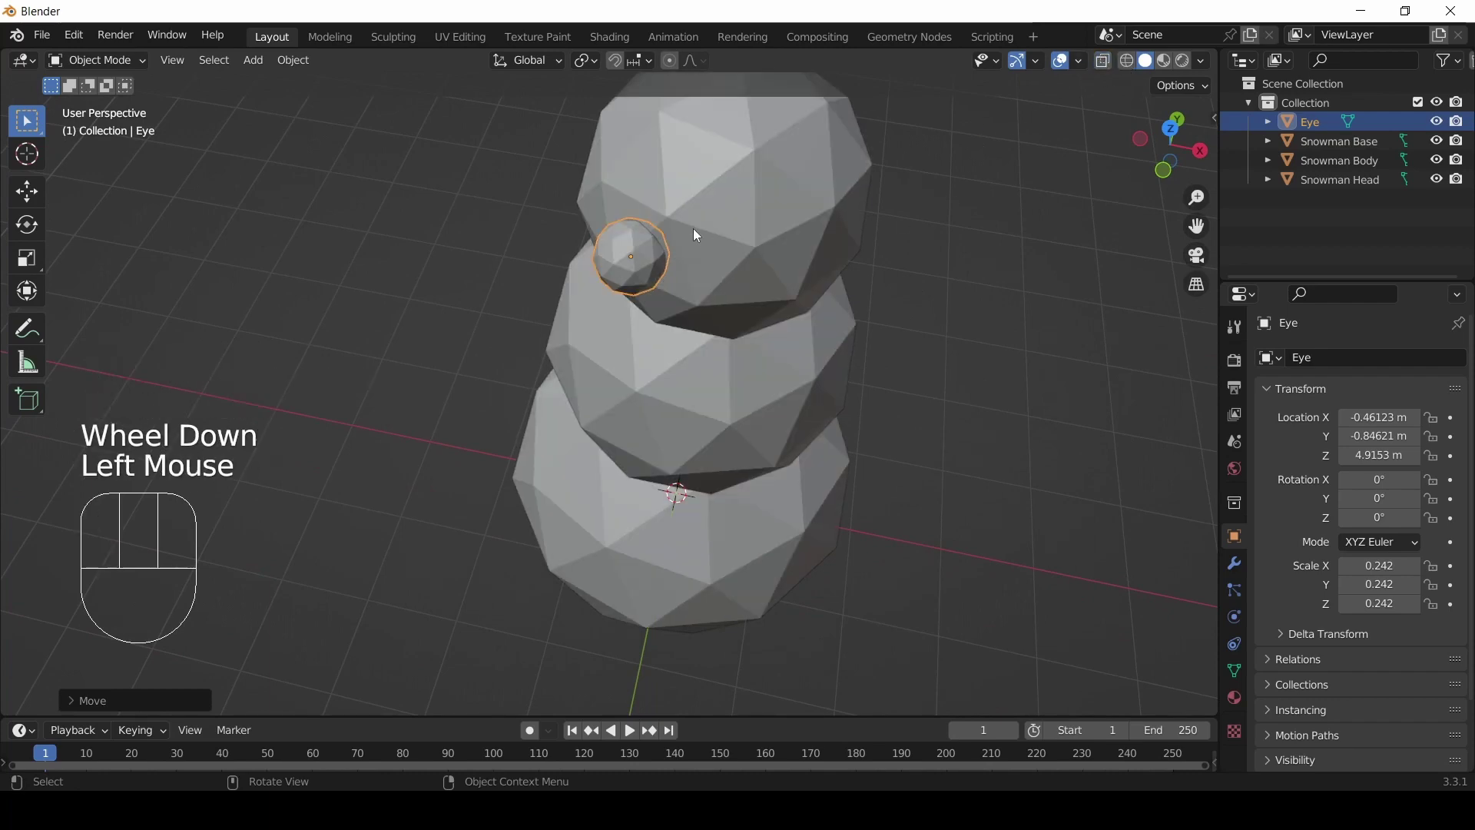
left_click_drag(715, 247, 717, 278)
scroll("up", 3)
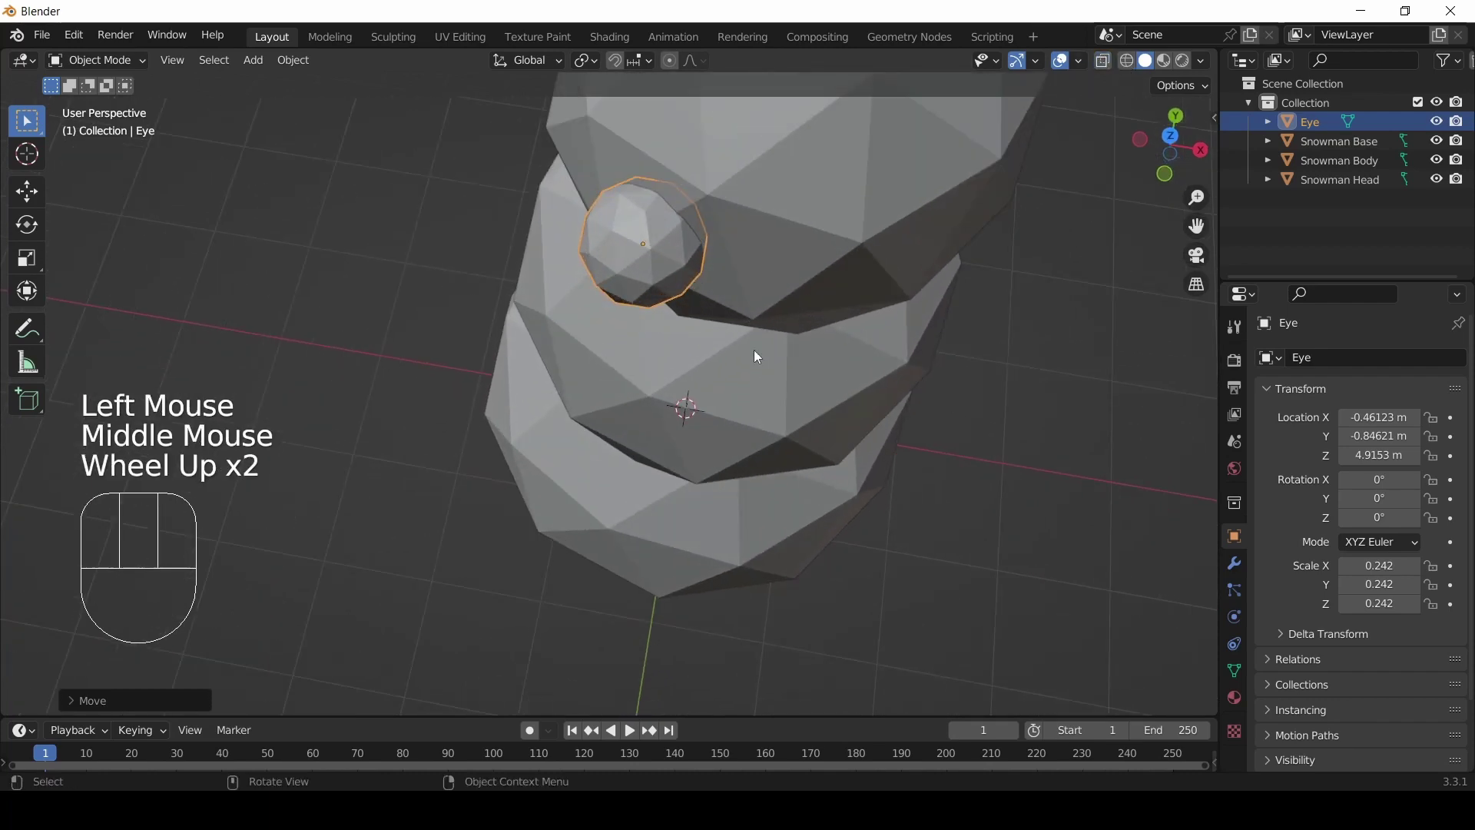
key("s")
left_click(725, 327)
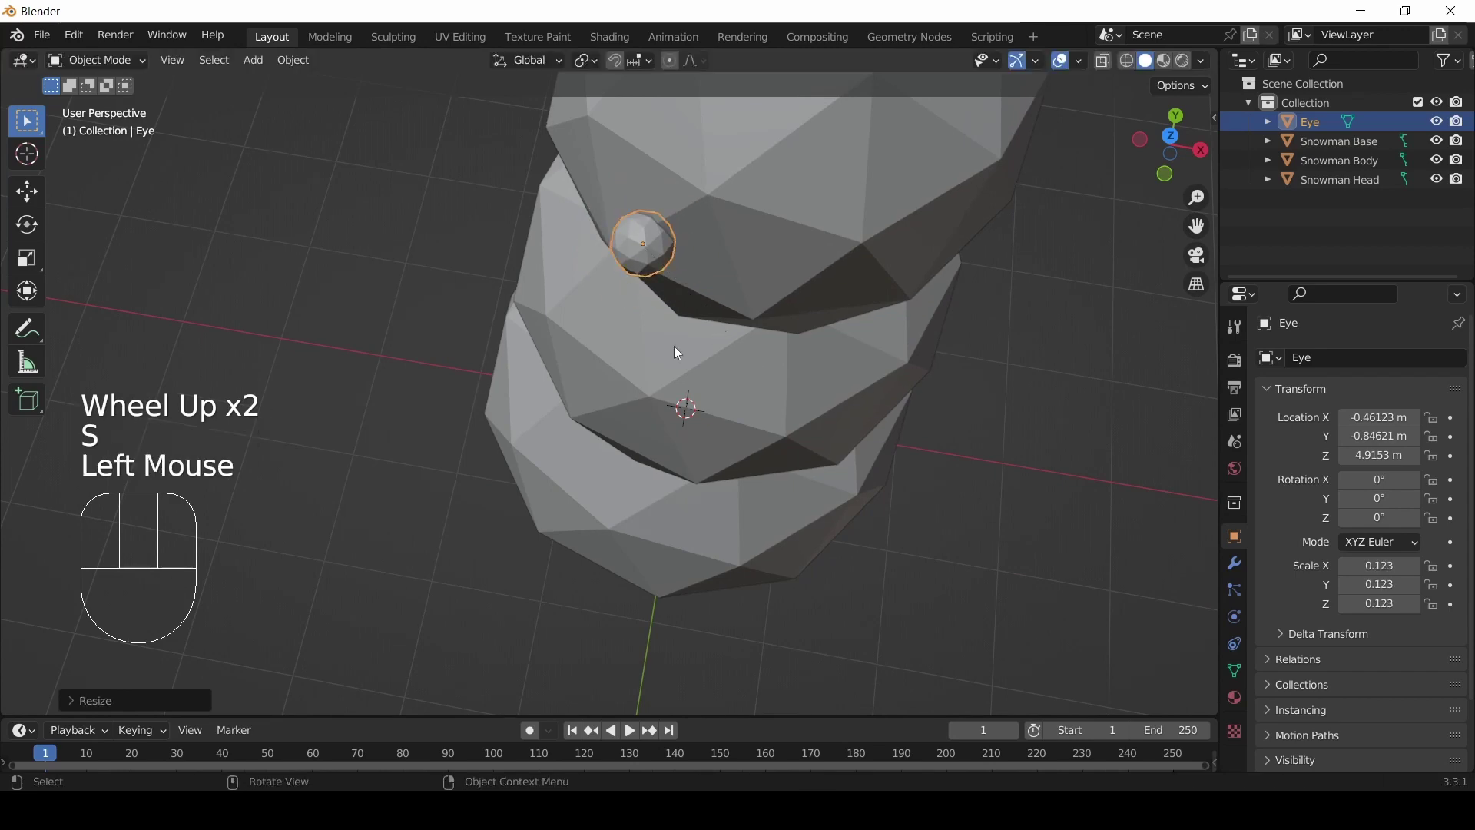
key("g")
key("shift+z")
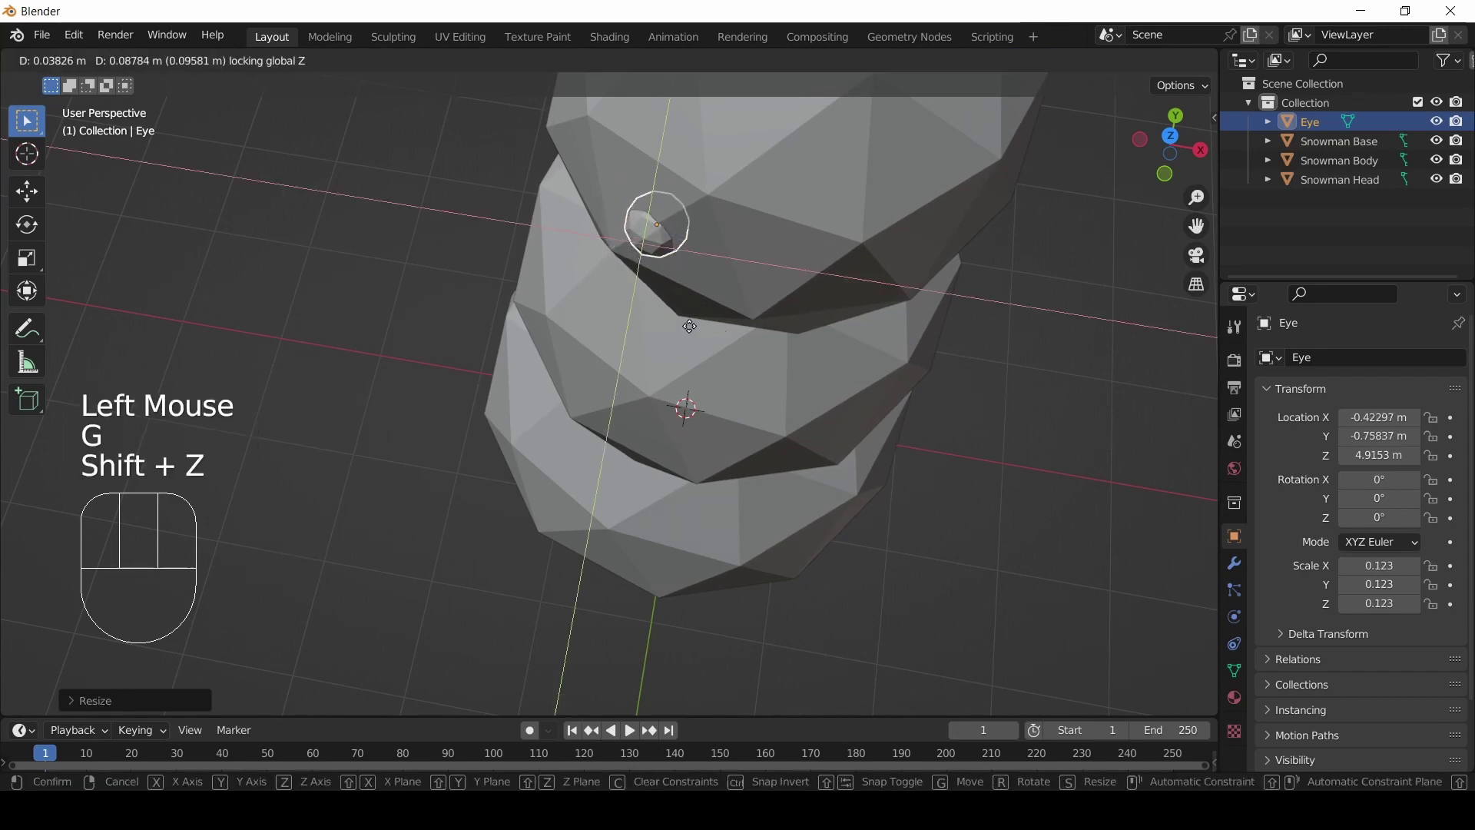
left_click(695, 328)
- Orbit out around the head to check the eye from a more frontal angle
left_click_drag(786, 371, 785, 284)
scroll("down", 3)
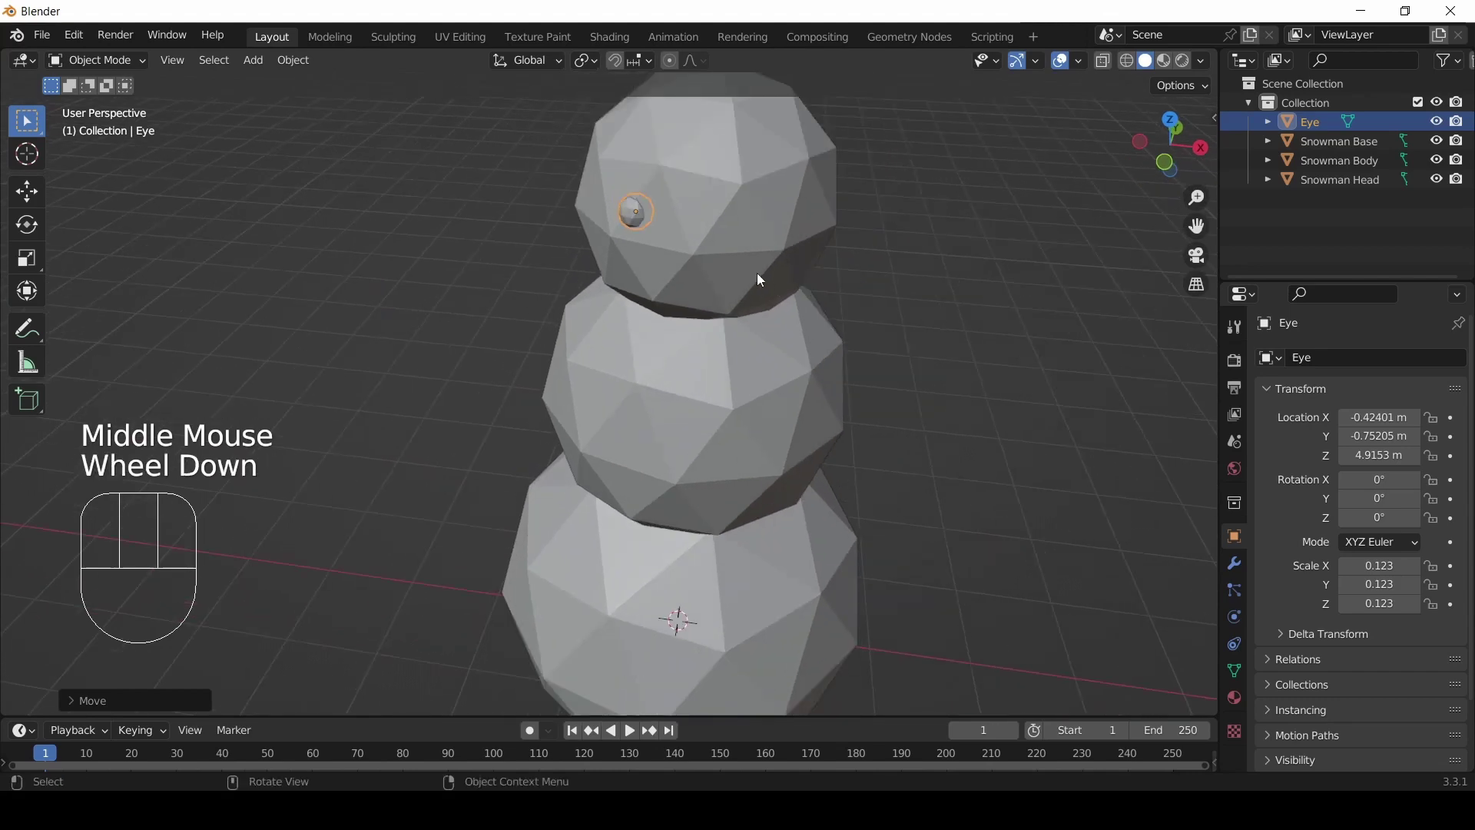
key("s")
left_click(641, 237)
left_click_drag(647, 235, 671, 242)
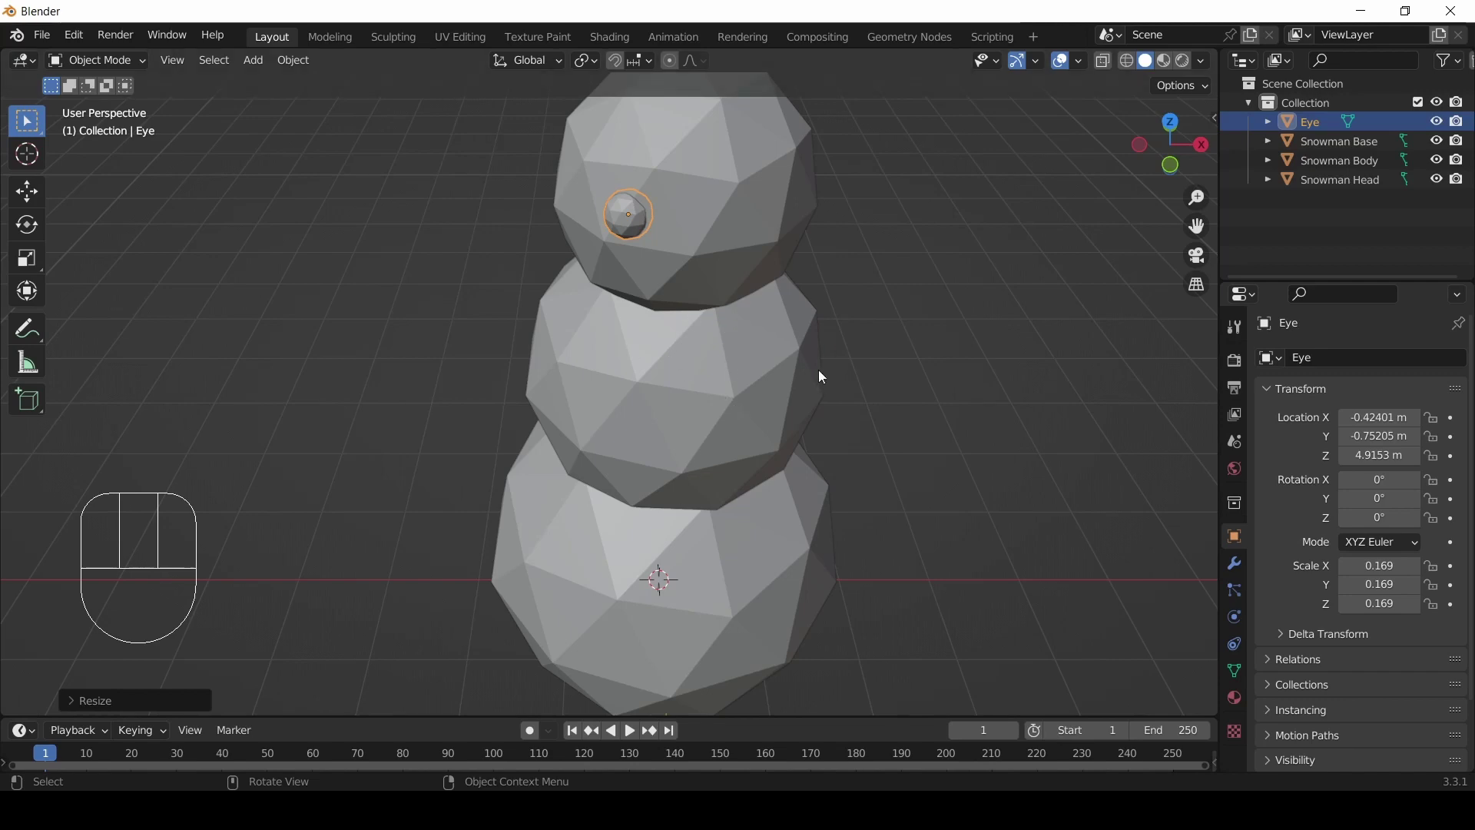
left_click_drag(761, 350, 762, 311)
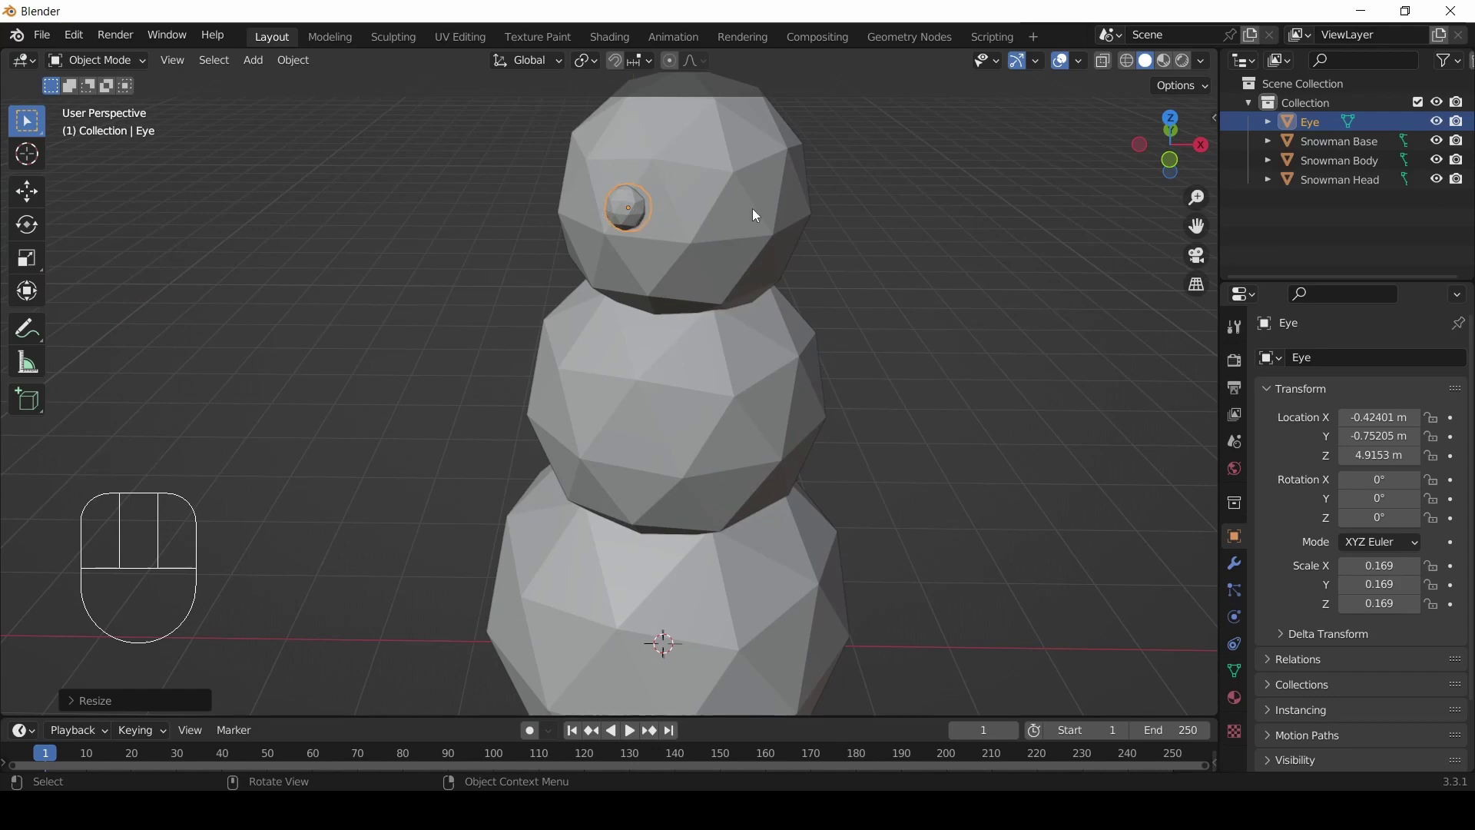
left_click_drag(789, 222, 732, 245)
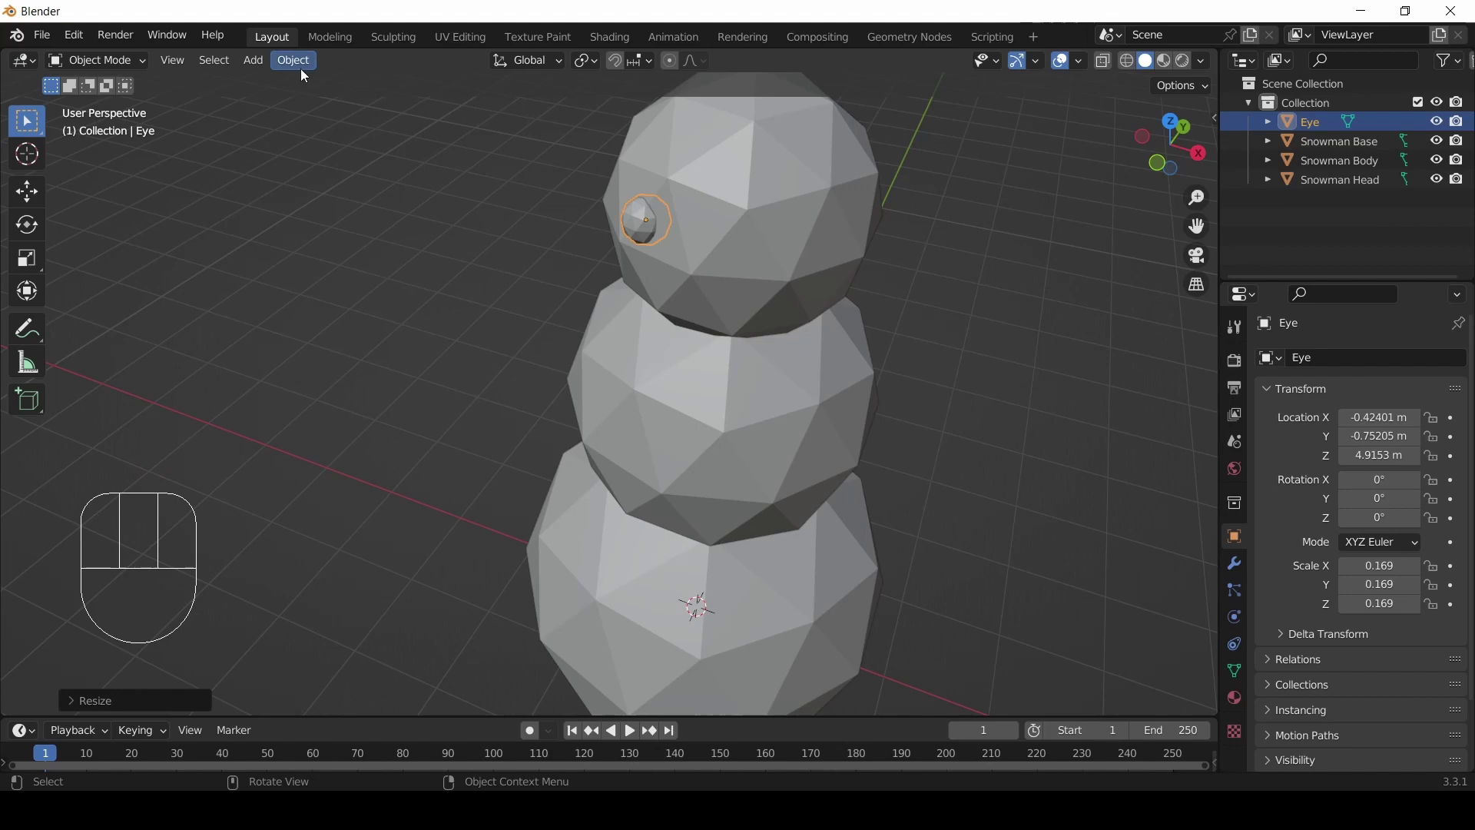
left_click_drag(295, 59, 518, 212)
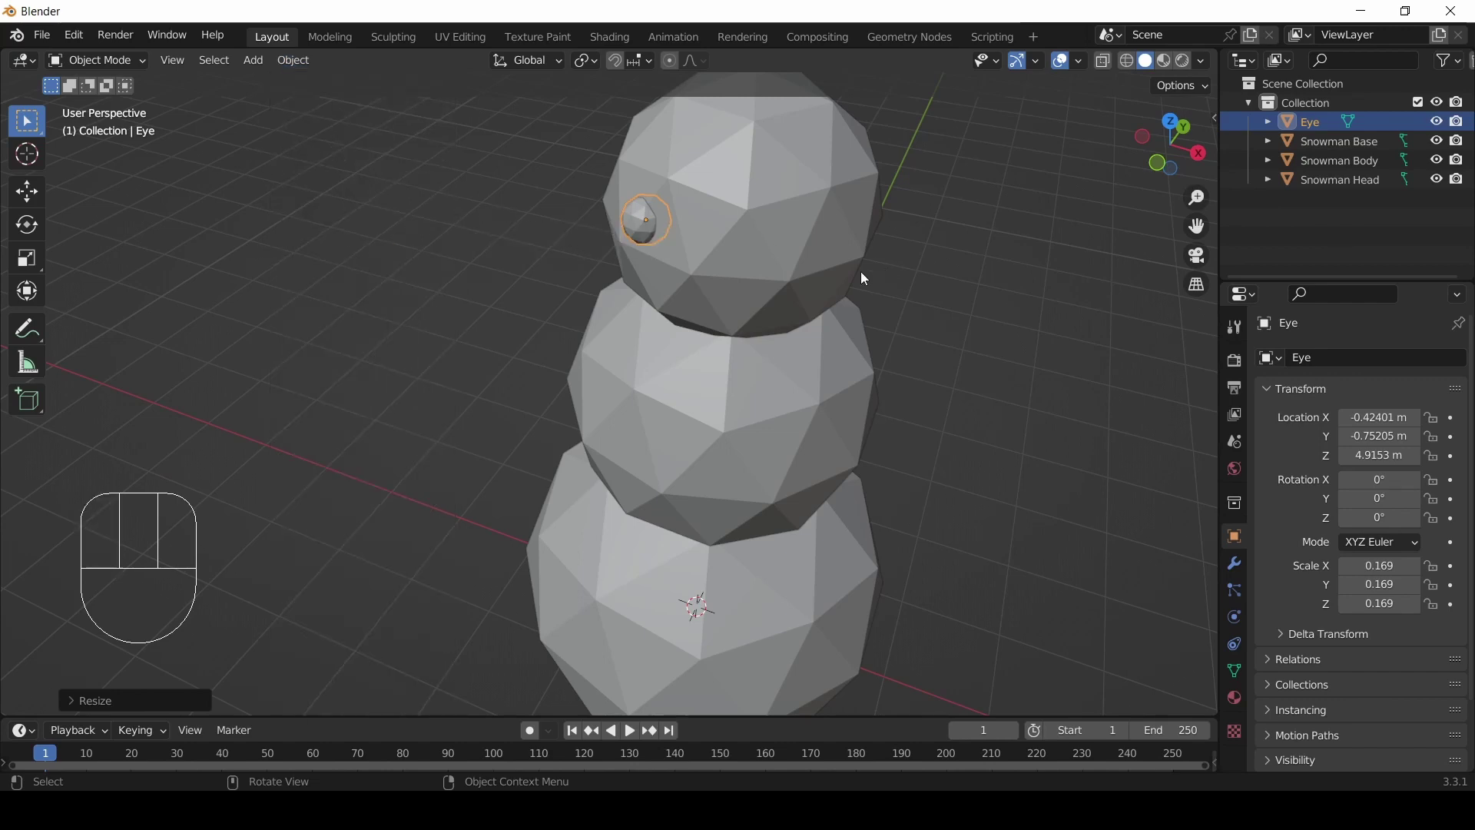
- Duplicate the eye as Eye.001 and move the copy along the X axis across the head
key("shift+d")
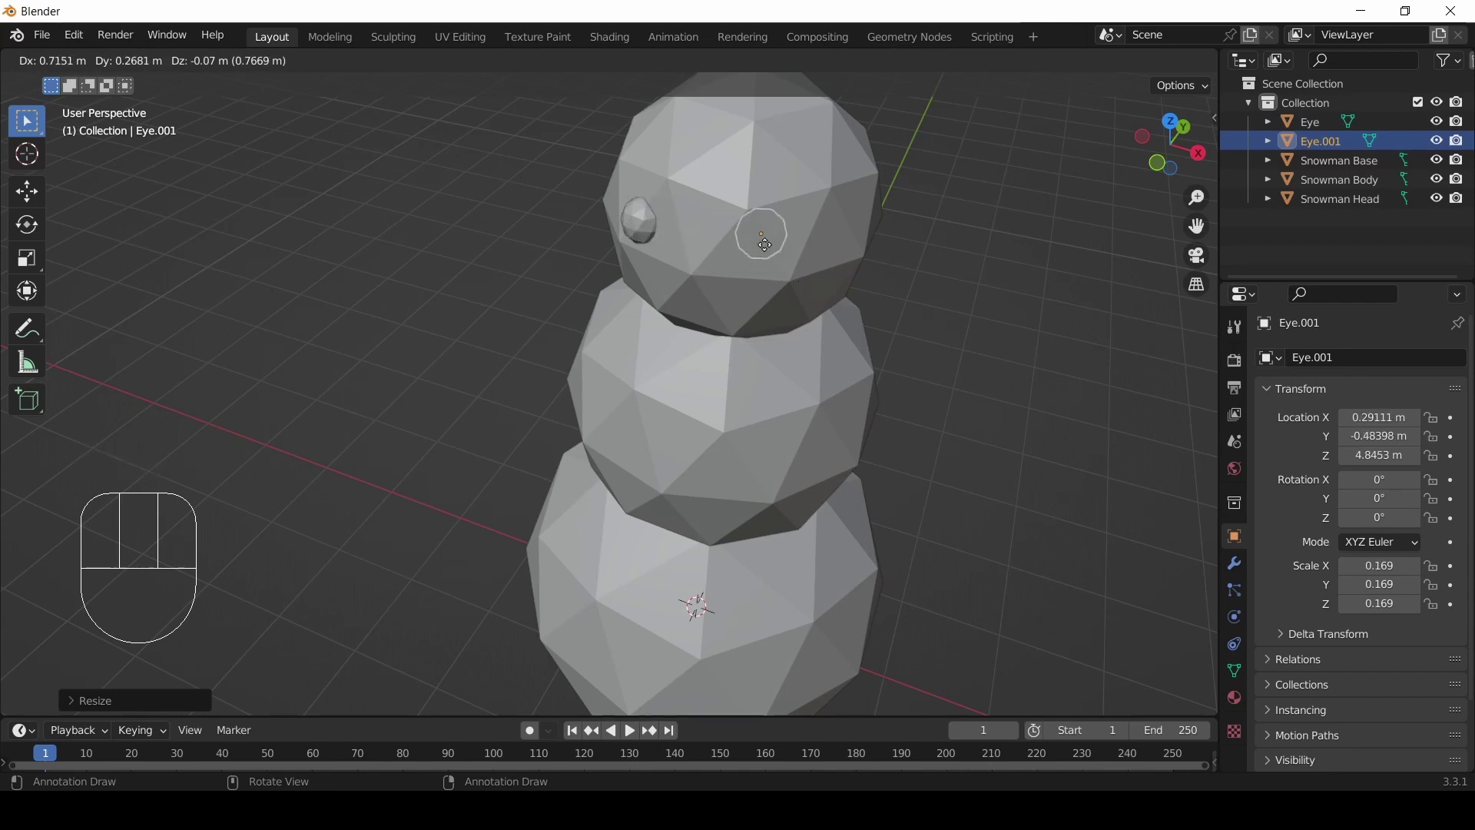
key("x")
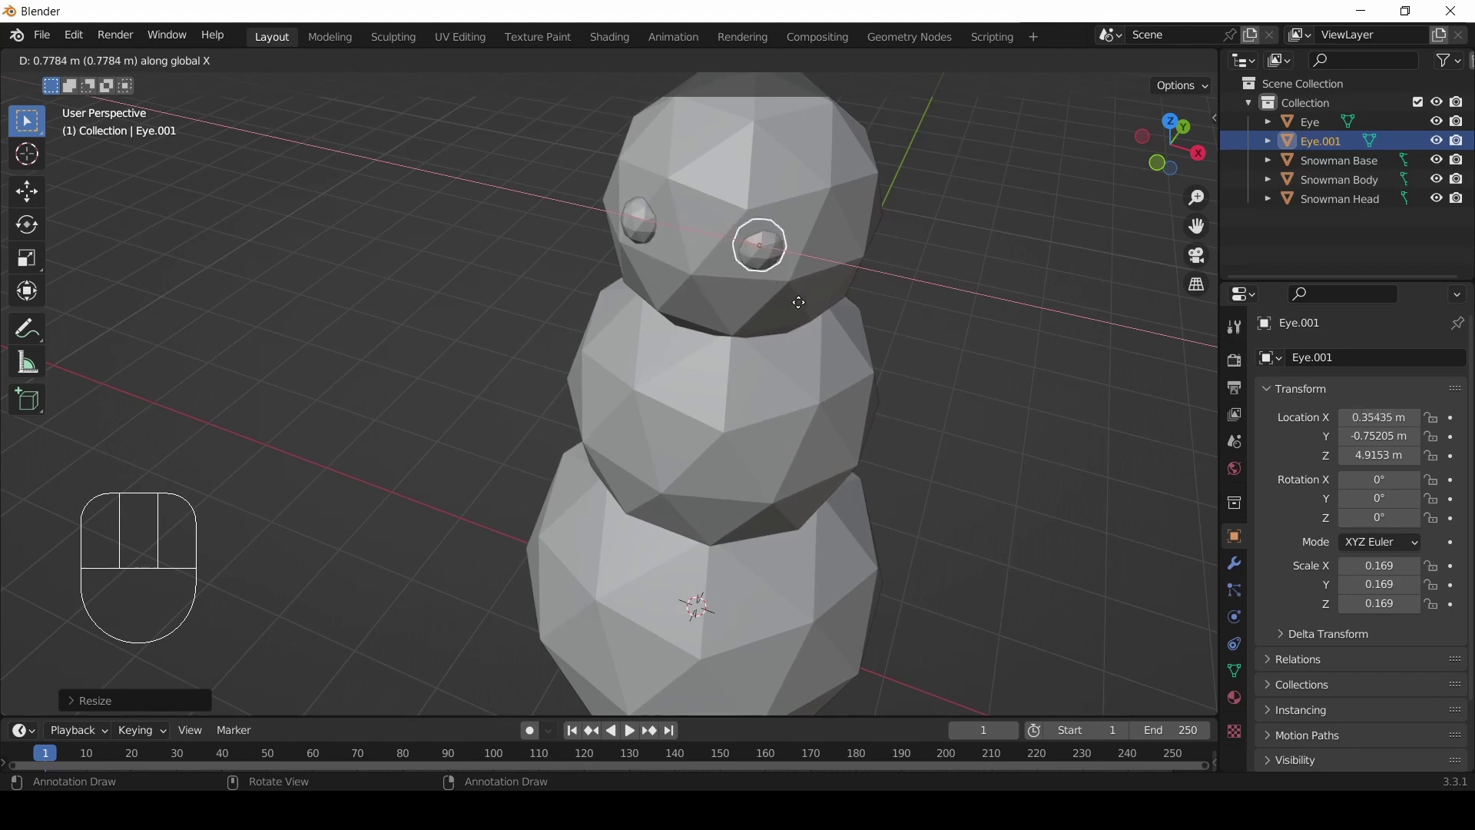
left_click(805, 306)
left_click_drag(635, 358, 695, 351)
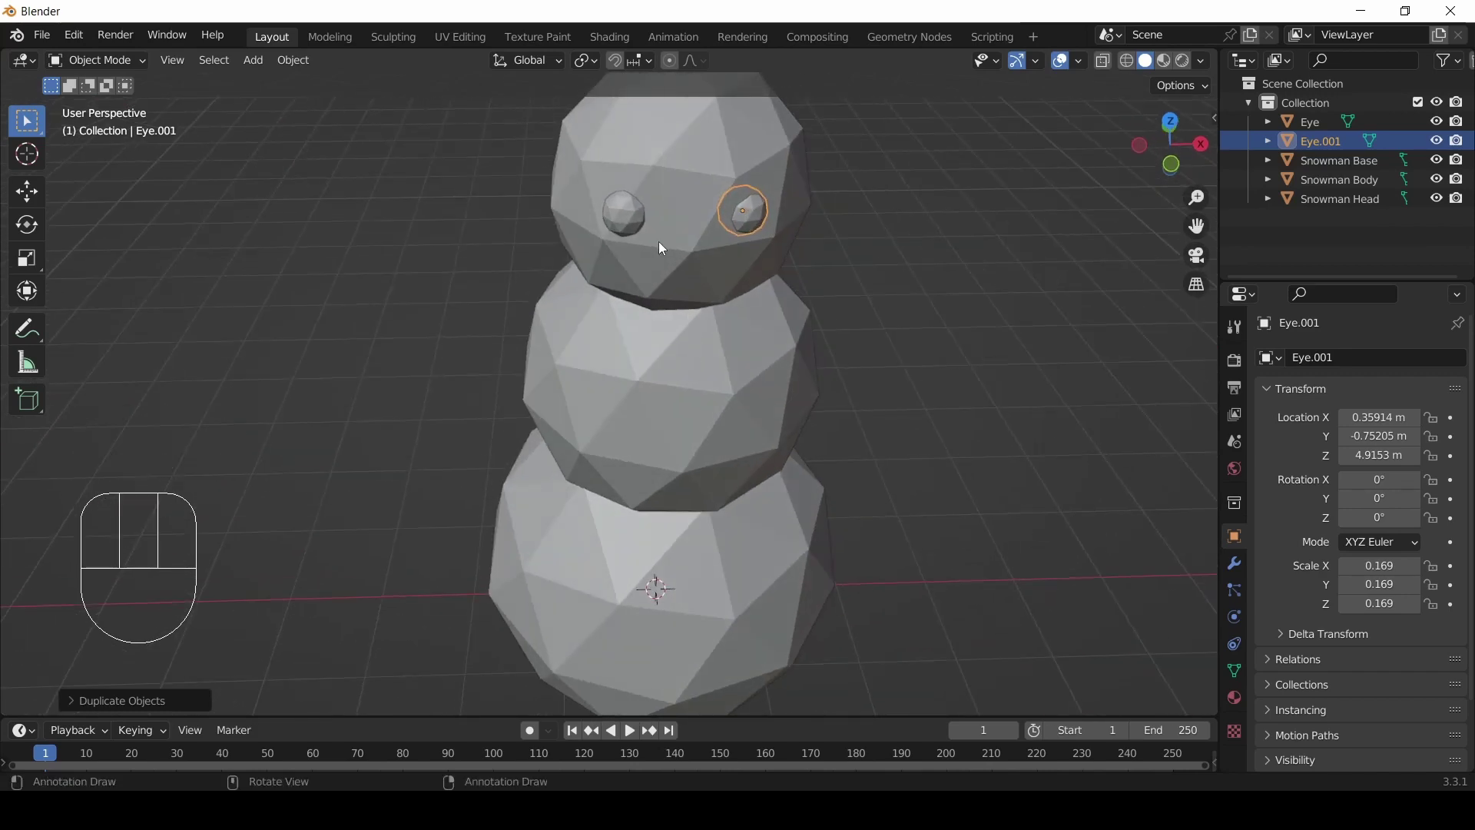
- Re-adjust the copied eye's X position and check it from another angle
key("x")
left_click(632, 219)
middle_click(709, 271)
key("shift+d")
left_click(689, 275)
- Use the Move gizmo to set Eye.001 at X 0.39 m mirroring the first, then select the original Eye
left_click(42, 203)
left_click(715, 229)
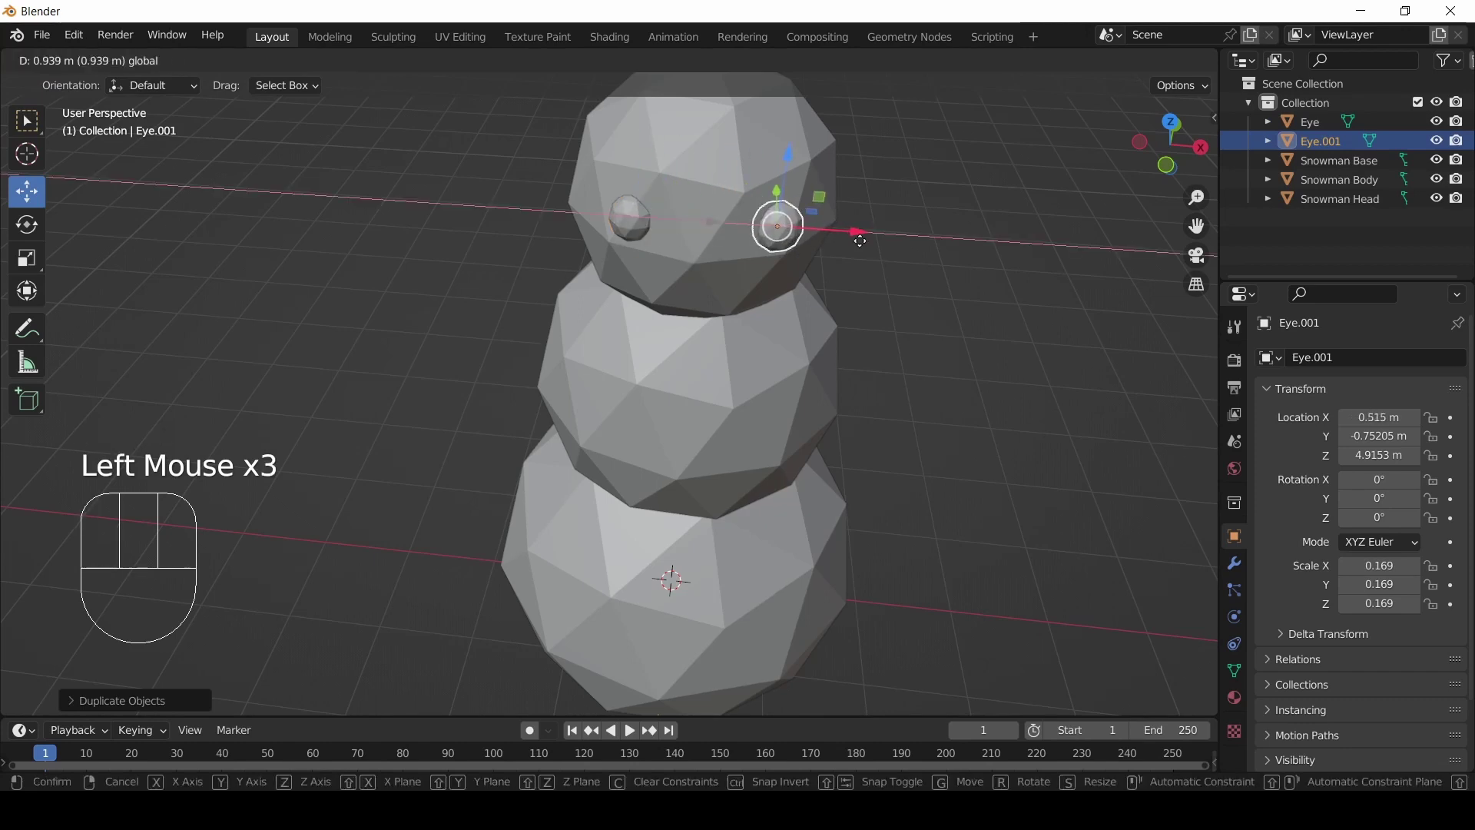
left_click(37, 127)
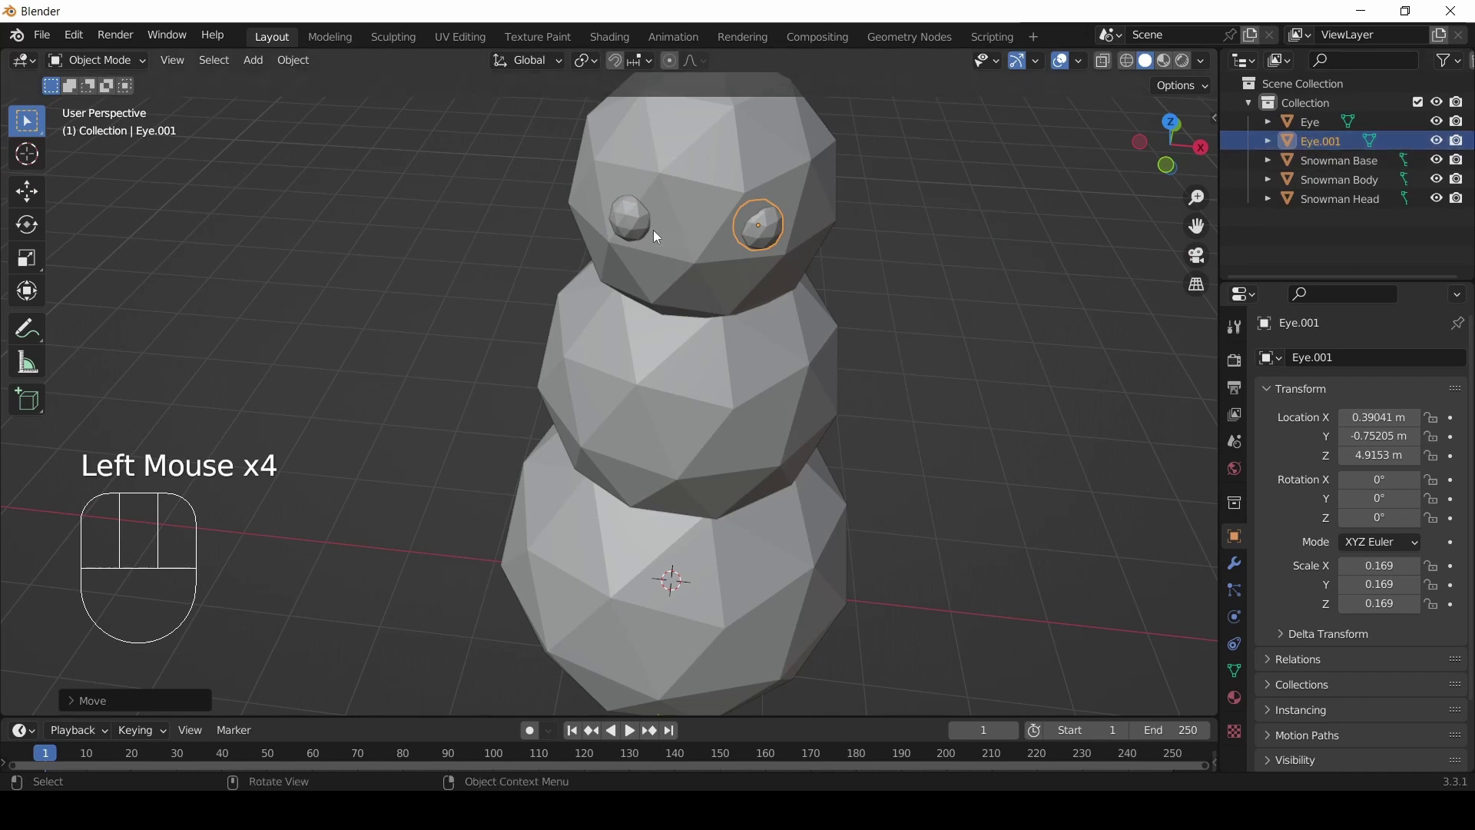
left_click(625, 216)
left_click(771, 230)
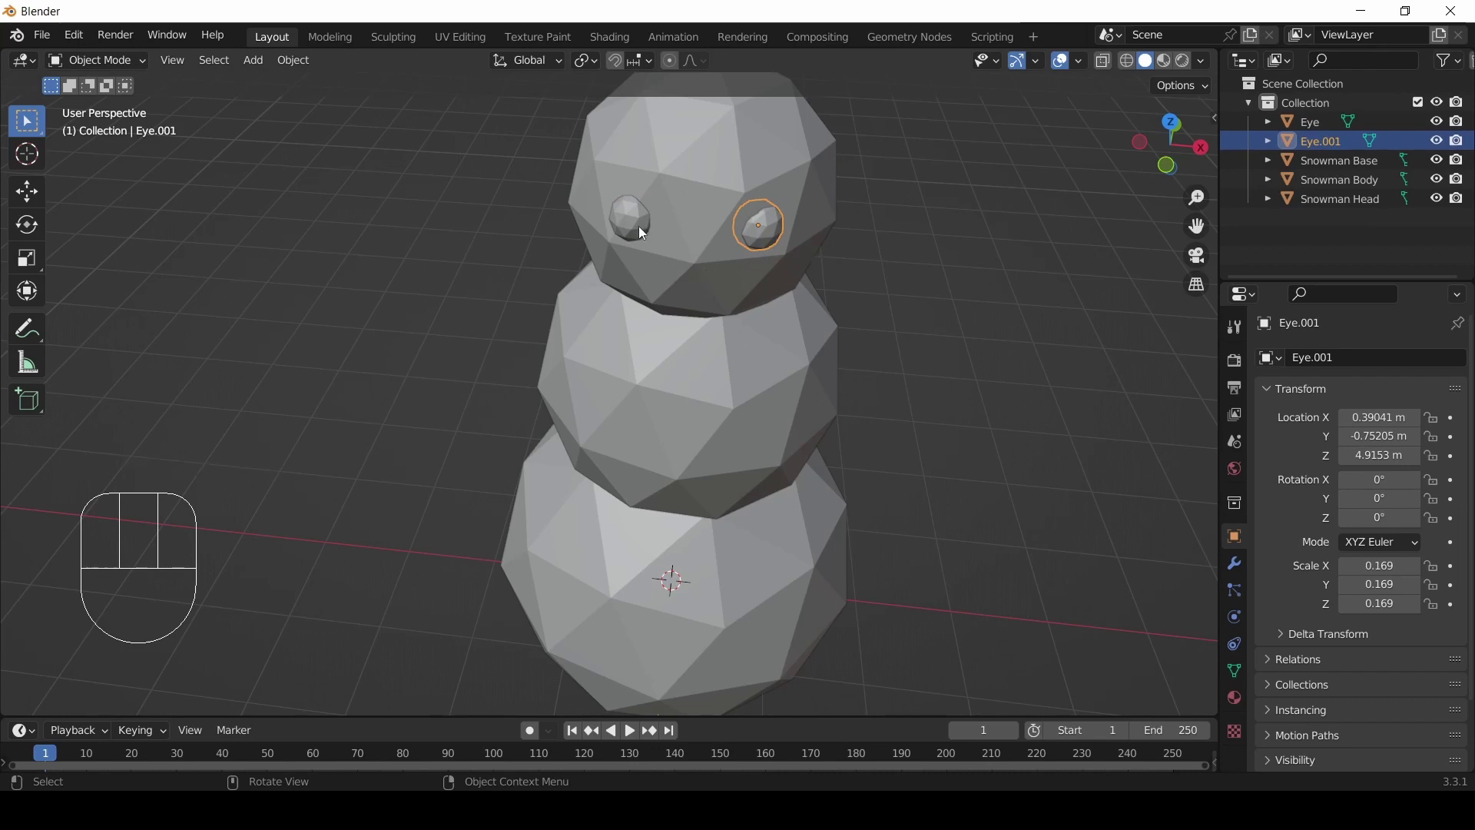
left_click(648, 232)
- Rename the original eye EyeRight and the duplicate Eye.001 EyeLeft
key("F2")
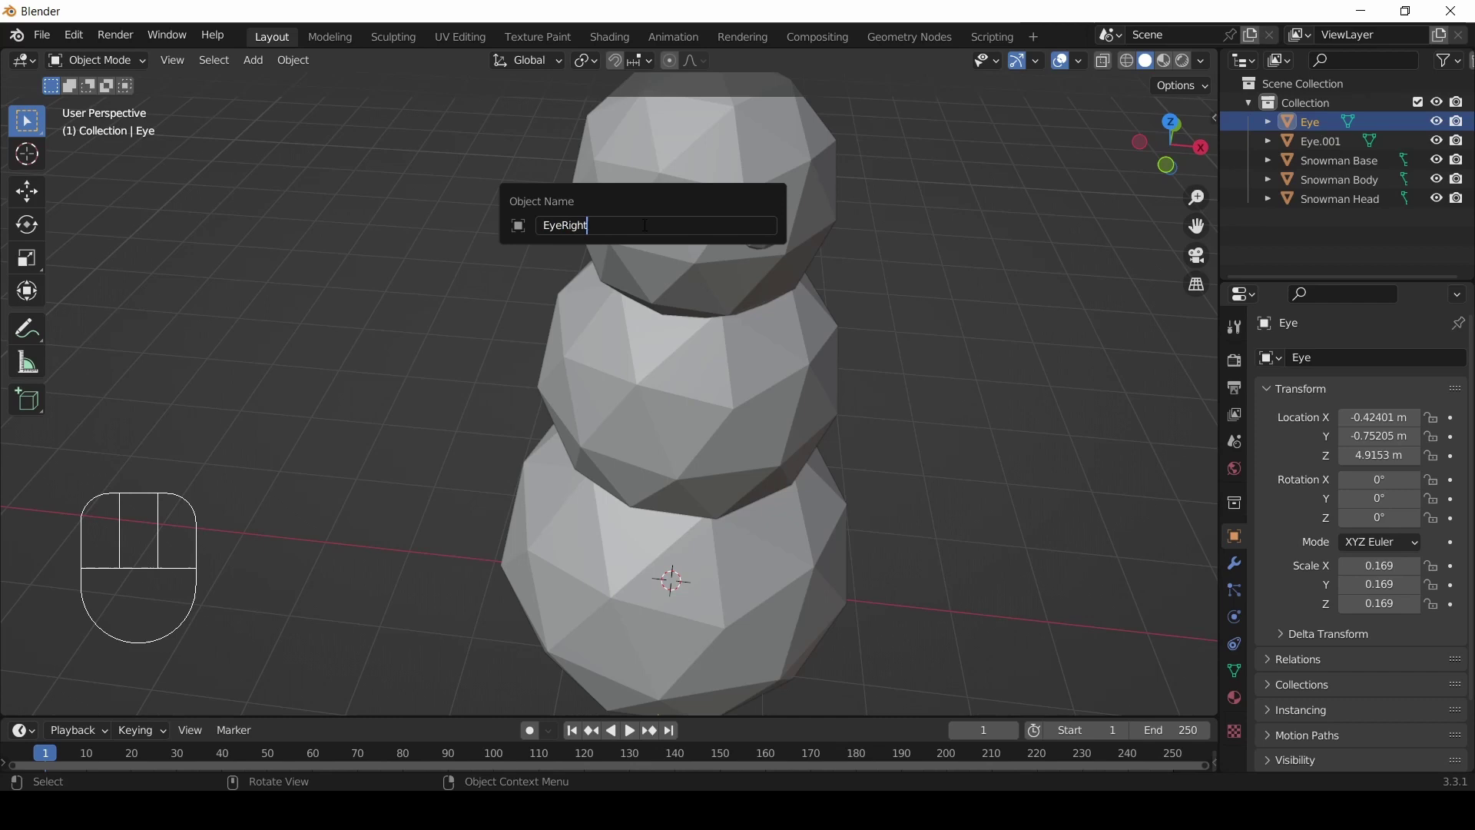
left_click(773, 243)
key("F2")
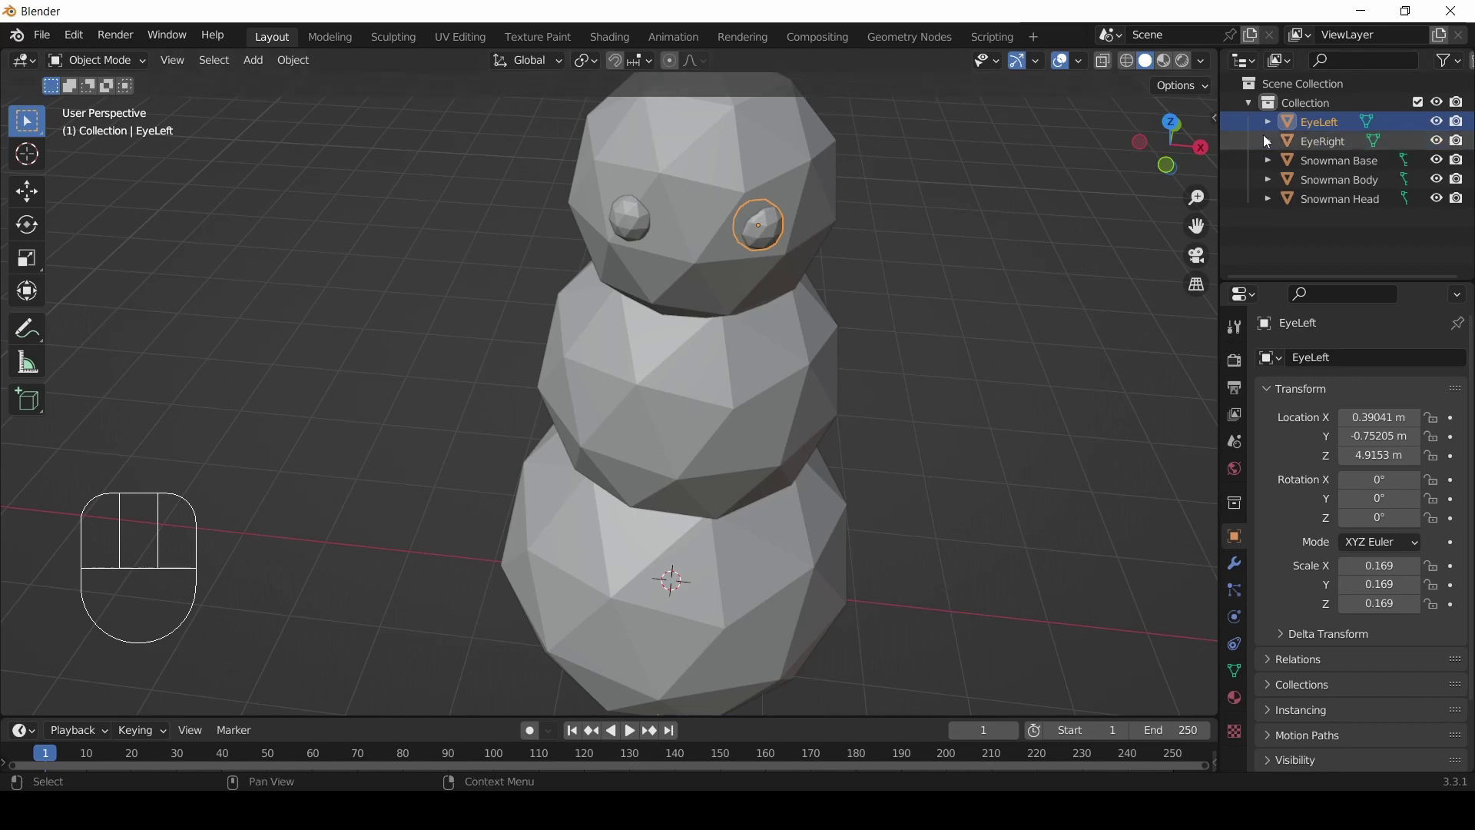
left_click_drag(862, 210, 927, 184)
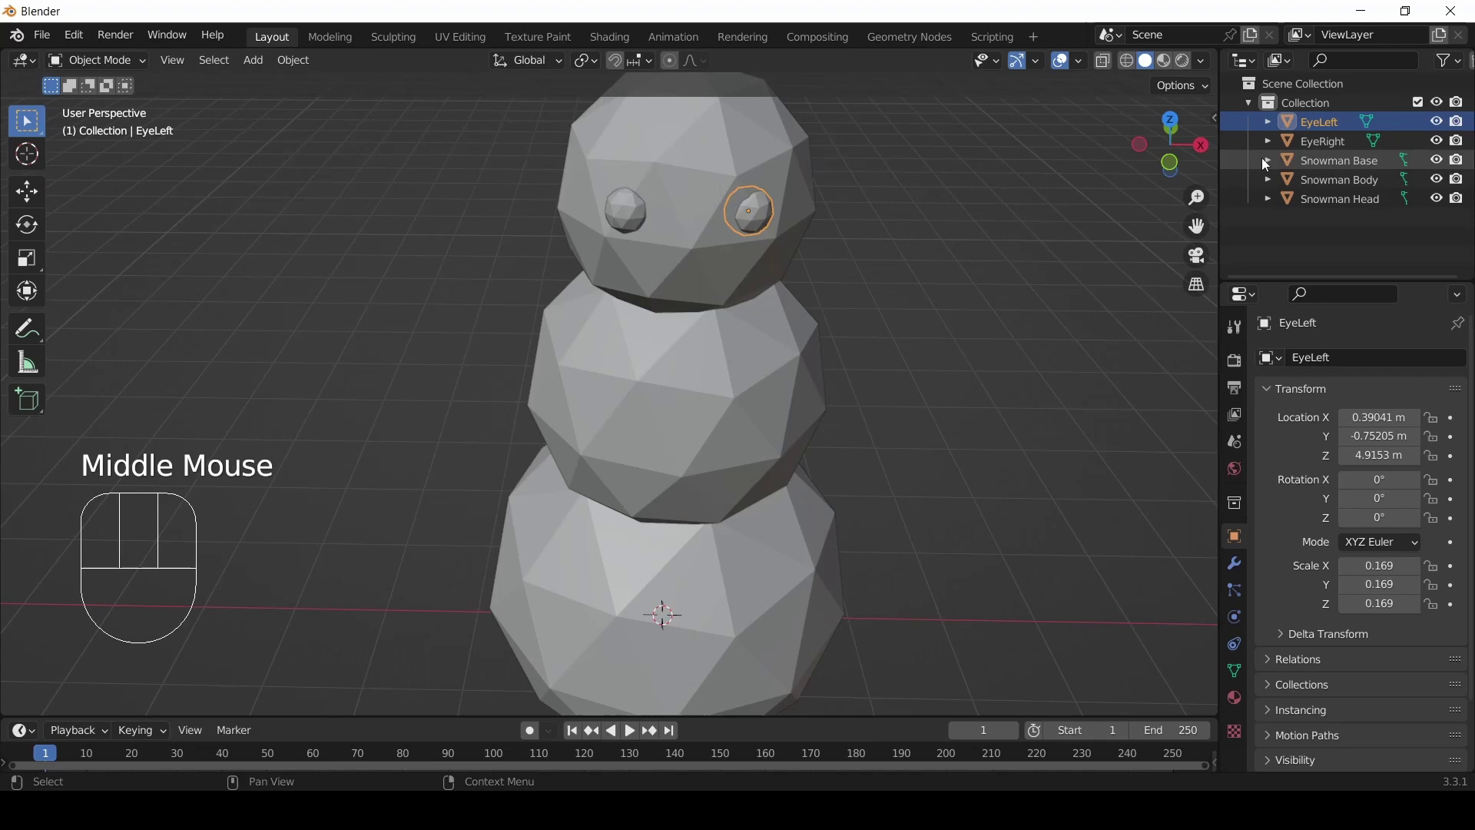
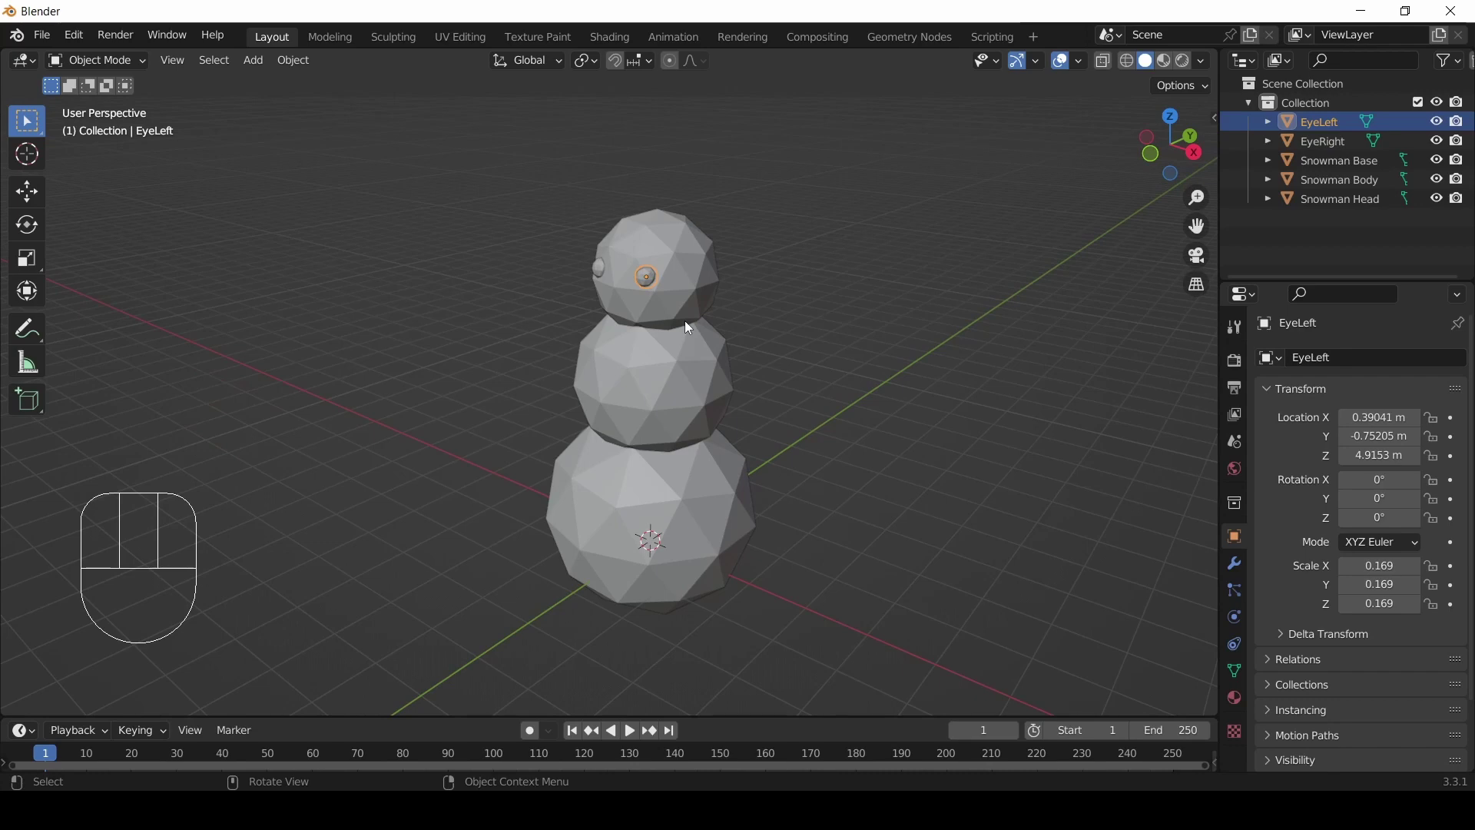
scroll("up", 3)
left_click_drag(619, 278, 586, 285)
scroll("down", 3)
left_click_drag(663, 435, 659, 391)
scroll("up", 3)
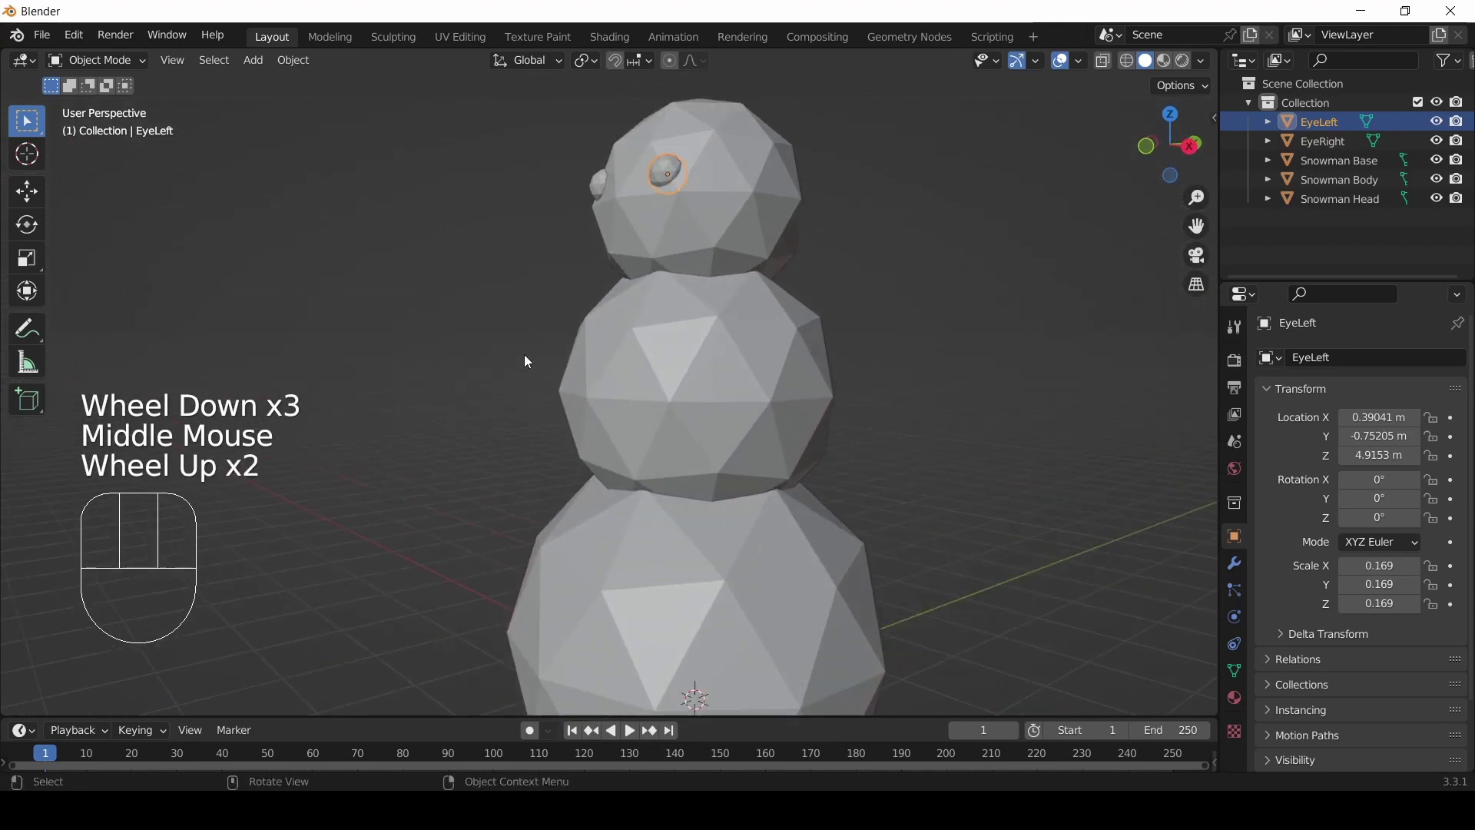
left_click_drag(512, 360, 693, 369)
scroll("down", 3)
left_click(673, 531)
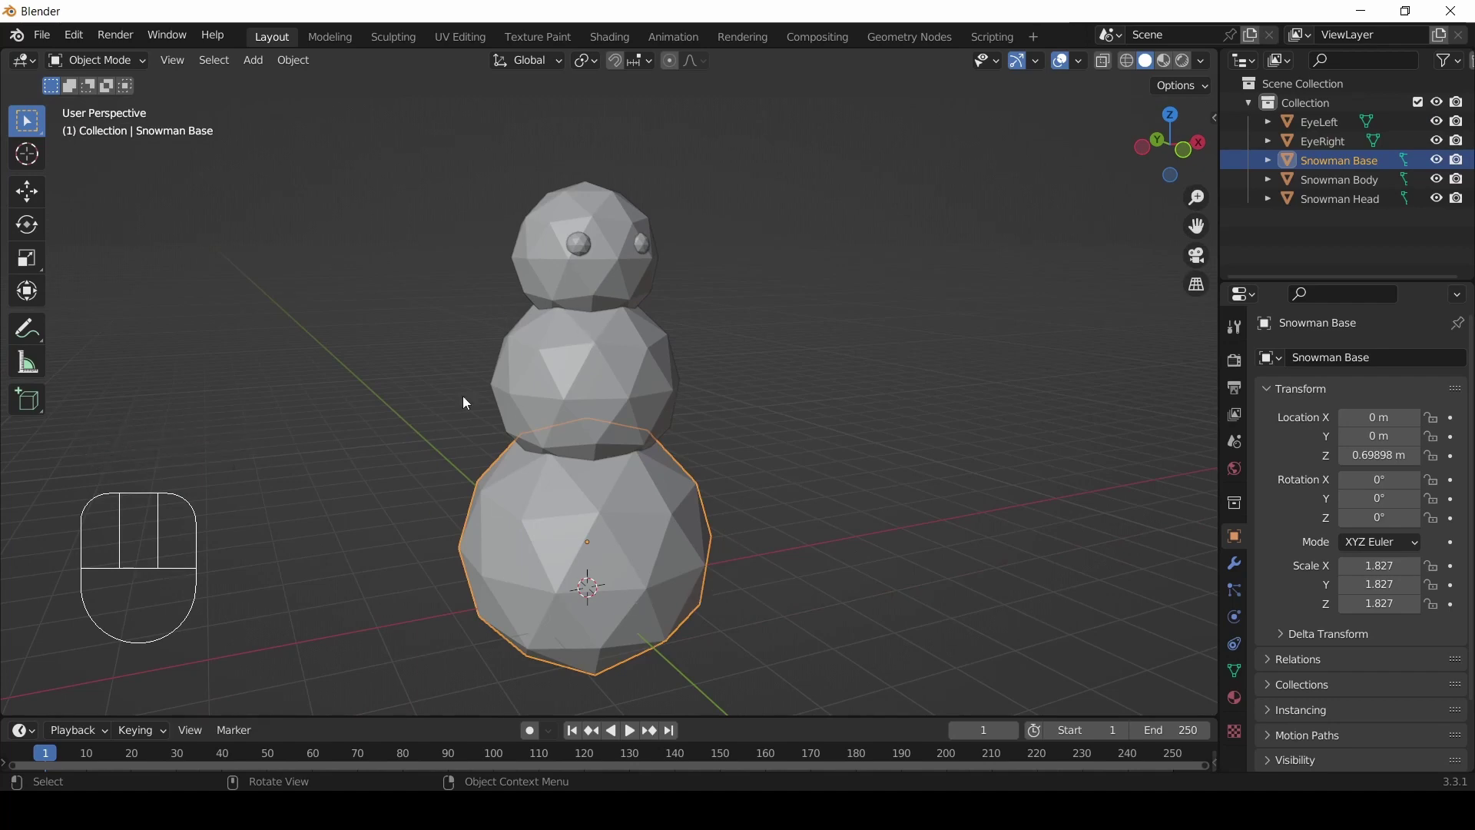
scroll("up", 3)
left_click_drag(723, 330, 607, 372)
left_click_drag(624, 357, 631, 504)
scroll("up", 3)
left_click_drag(636, 405, 563, 361)
scroll("down", 3)
left_click_drag(580, 350, 674, 338)
scroll("up", 3)
scroll("up", 3)
left_click_drag(620, 336, 726, 327)
scroll("down", 3)
left_click_drag(771, 376, 679, 395)
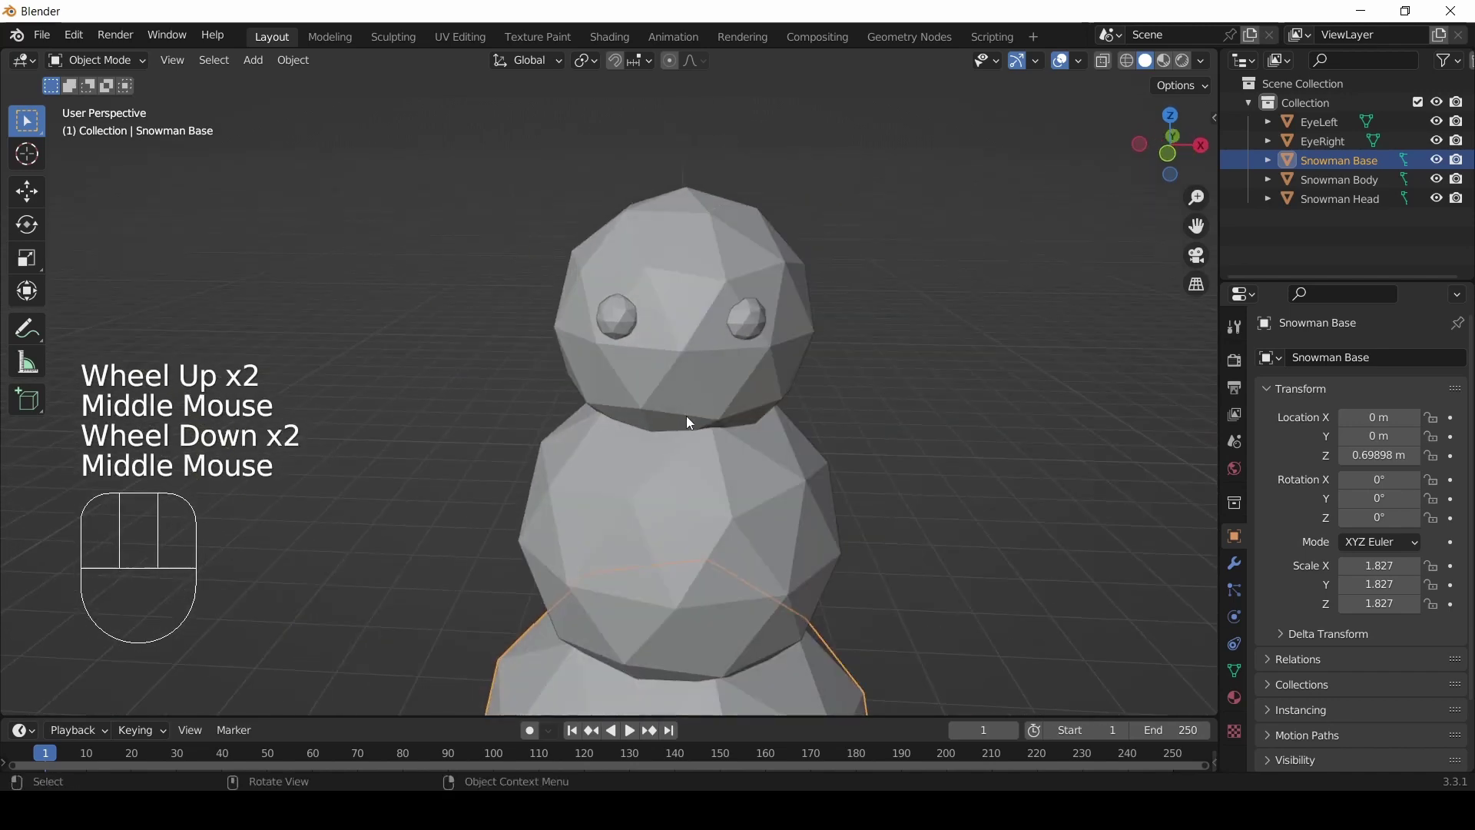
scroll("down", 3)
left_click_drag(704, 477, 699, 462)
left_click(839, 442)
middle_click(871, 534)
scroll("down", 3)
left_click_drag(850, 535, 837, 407)
scroll("up", 3)
left_click_drag(845, 352, 836, 393)
scroll("down", 3)
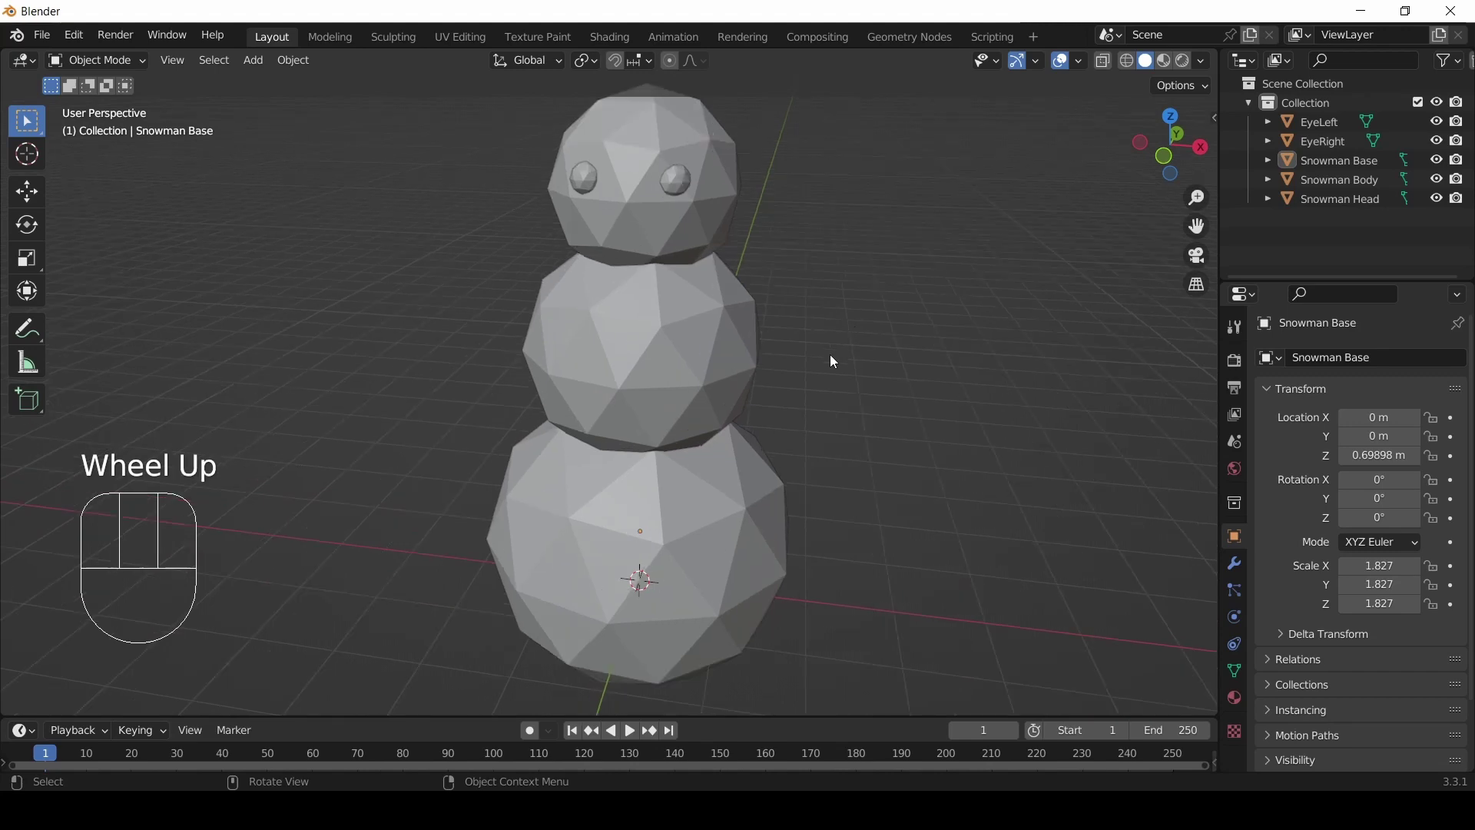
scroll("up", 3)
left_click_drag(818, 355, 825, 321)
left_click_drag(801, 285, 813, 312)
scroll("down", 3)
left_click_drag(838, 414, 742, 402)
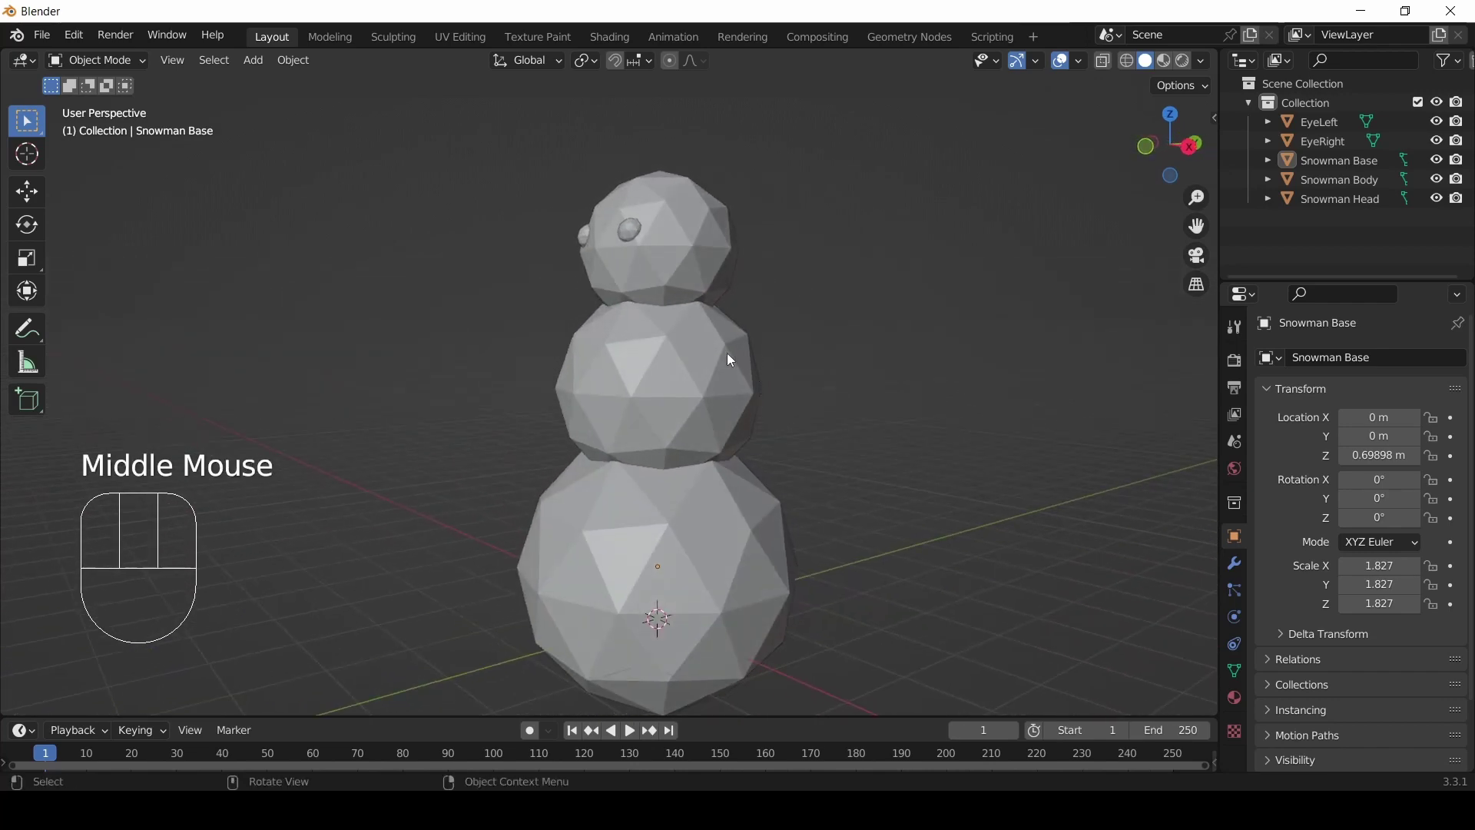
left_click_drag(560, 358, 645, 366)
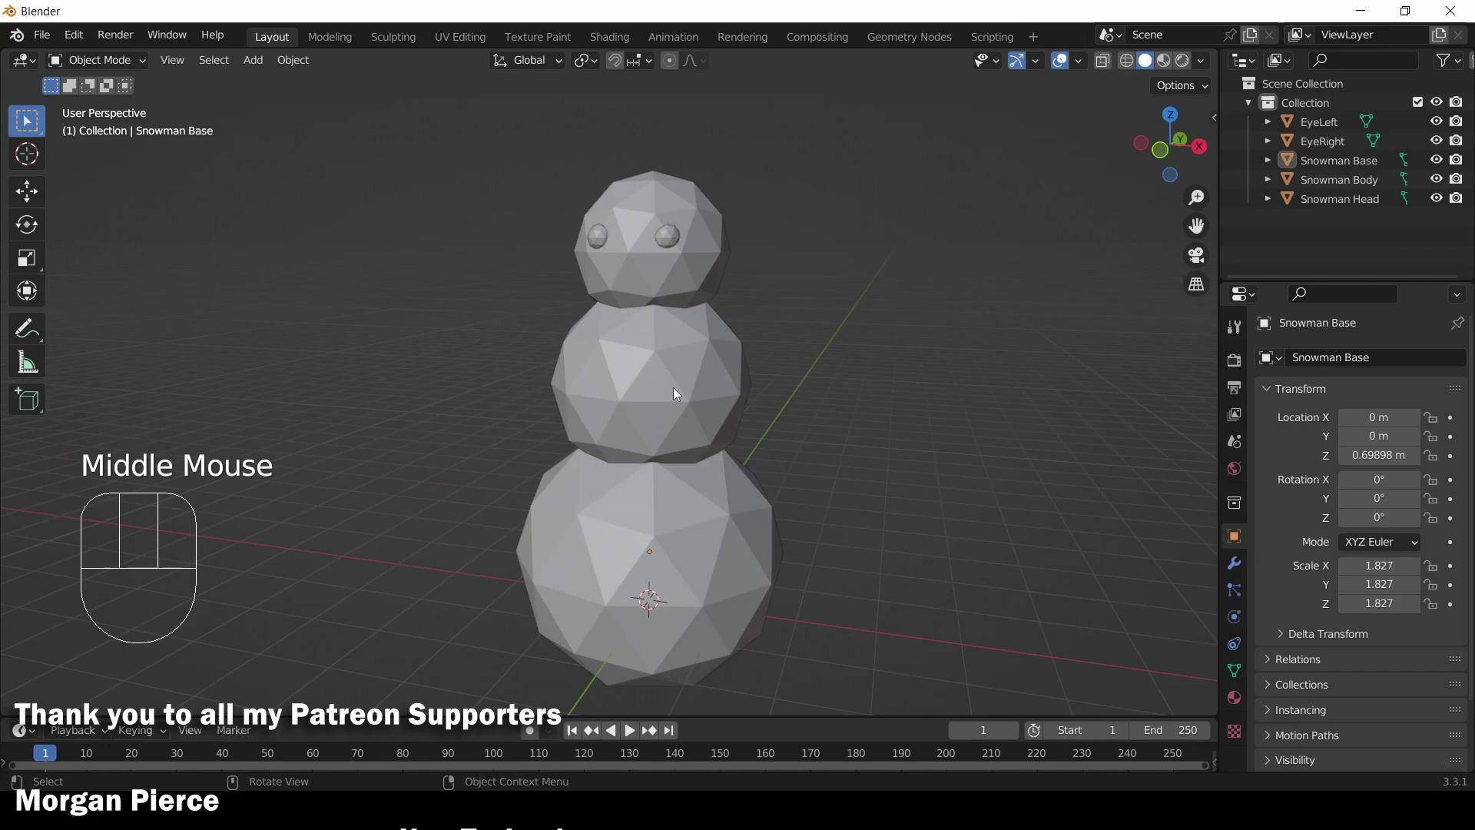
scroll("up", 3)
left_click_drag(403, 357, 353, 381)
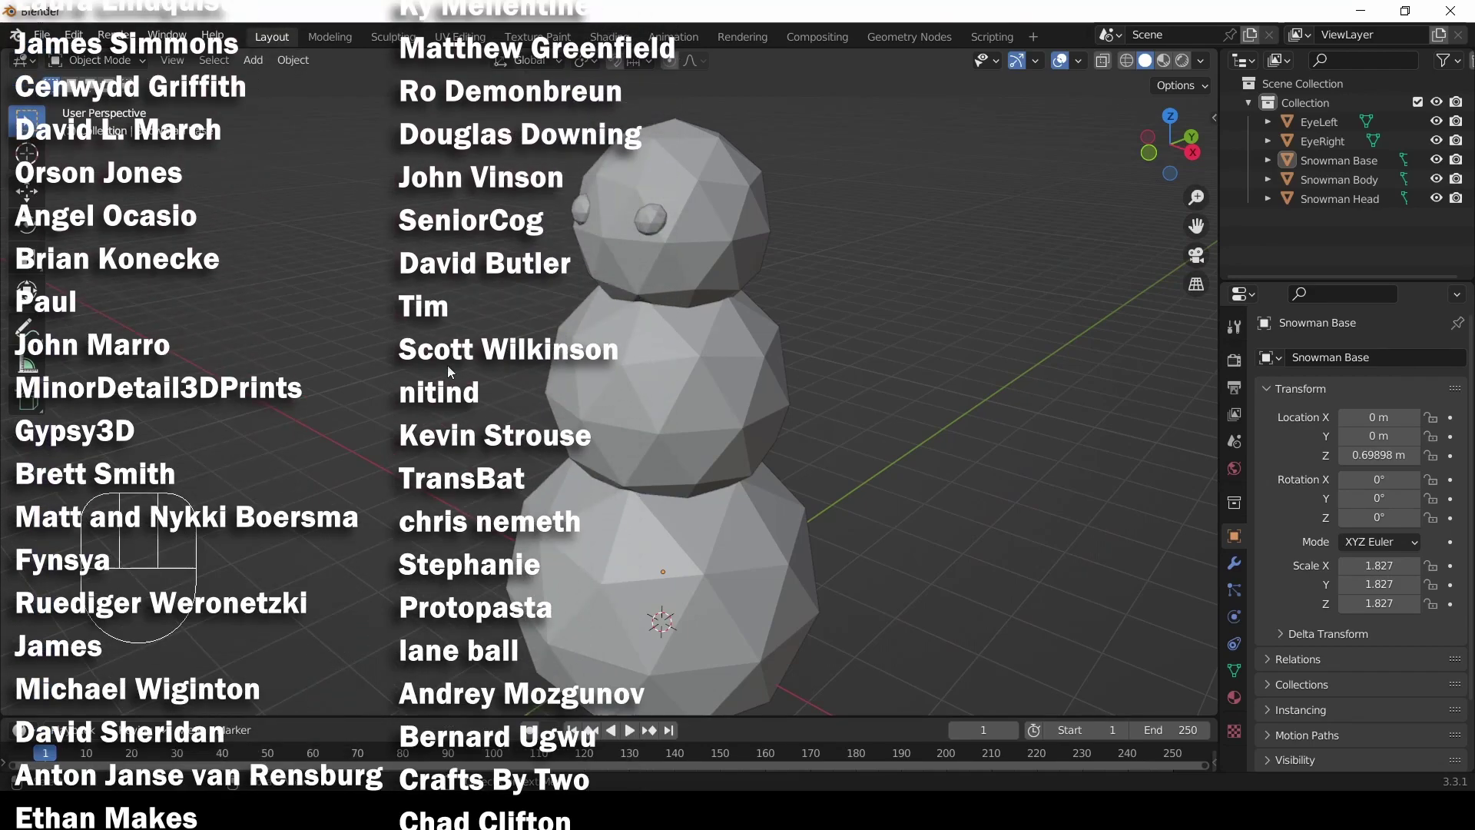
left_click_drag(451, 361, 491, 370)
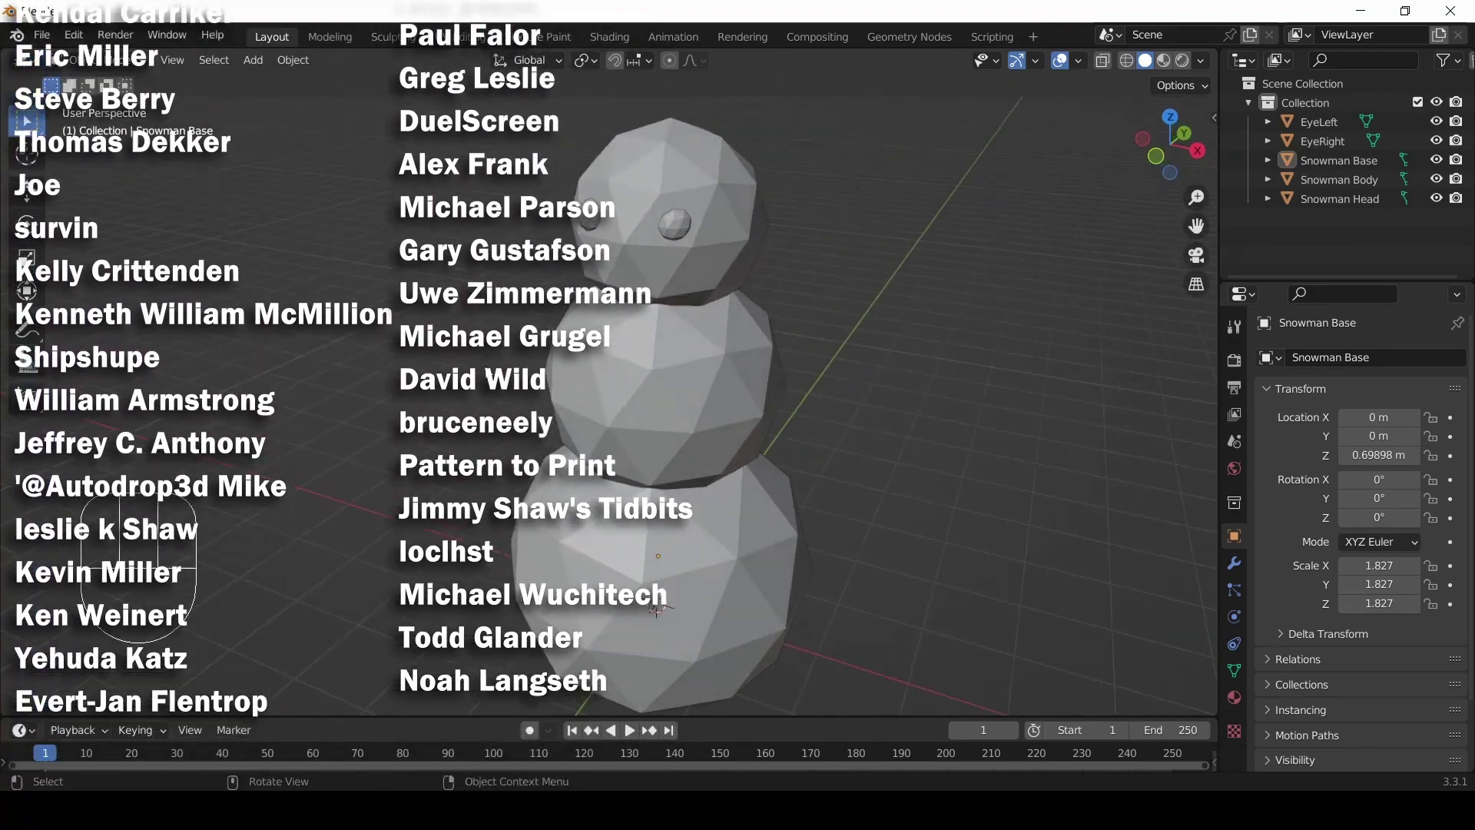
left_click_drag(593, 507, 633, 475)
scroll("down", 3)
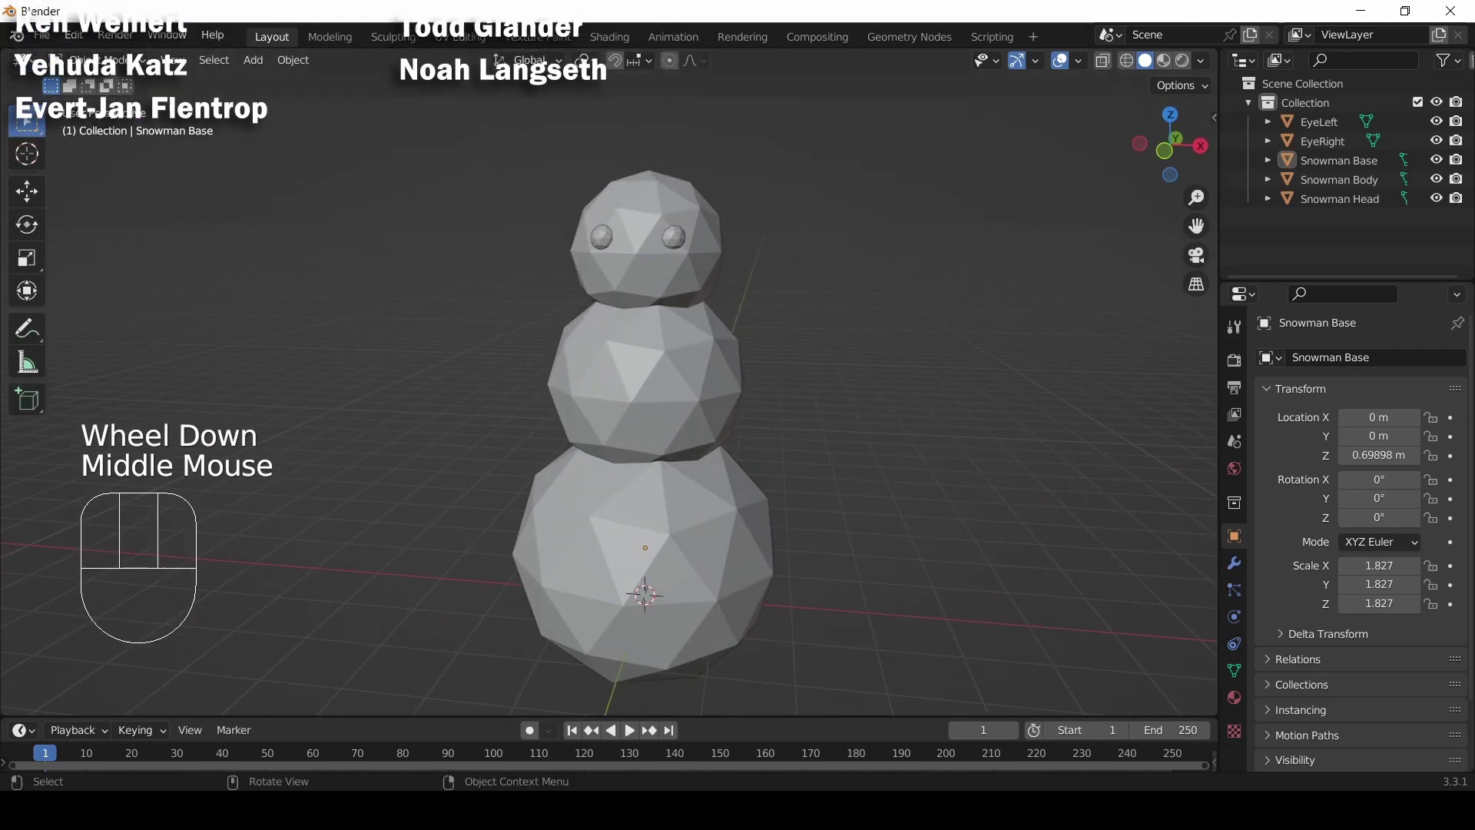